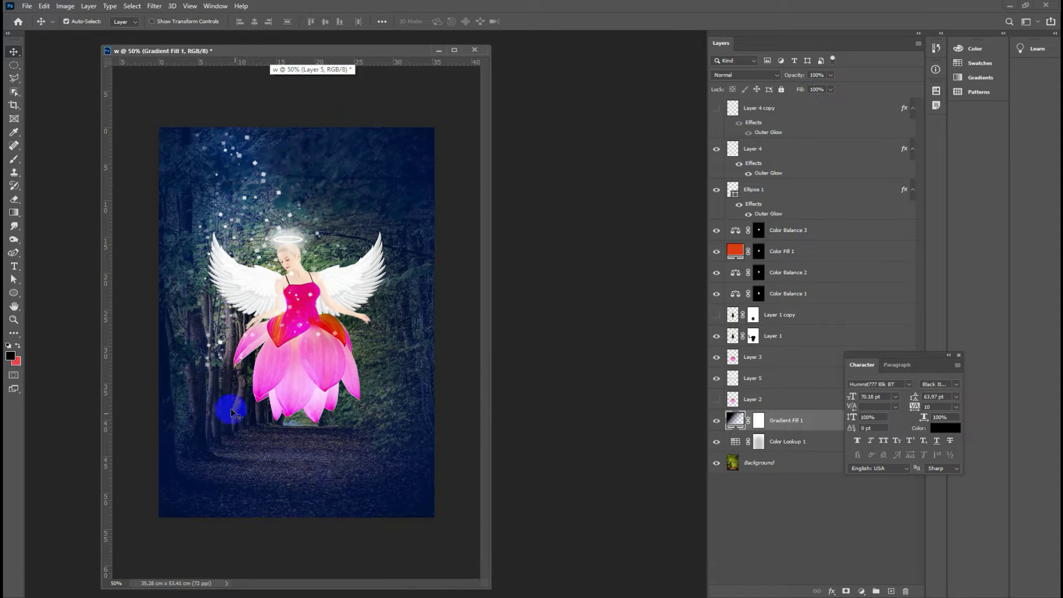
Step: Open photo.jpg from Downloads as a second document beside the composite
left_click(26, 11)
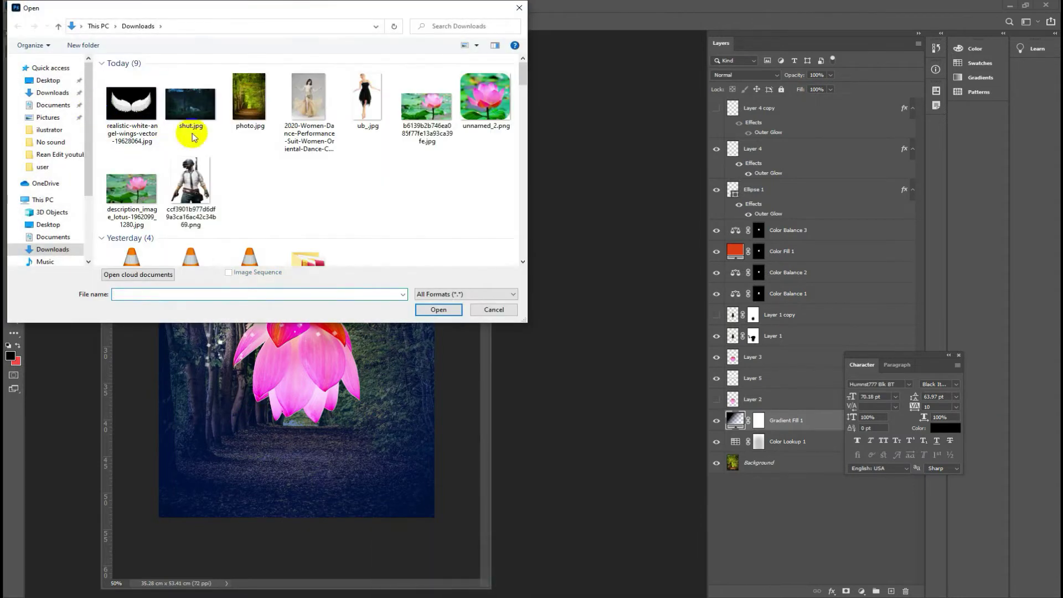
left_click(255, 106)
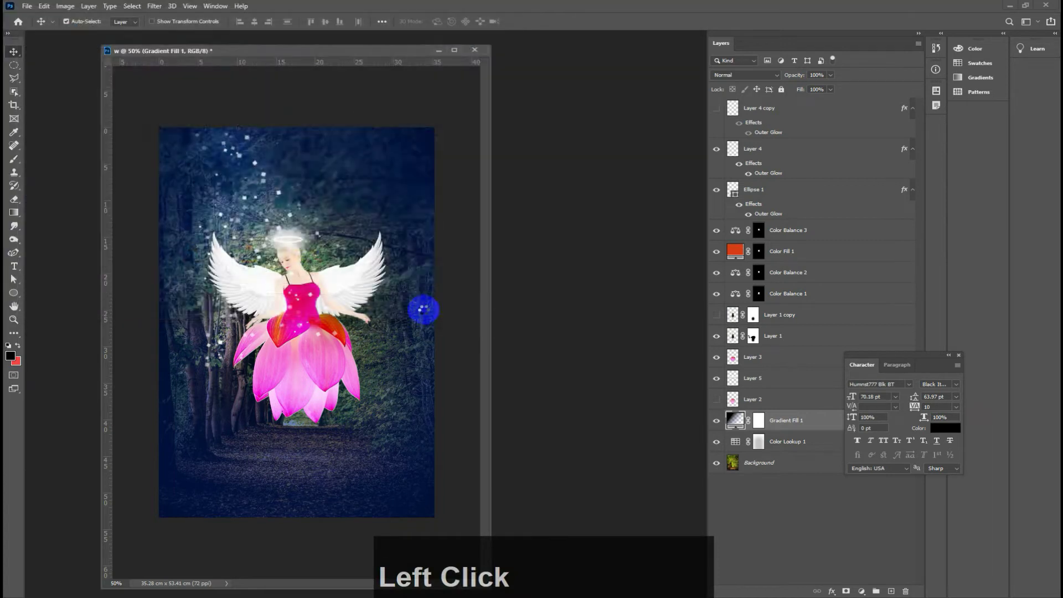
left_click(264, 56)
left_click(320, 43)
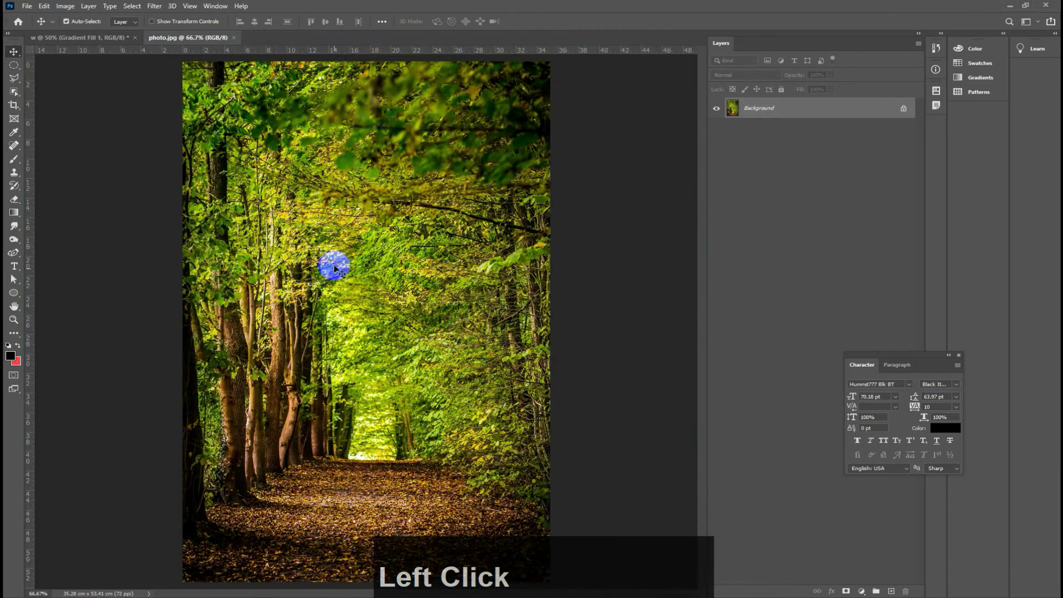
Step: Switch between the angel composite and the photo.jpg document tabs
left_click(105, 41)
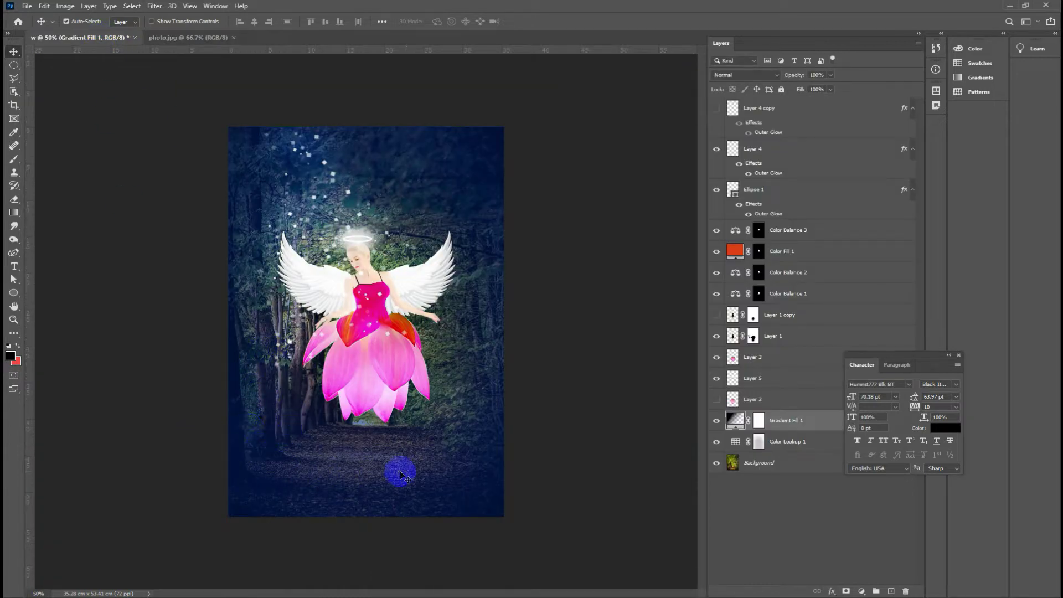
left_click(174, 41)
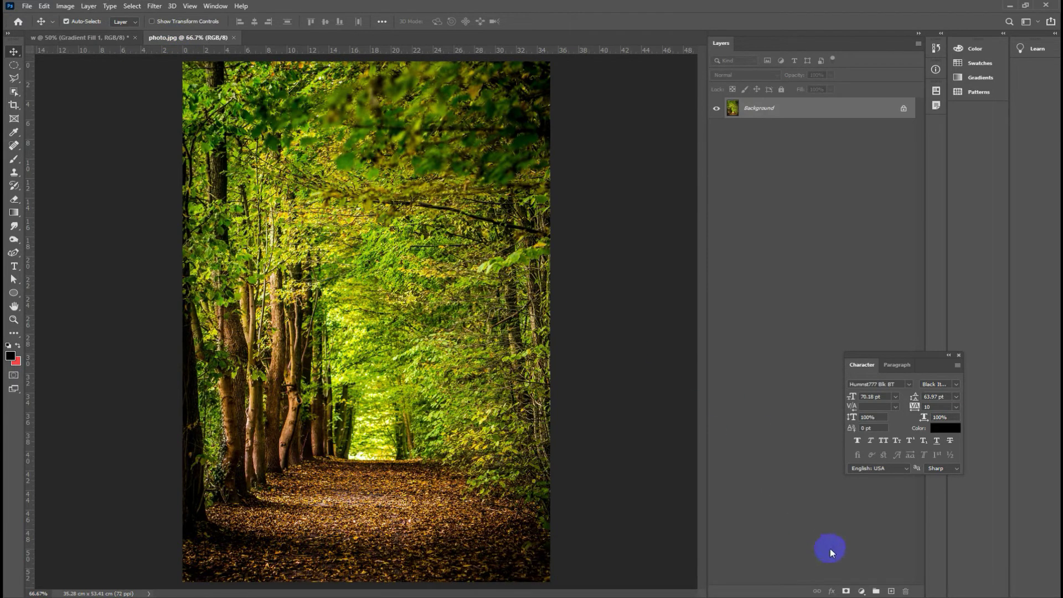
Step: Add a Color Lookup adjustment layer and apply the Moonlight.3DL preset to the forest
left_click(516, 251)
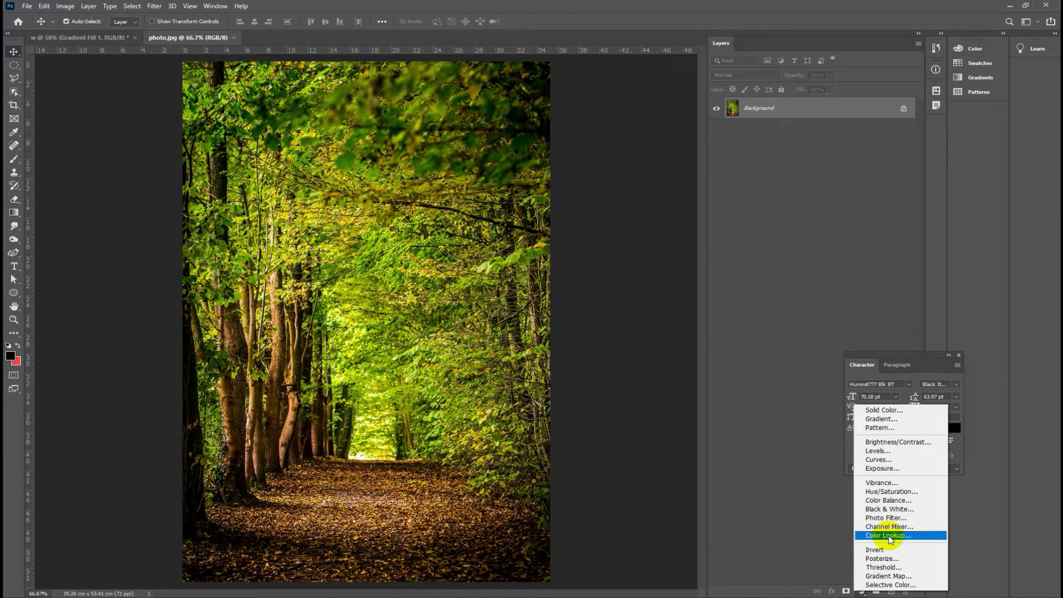
left_click(893, 541)
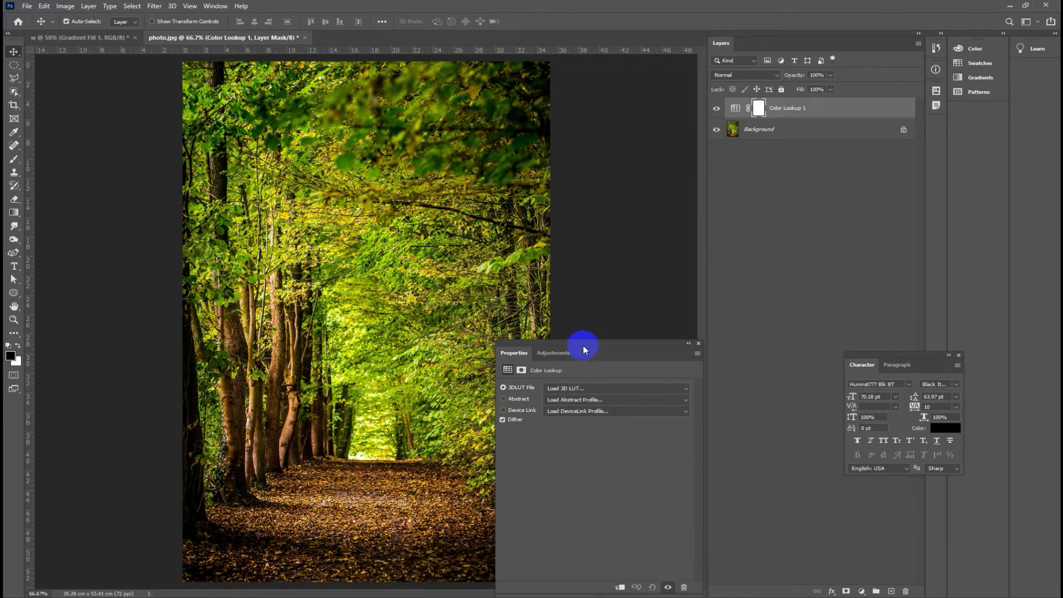
left_click(587, 349)
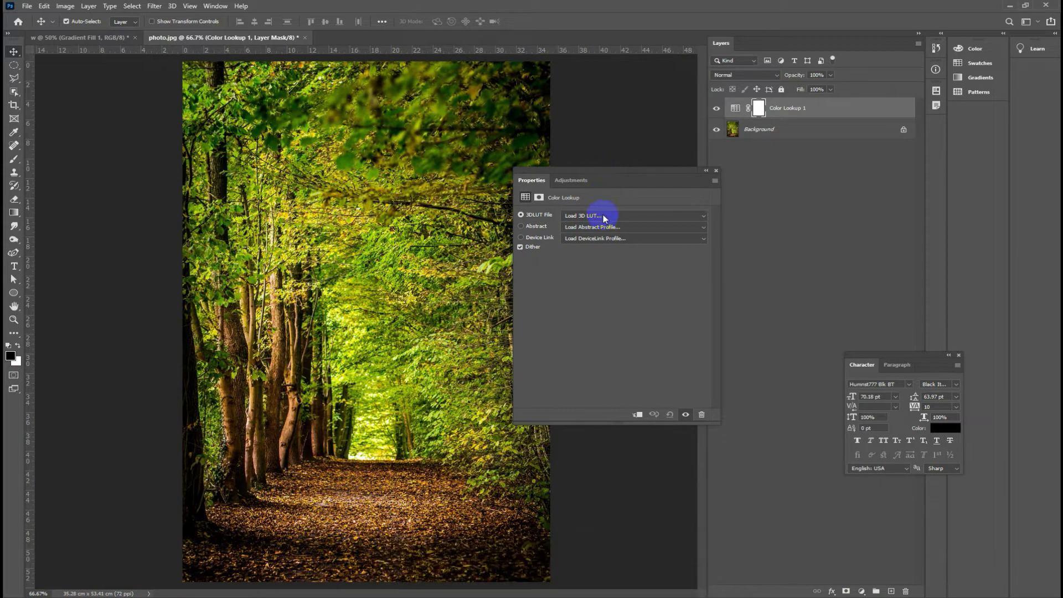
left_click(607, 220)
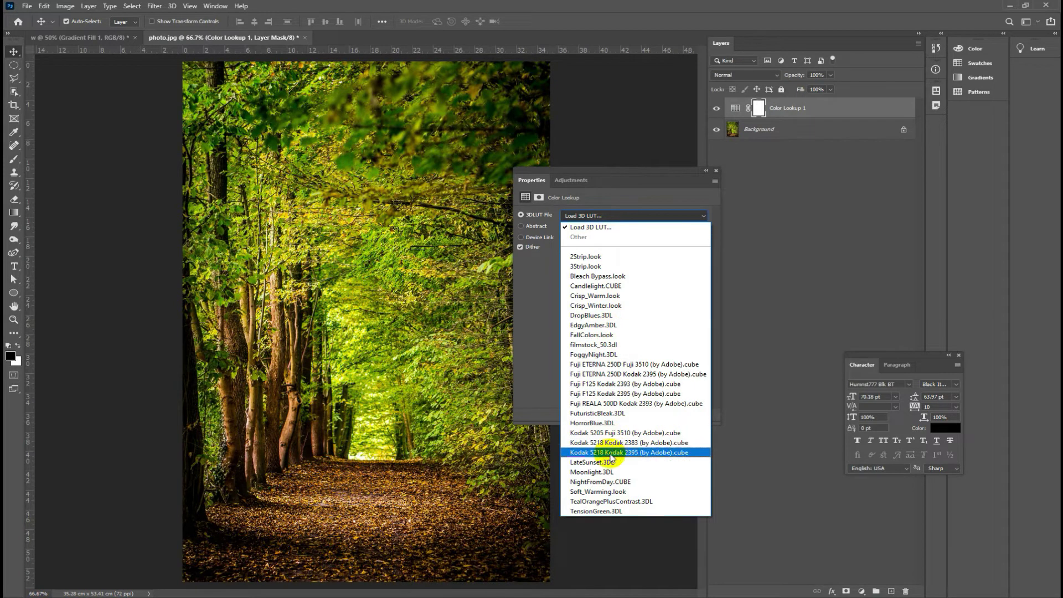
left_click(609, 476)
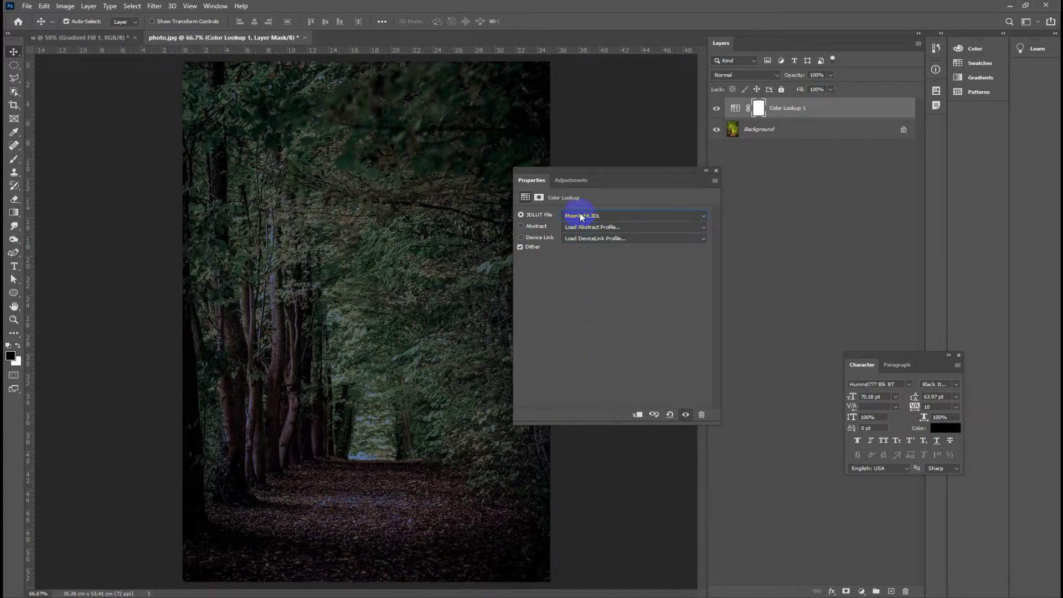
Step: Try the NightFromDay preset, settle back on Moonlight and close the layer's Properties
left_click(584, 218)
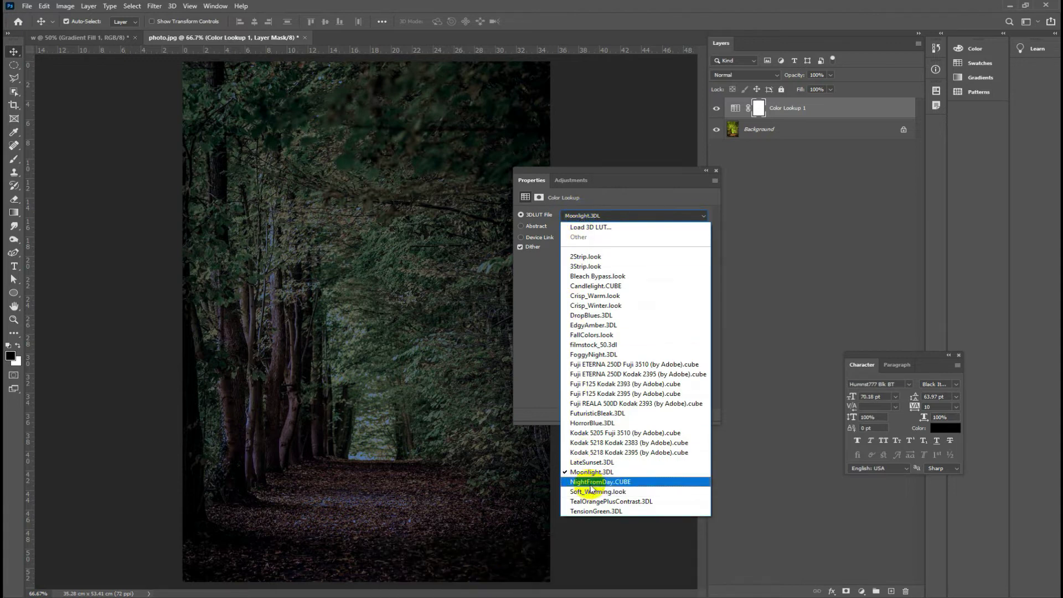
left_click(595, 486)
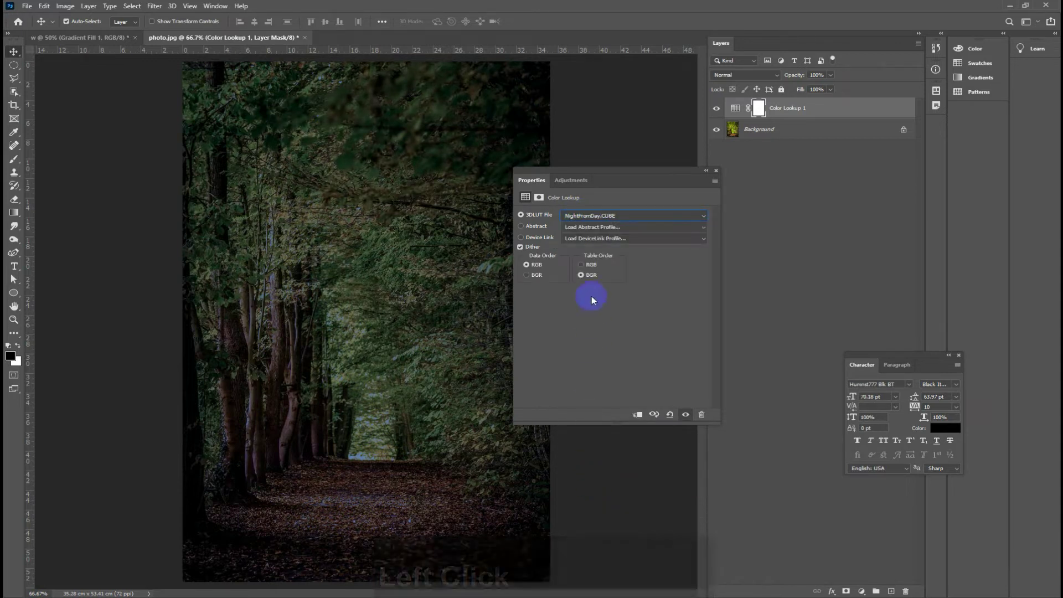
left_click(604, 218)
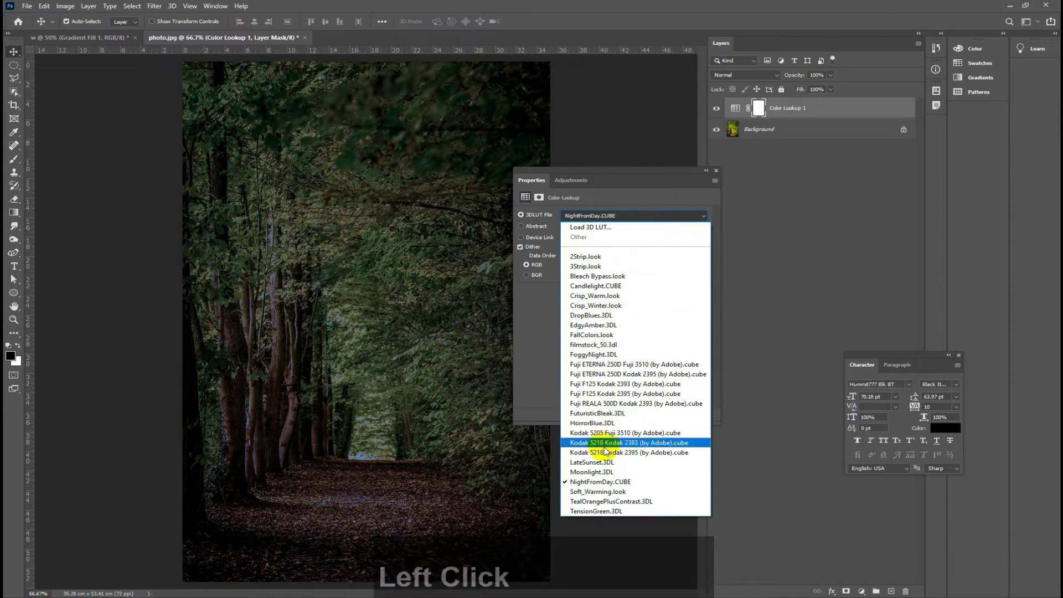
left_click(614, 479)
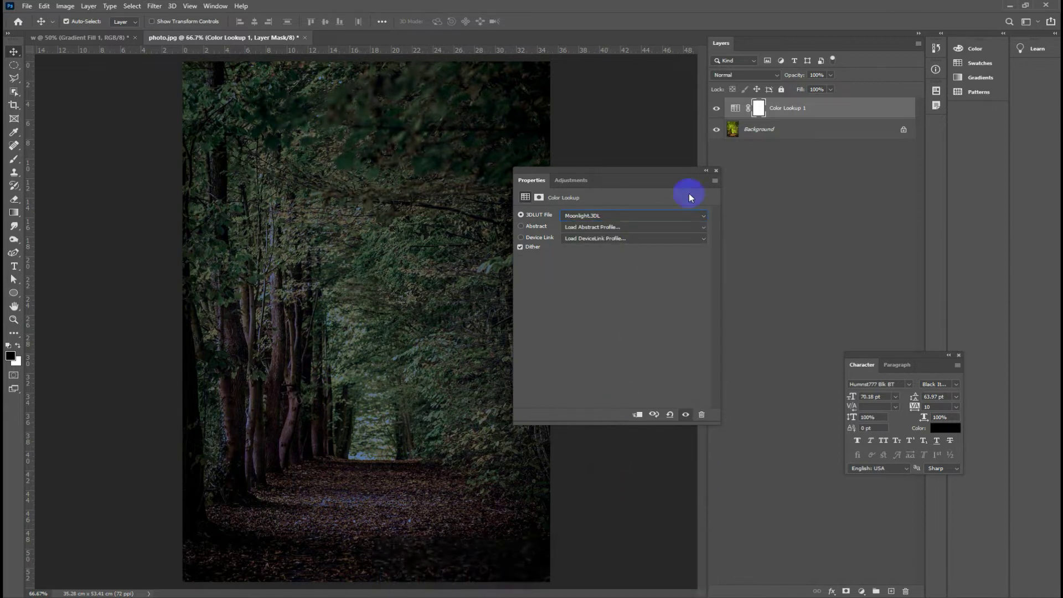
left_click(720, 174)
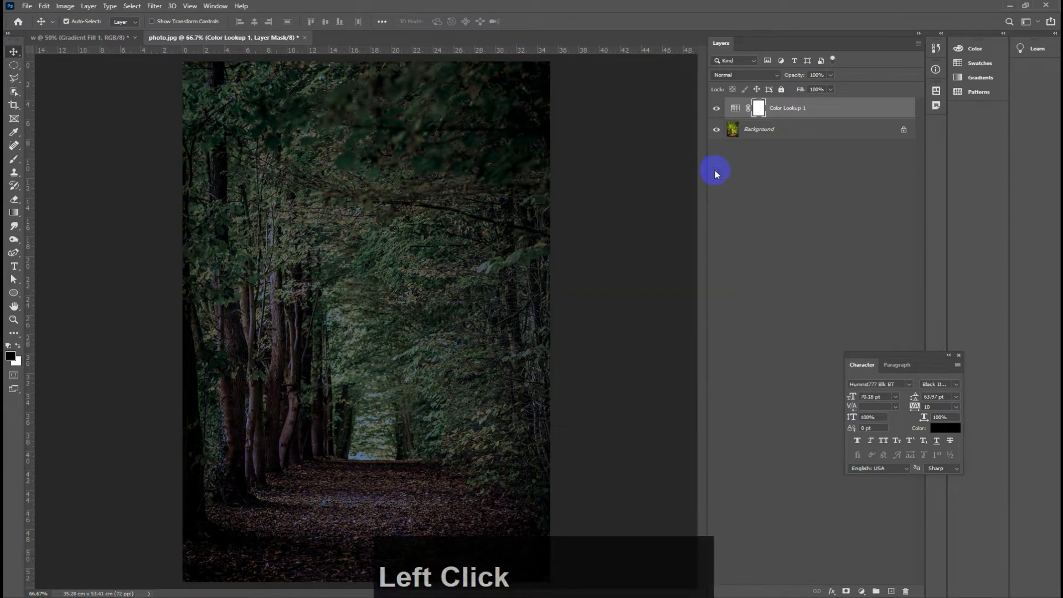
Step: Set the Color Lookup 1 layer's blend mode to Darken for a muted green night tone
left_click(735, 81)
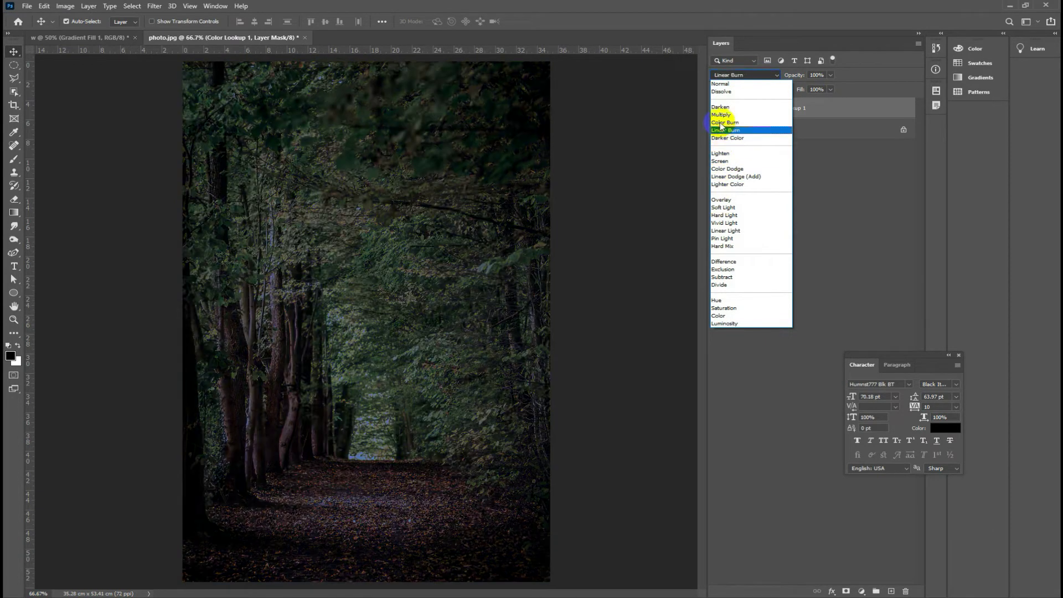
left_click(722, 111)
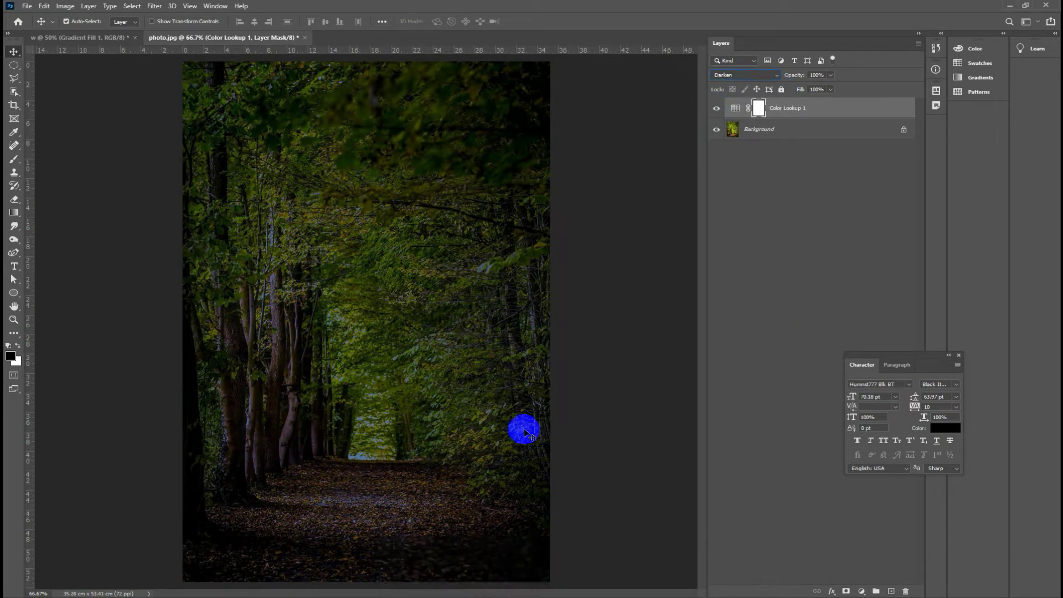
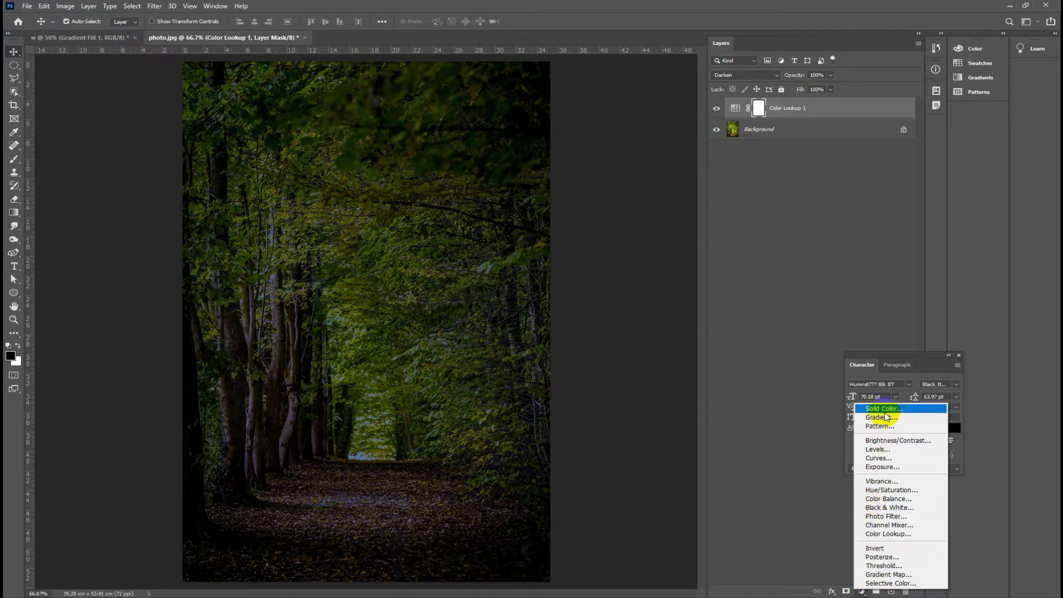
Step: Add a Gradient Fill layer and recolour its dark stop to deep navy blue
left_click(884, 422)
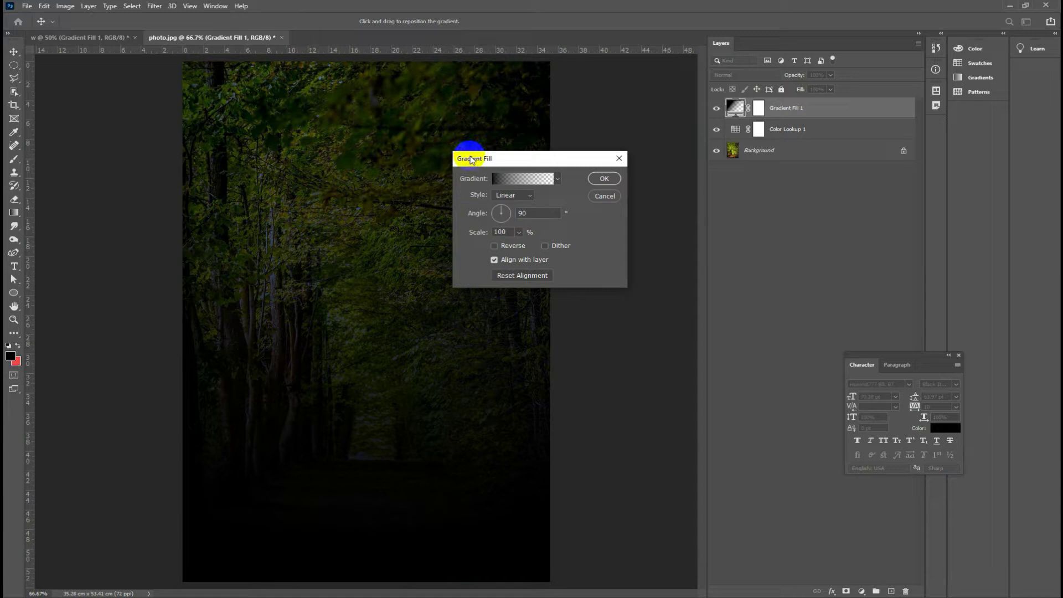
left_click(518, 202)
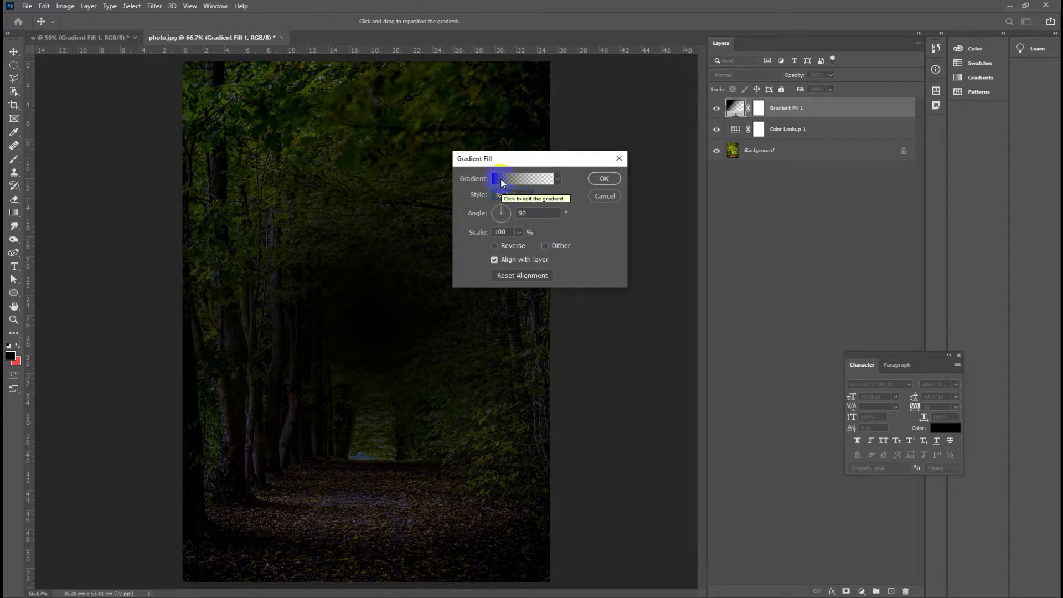
left_click(502, 184)
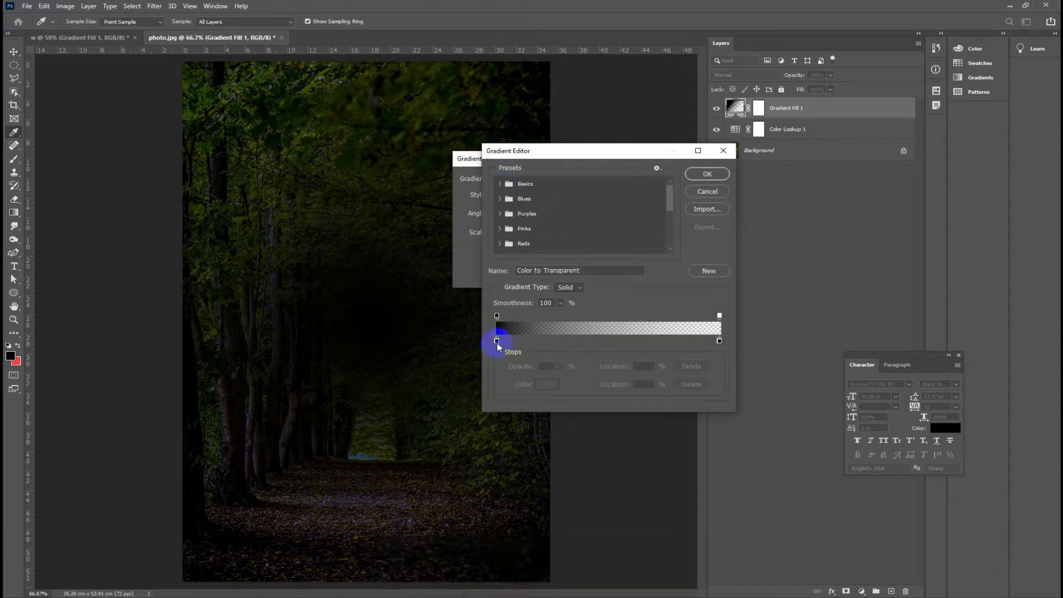
left_click(501, 344)
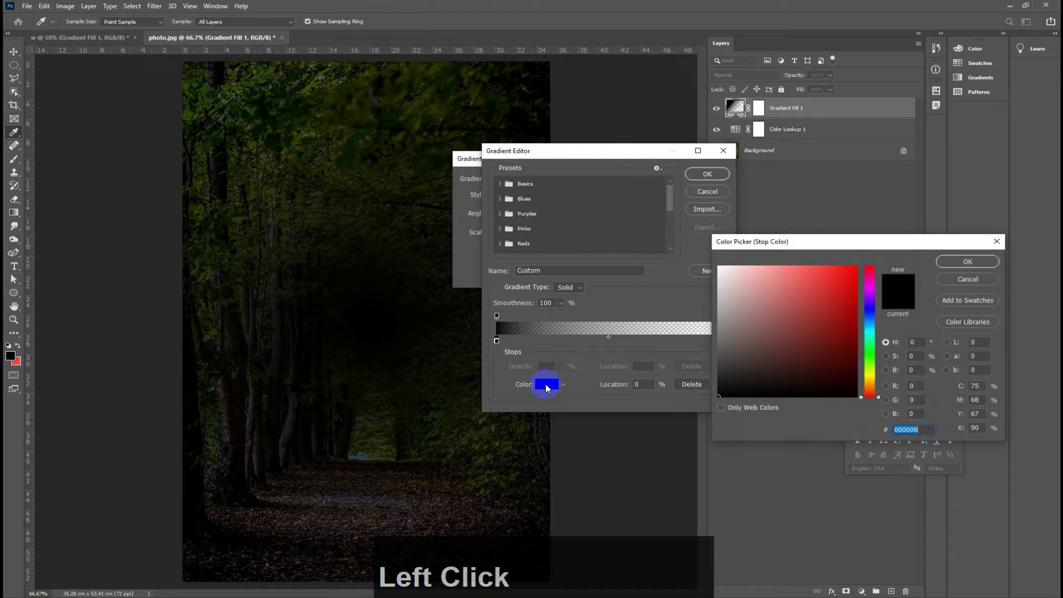
left_click(876, 315)
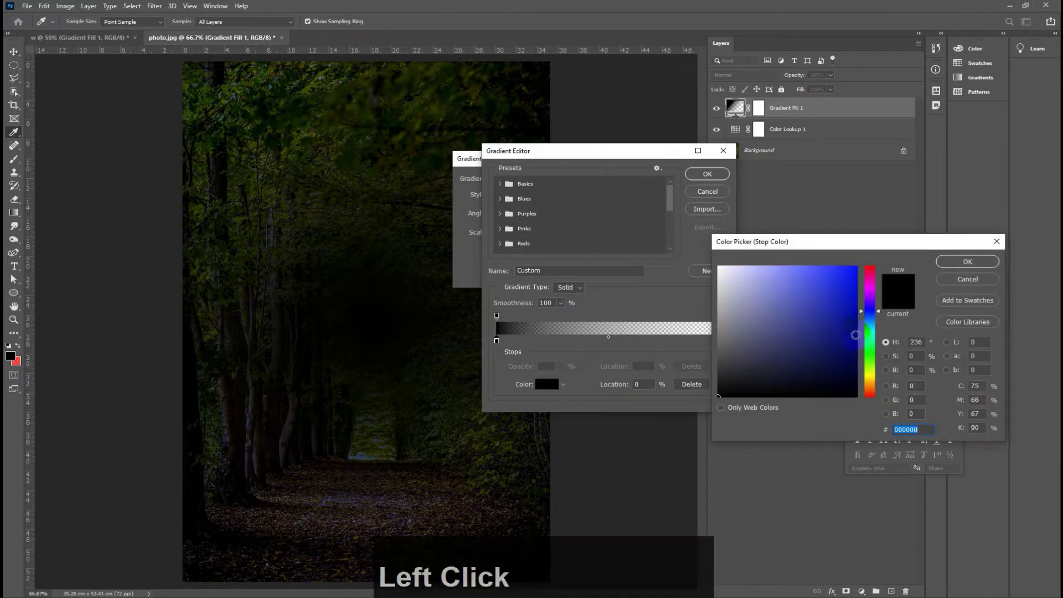
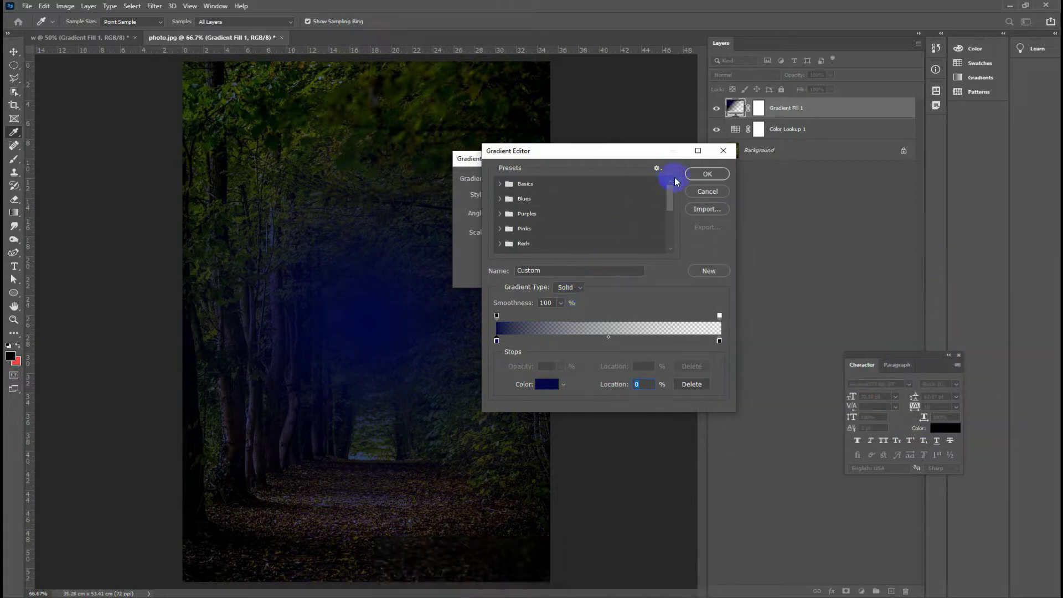
left_click(700, 176)
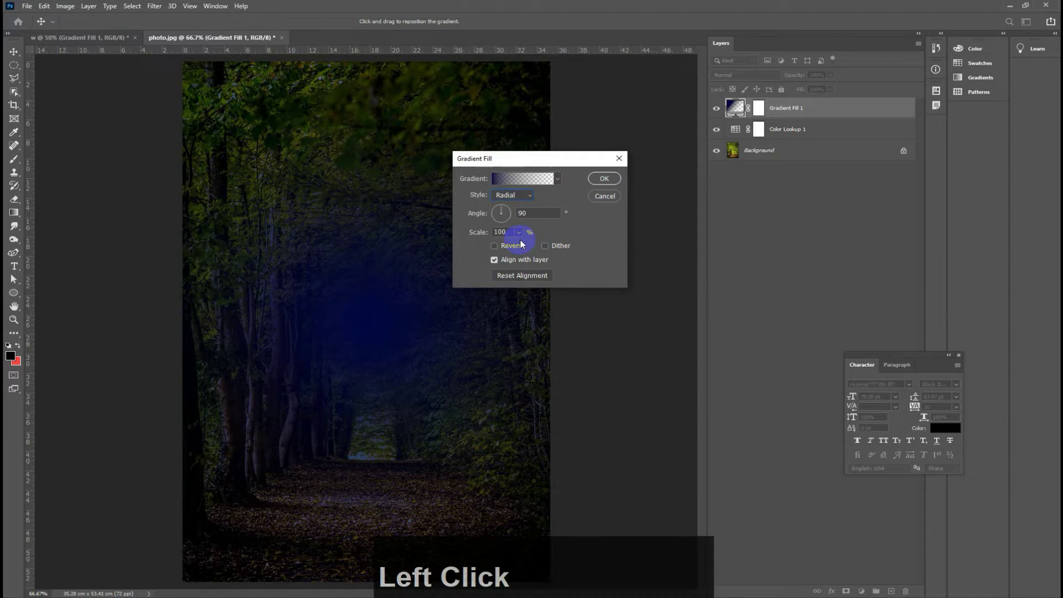
Step: Make the gradient radial, reversed and scaled to 133% so the path stays clear
left_click(496, 250)
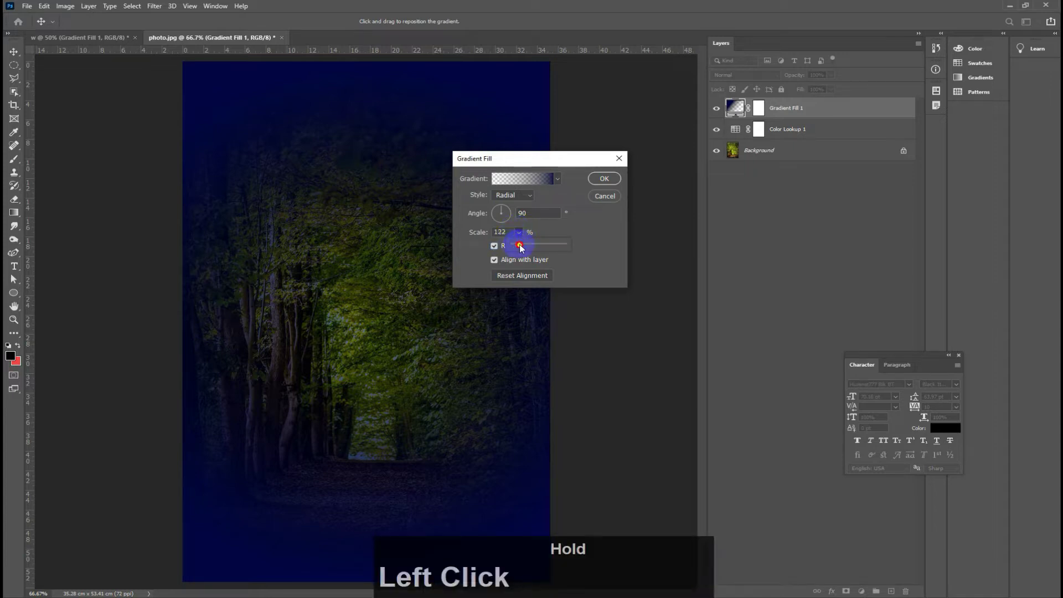
left_click(523, 248)
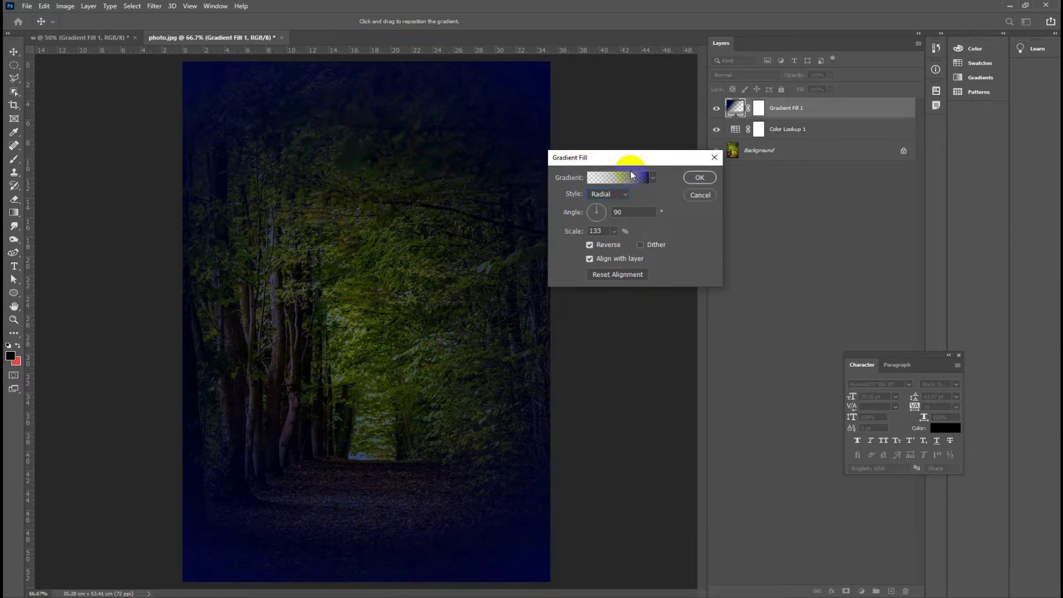
Step: Soften the gradient's dark navy stop colour and commit the Gradient Fill settings
left_click(630, 183)
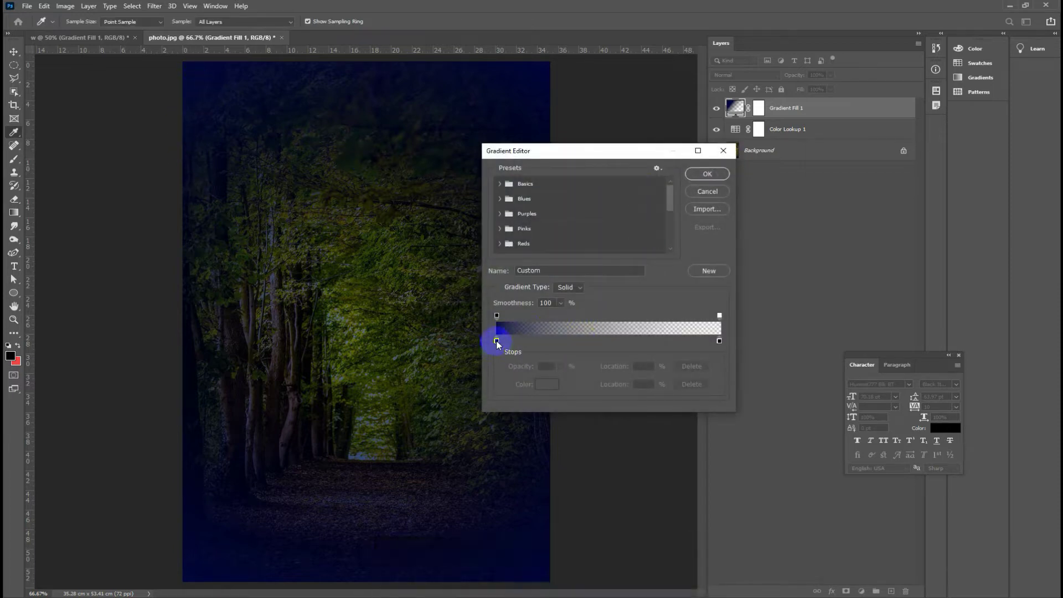
left_click(501, 345)
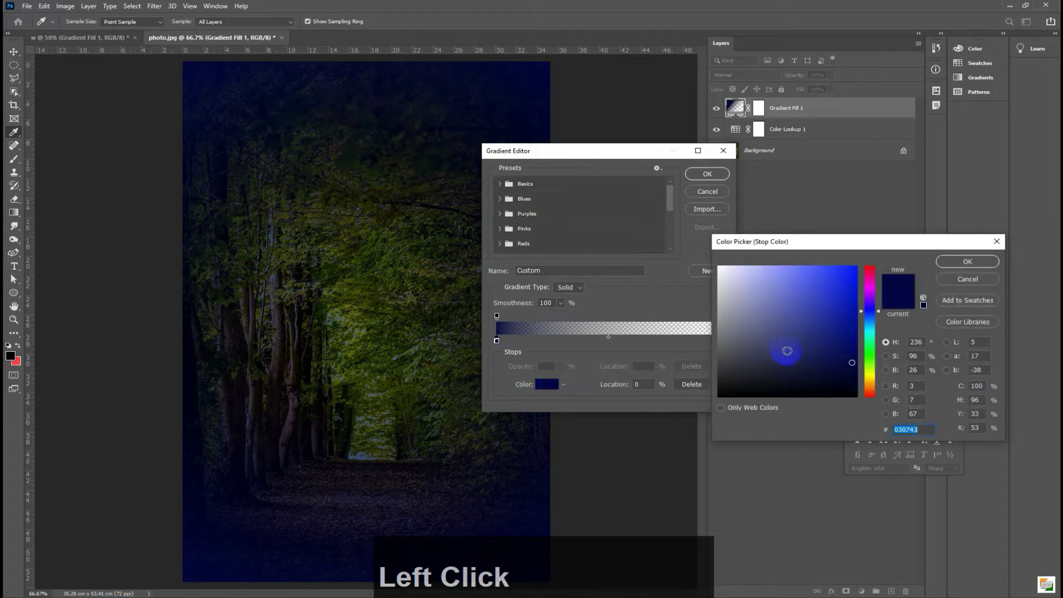
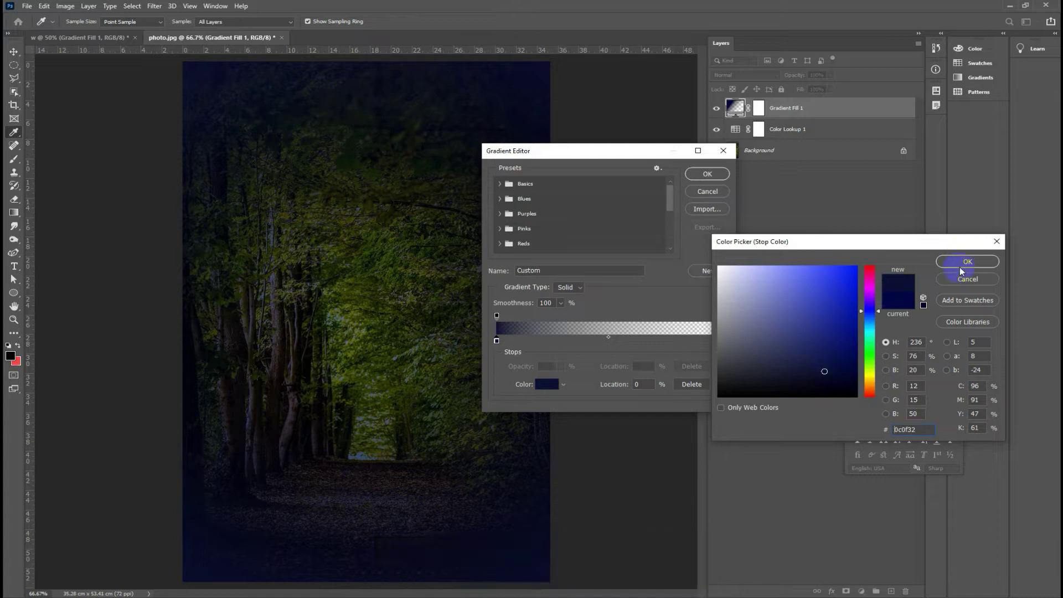
left_click(962, 264)
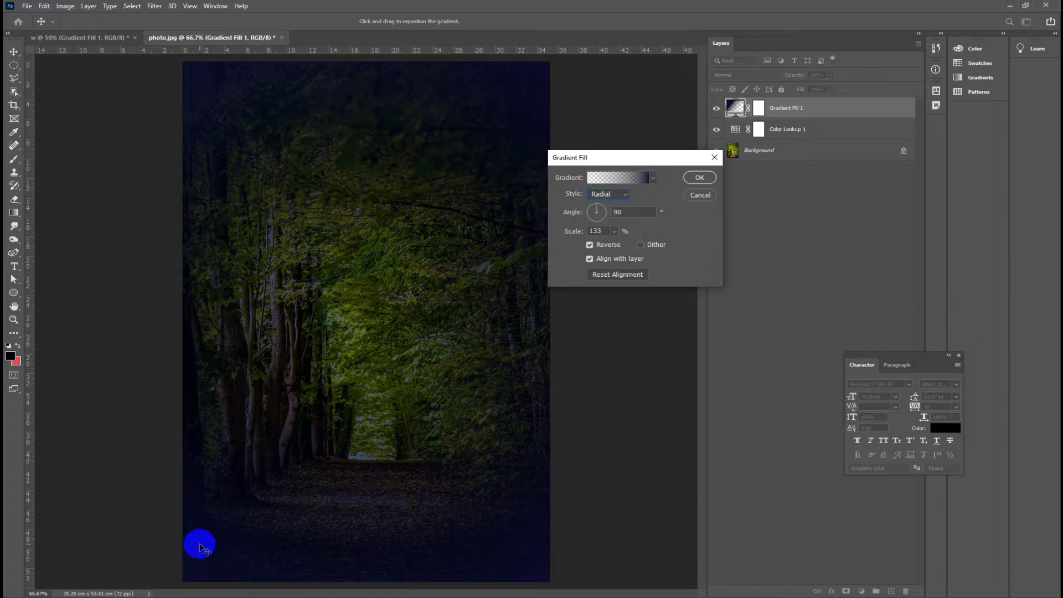
left_click(700, 180)
Step: Switch to the composite and back to the forest photo document
left_click(83, 41)
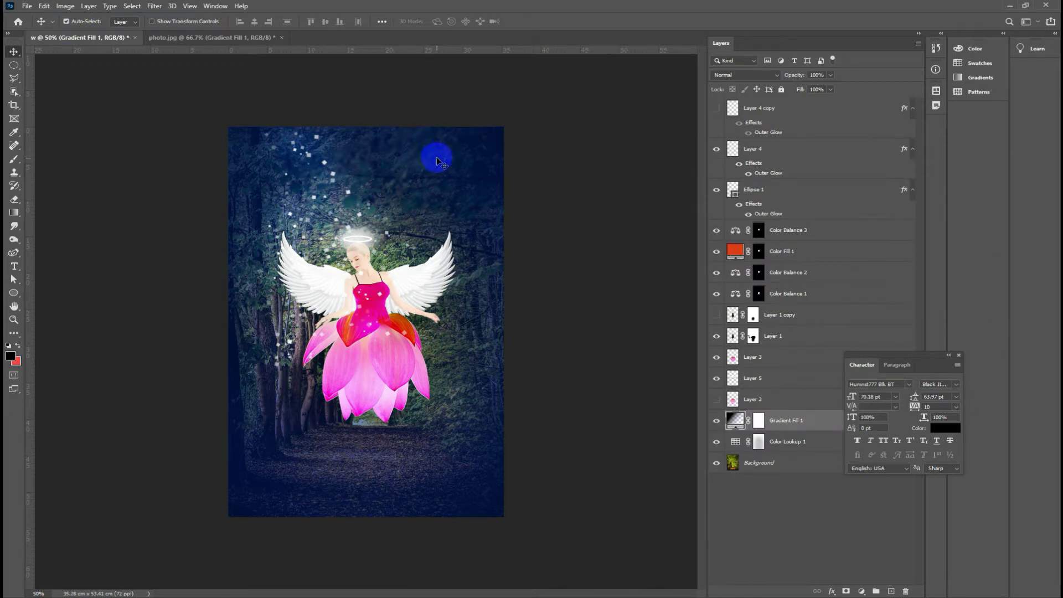
left_click(178, 47)
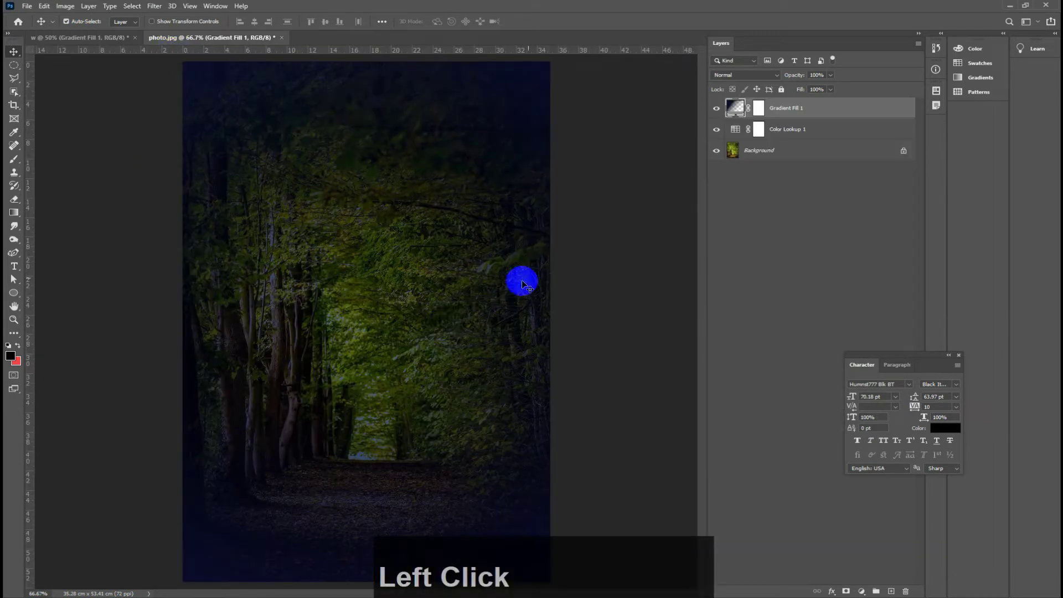
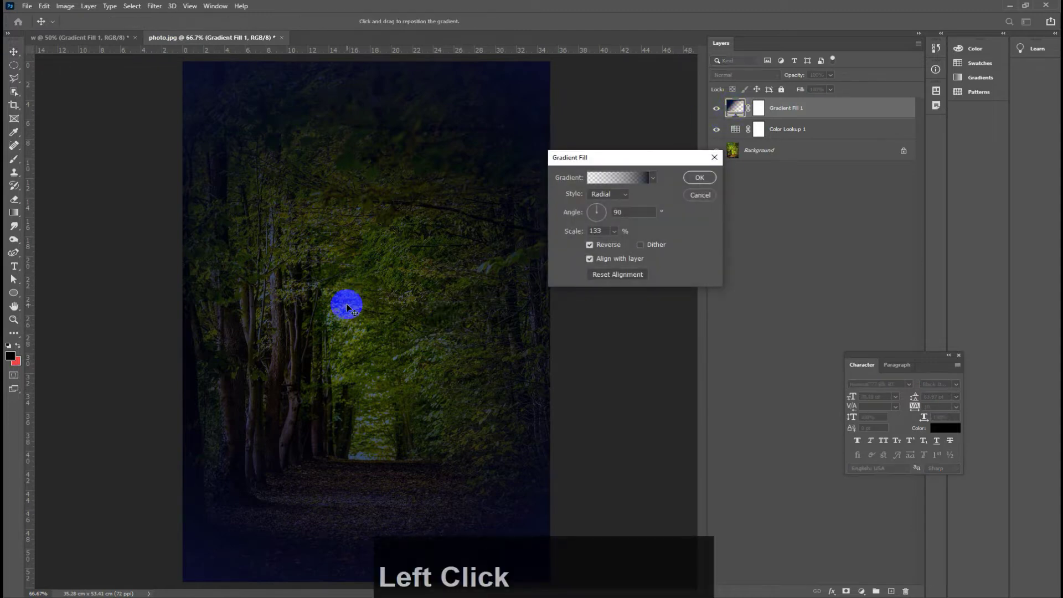
Step: Recolour the gradient's end stop to deep blue #050592 and accept the gradient
left_click(623, 187)
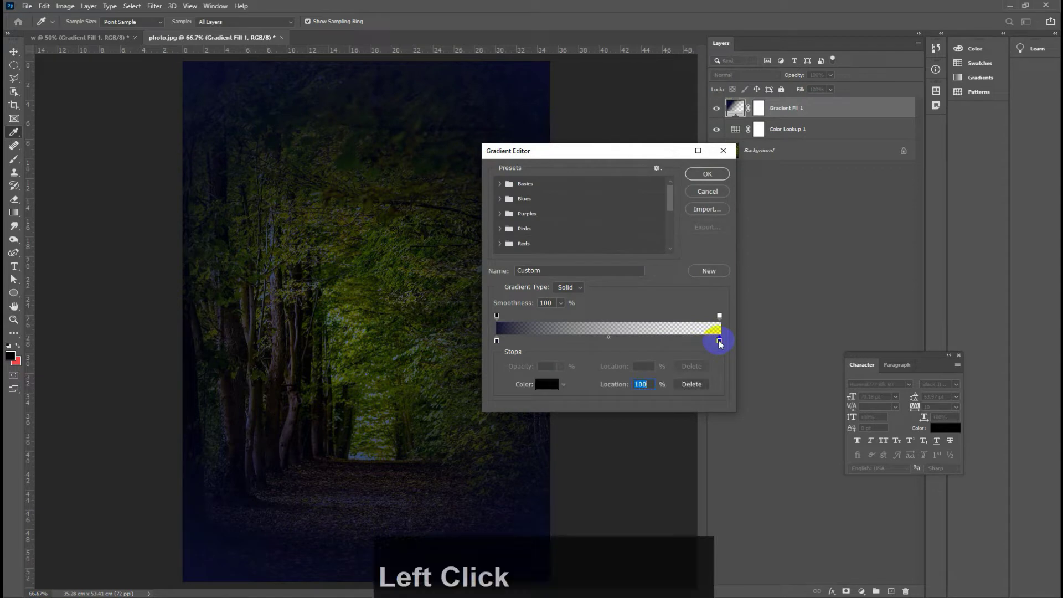
left_click(723, 345)
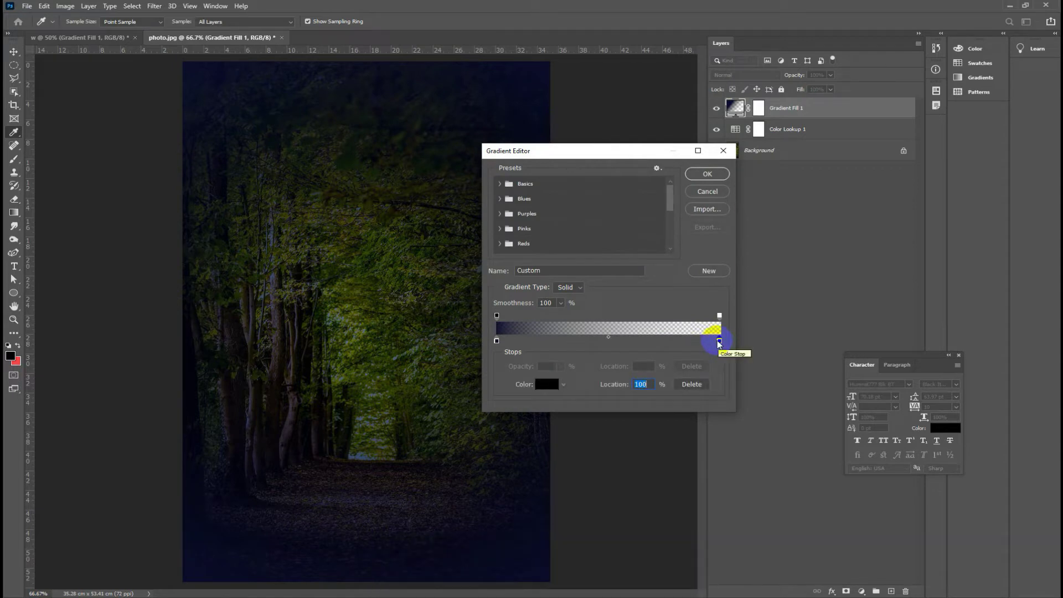
left_click(724, 345)
left_click(880, 314)
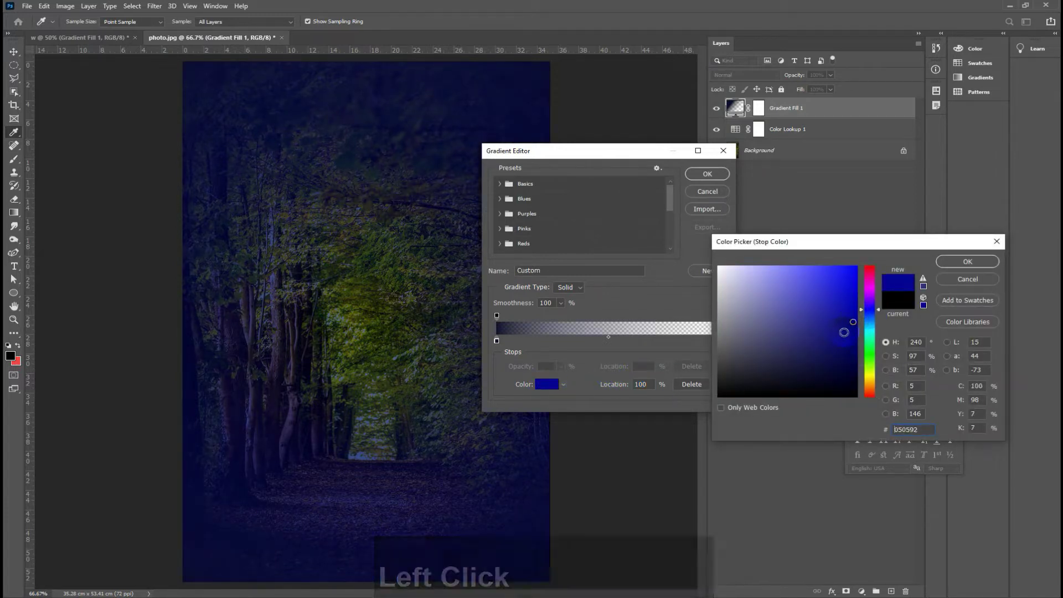
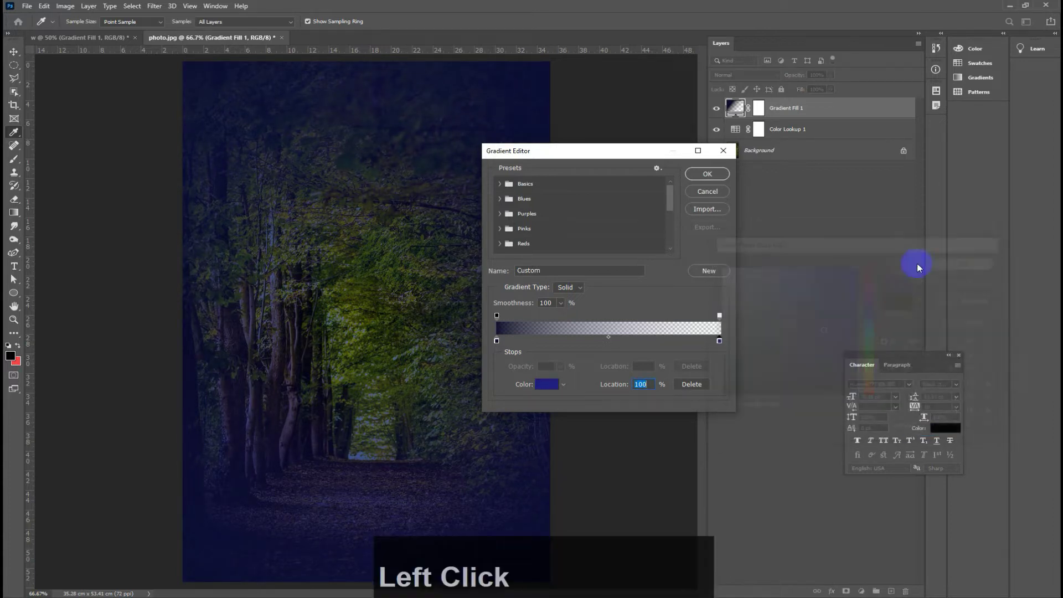
left_click(575, 365)
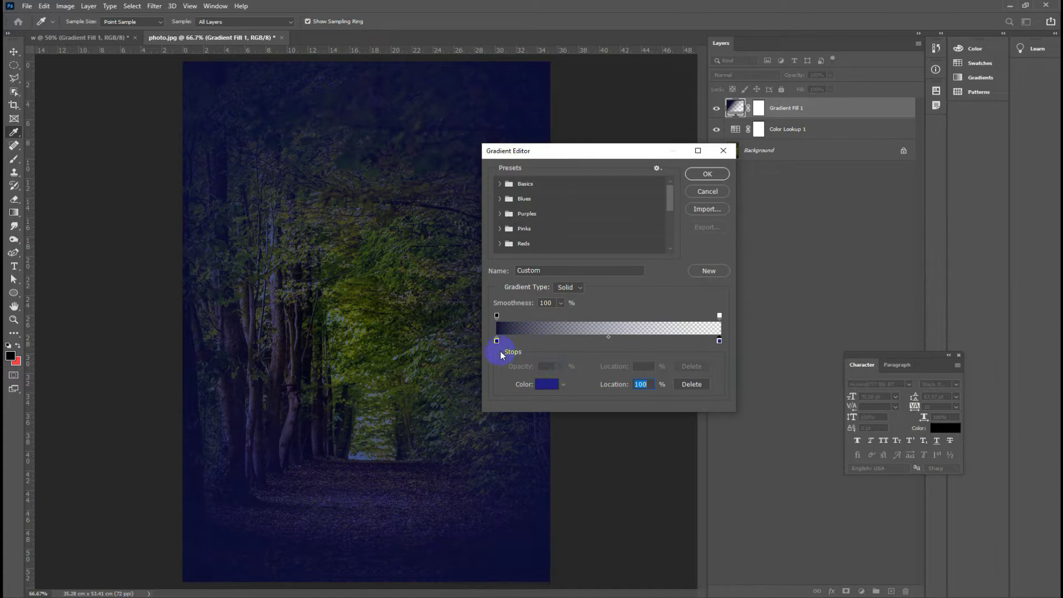
left_click(708, 178)
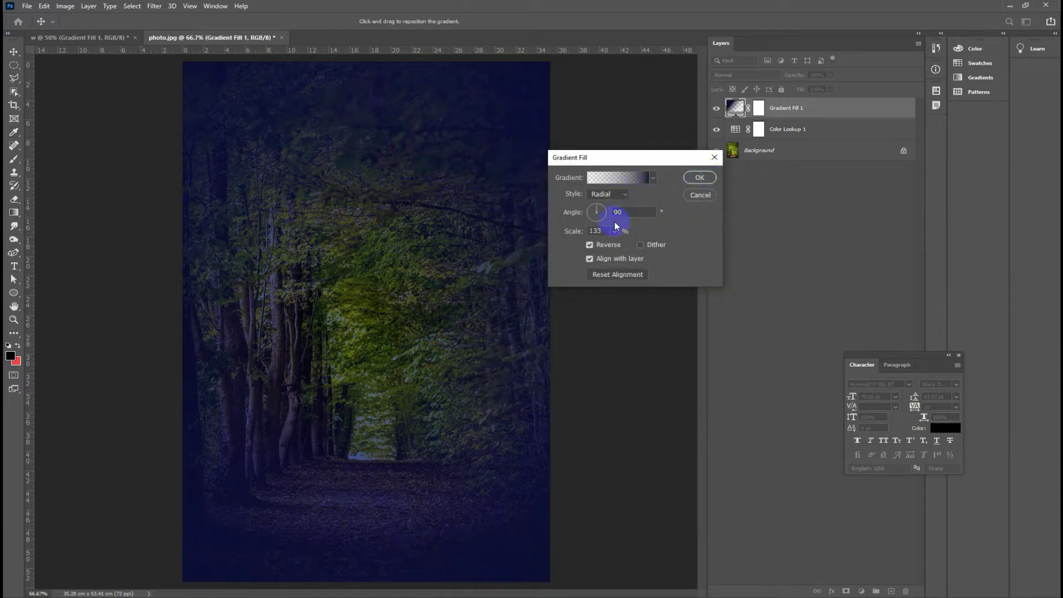
Step: Raise the Gradient Fill scale to 199%, commit it and return to the fairy composite
left_click(617, 237)
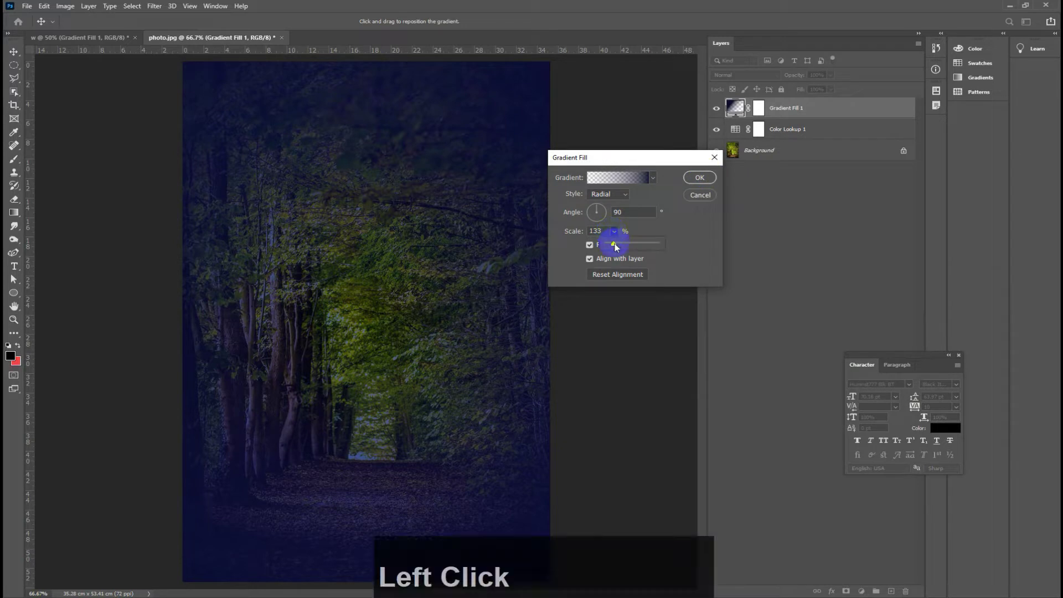
left_click(619, 248)
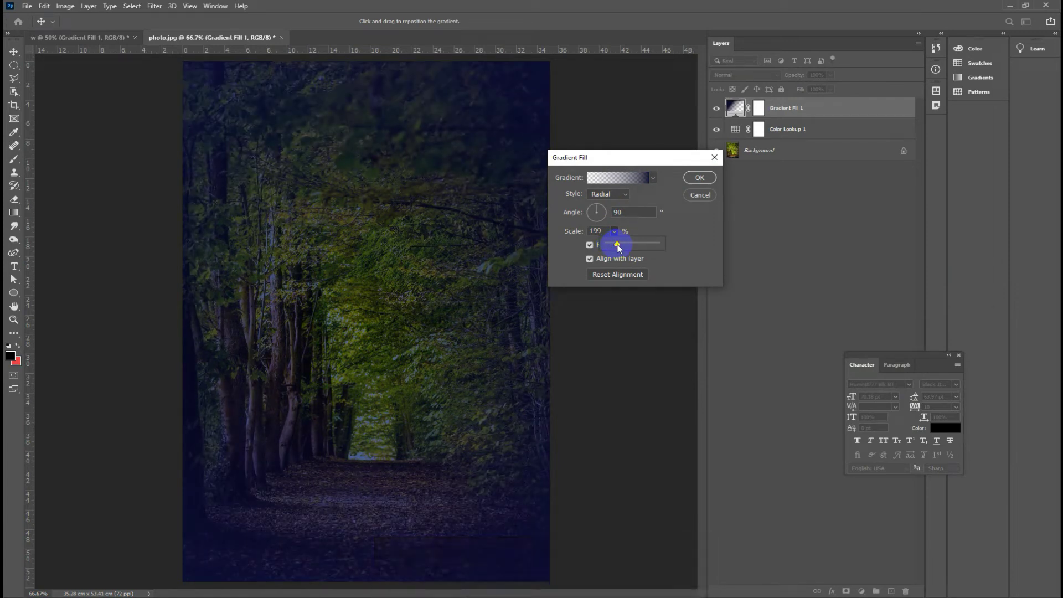
left_click(700, 184)
left_click(102, 40)
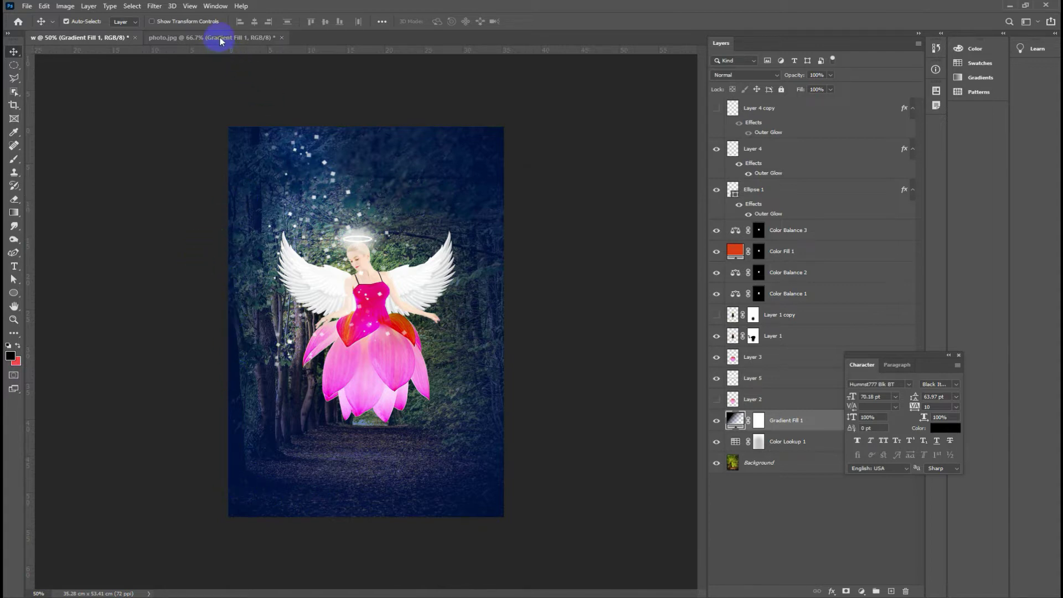
Step: Open ub_.jpg, the woman in the black dress, from Downloads as a third document
left_click(225, 42)
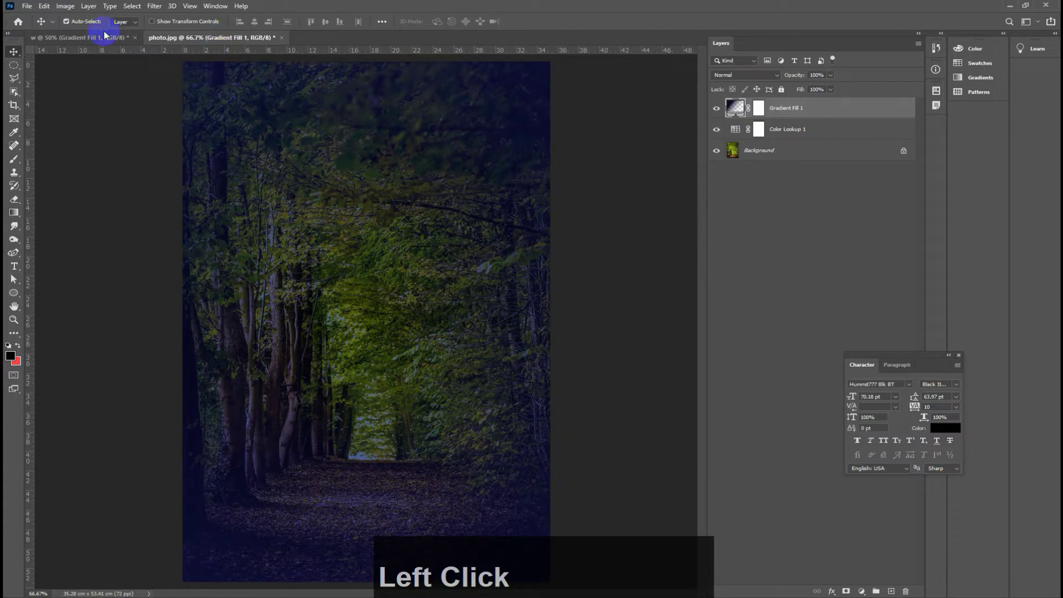
left_click(27, 9)
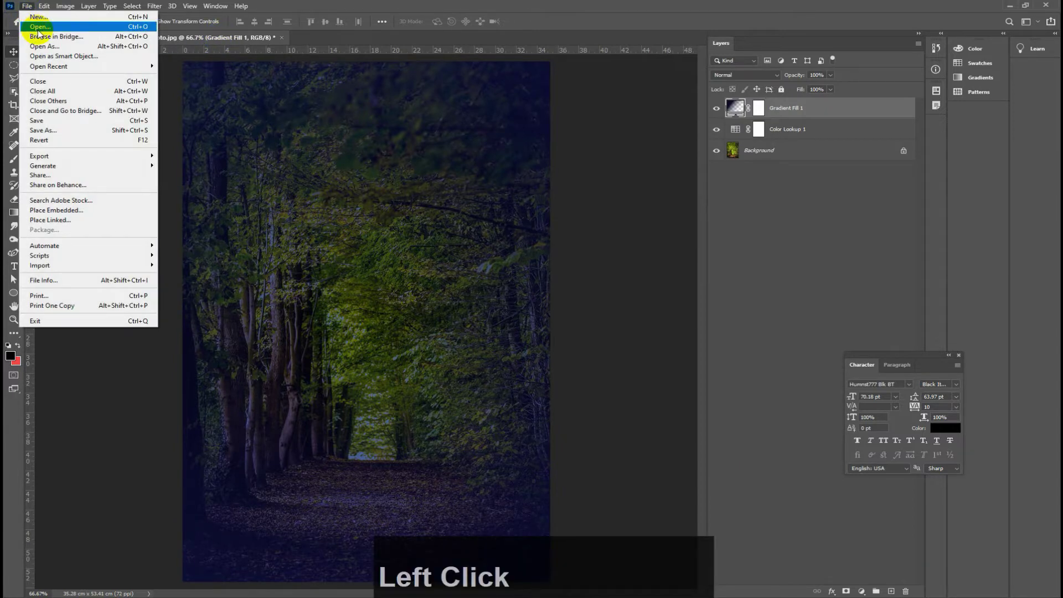
left_click(40, 33)
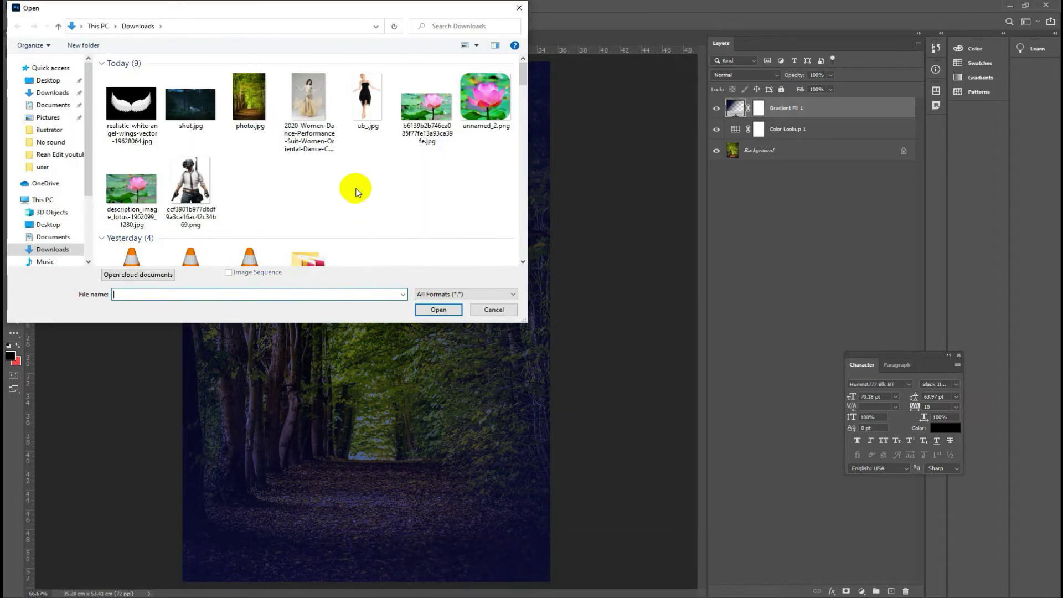
left_click(366, 87)
left_click(326, 39)
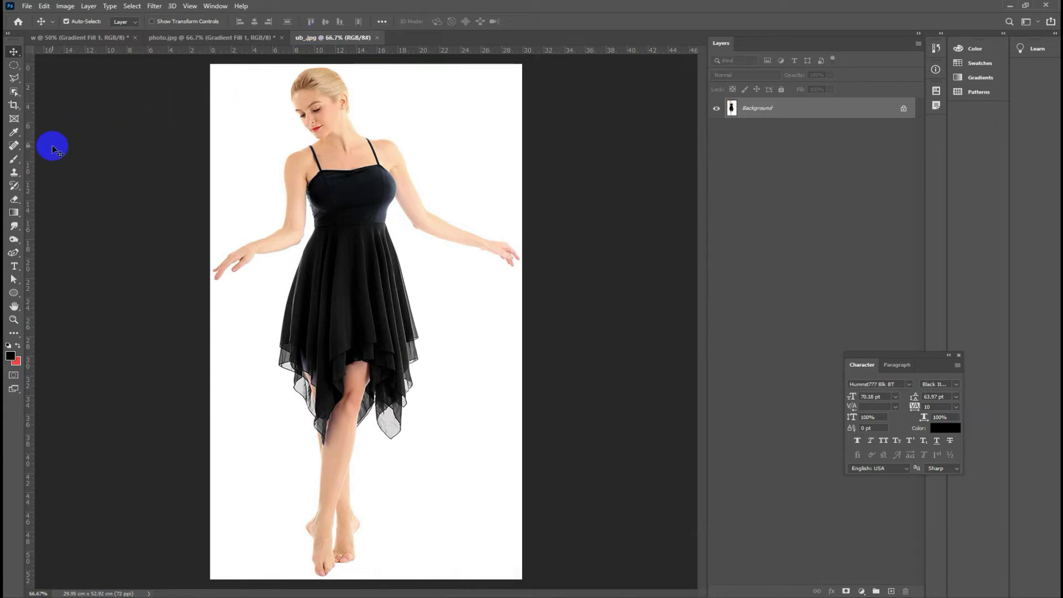
Step: Choose the Object Selection Tool in rectangle mode and select the woman as subject
left_click(15, 96)
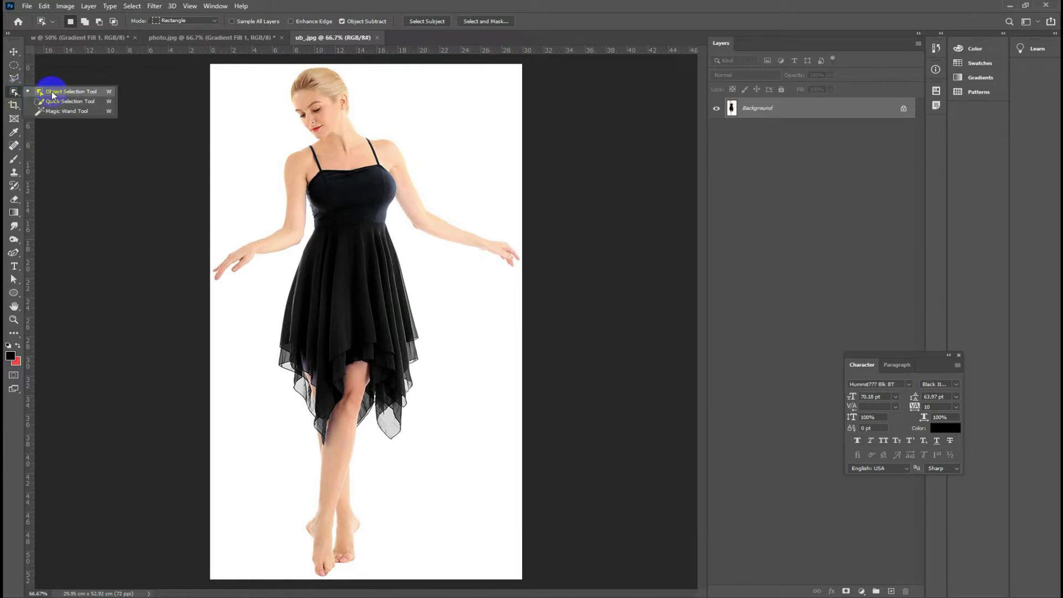
left_click(54, 94)
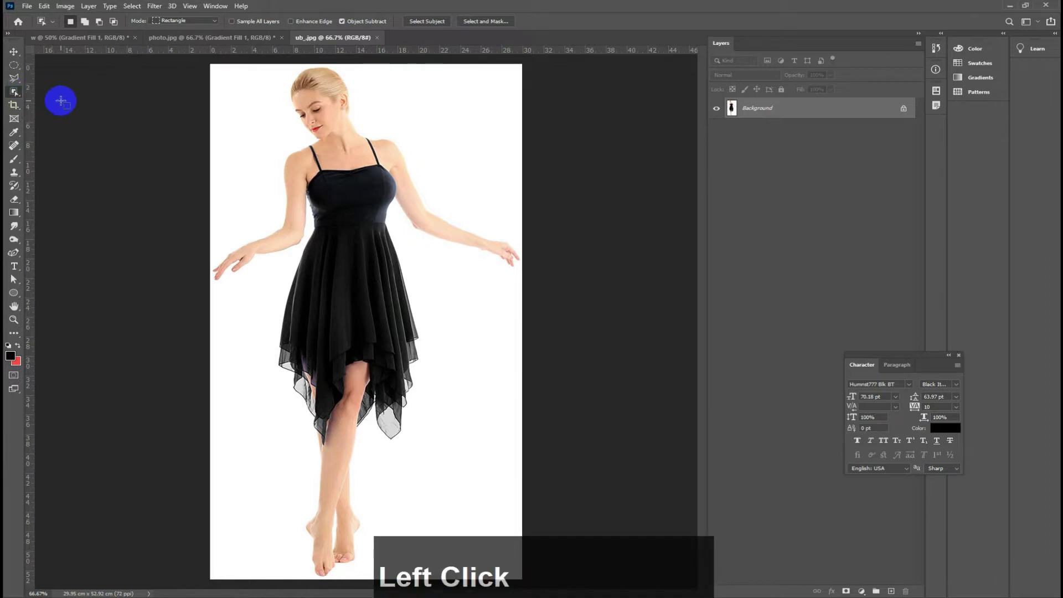
left_click(180, 24)
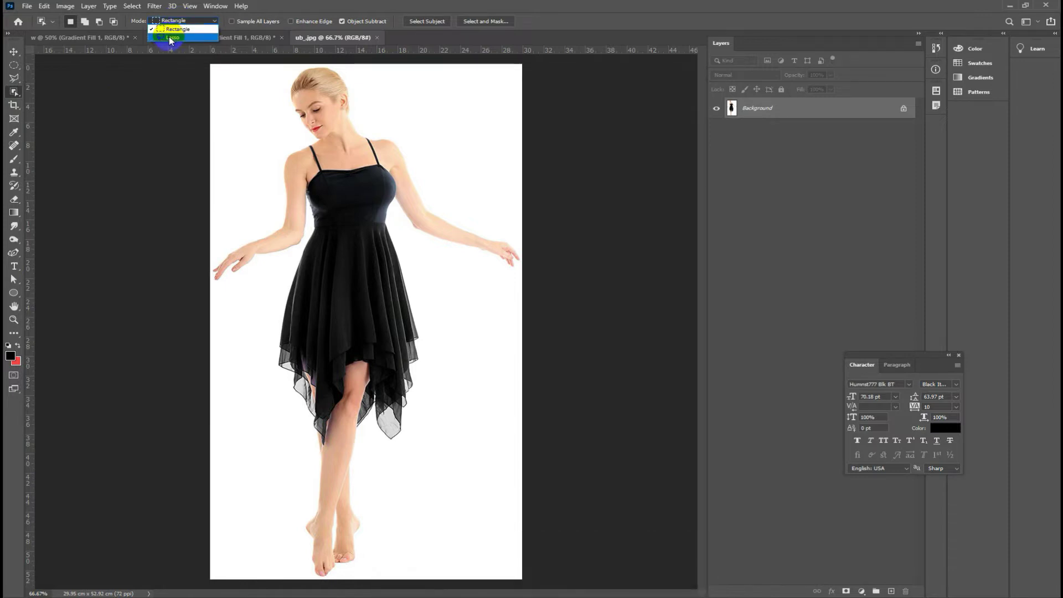
left_click(169, 33)
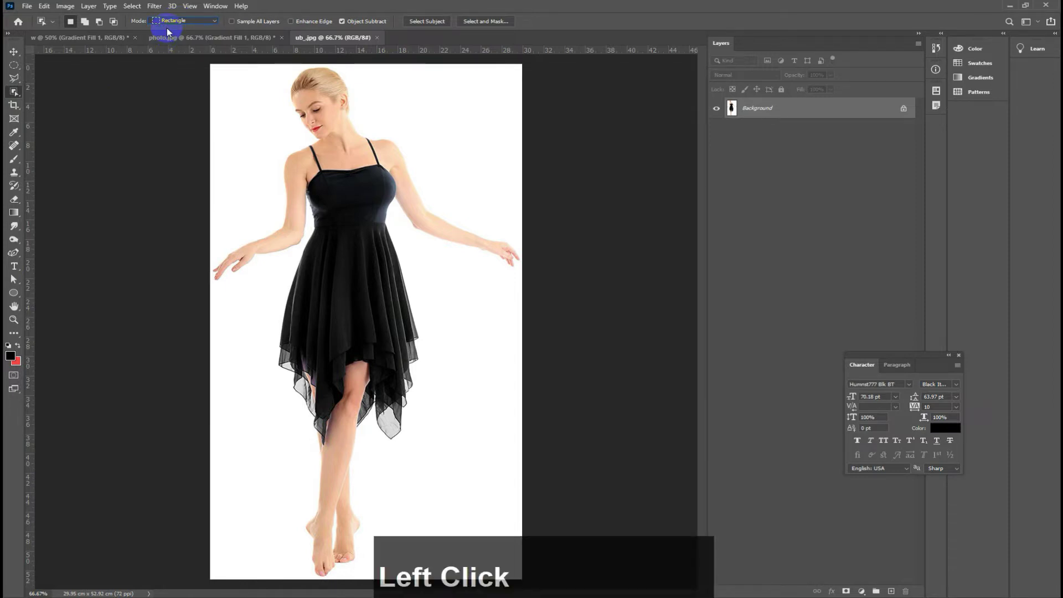
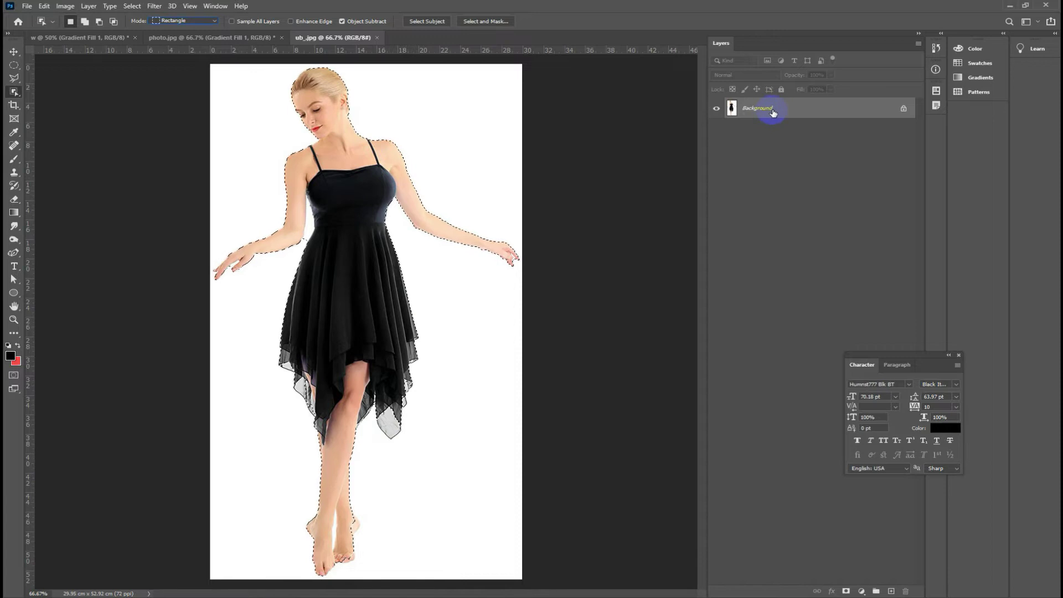
Step: Duplicate the Background layer, hide the original and enter Select and Mask
left_click(775, 110)
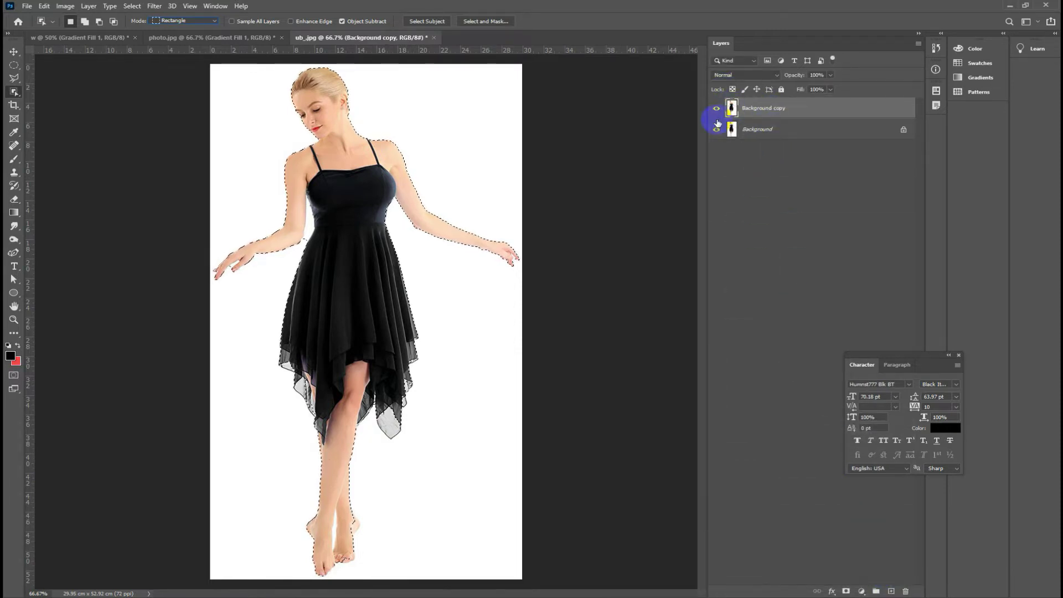
left_click(717, 138)
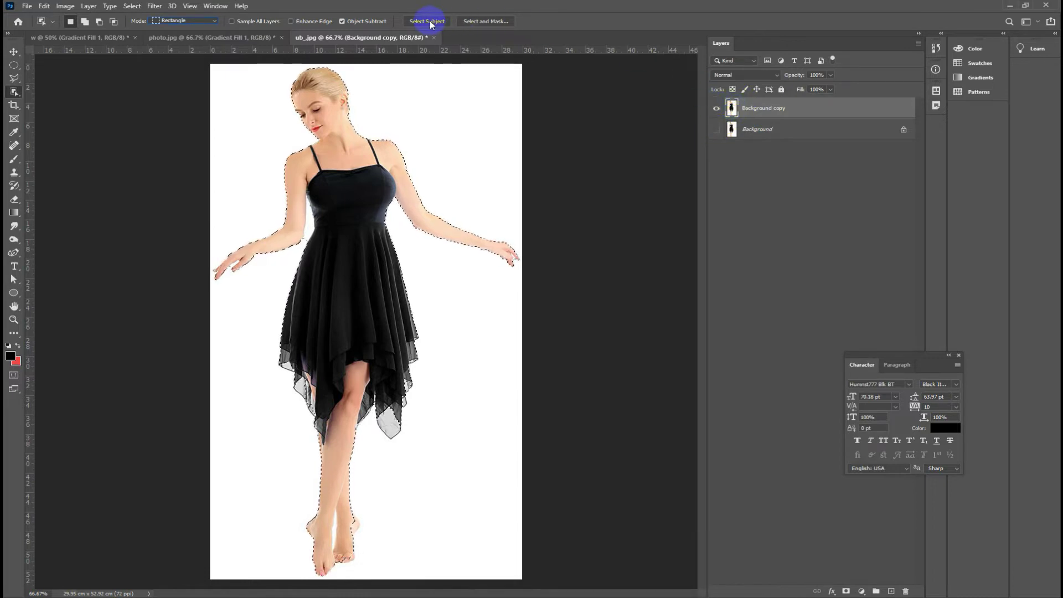
left_click(478, 21)
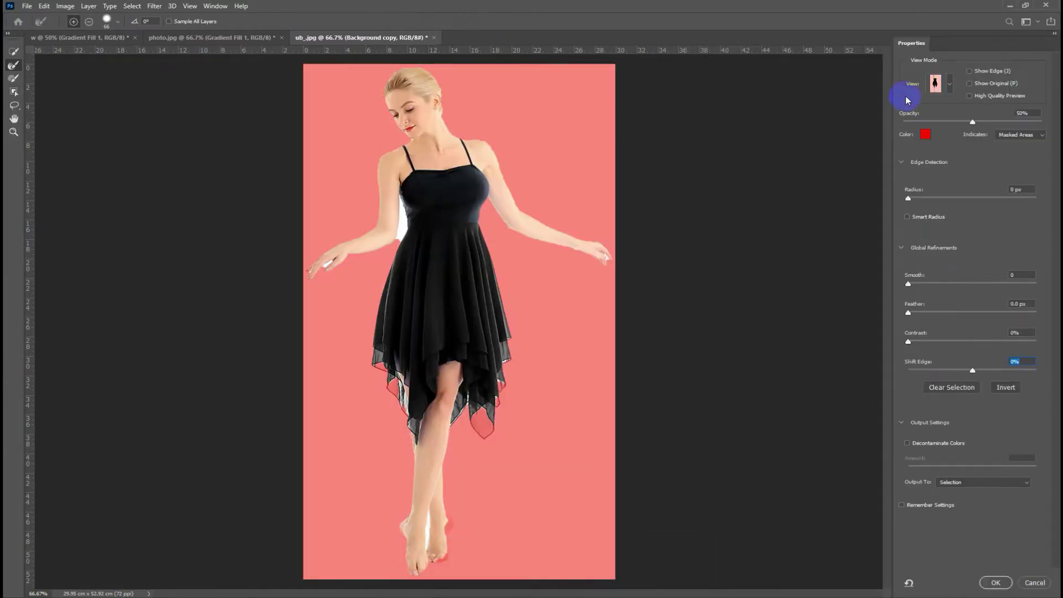
Step: Keep the red overlay preview, raise the edge radius and enable Smart Radius
left_click(16, 119)
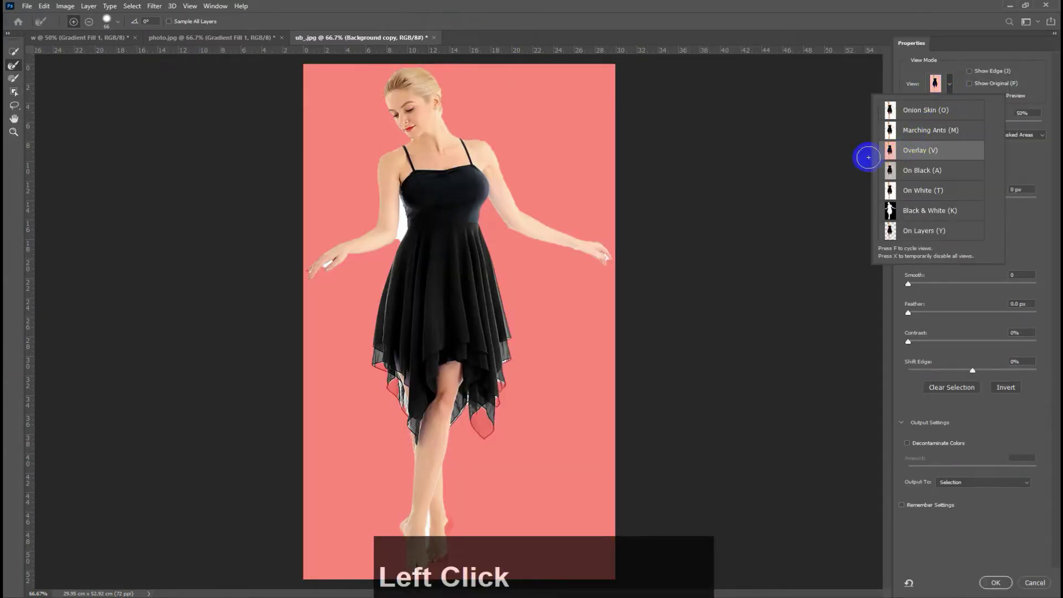
left_click(15, 119)
left_click(15, 119)
left_click(15, 119)
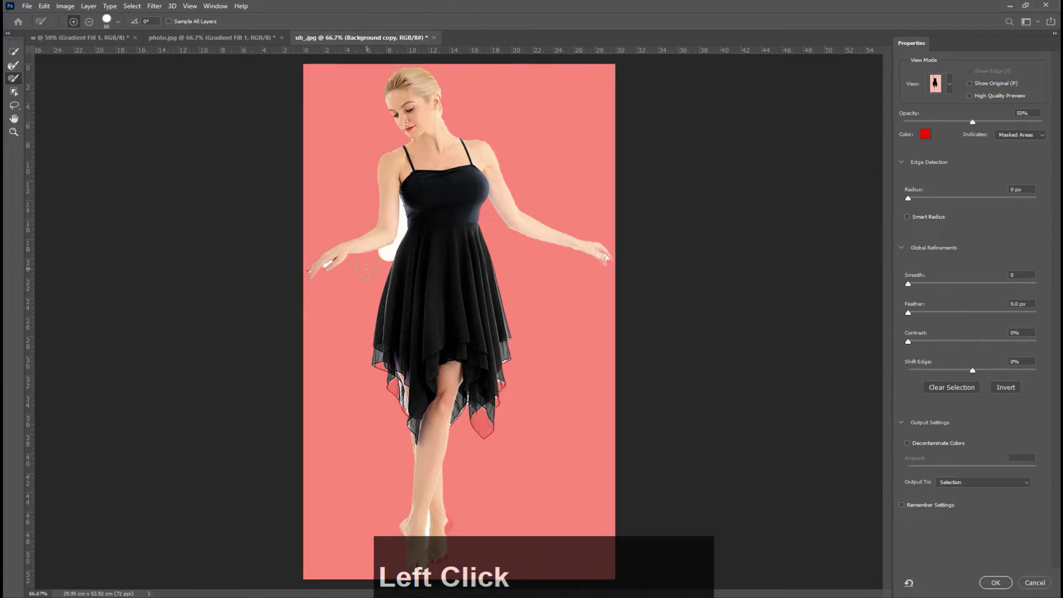
left_click(16, 119)
left_click(16, 119)
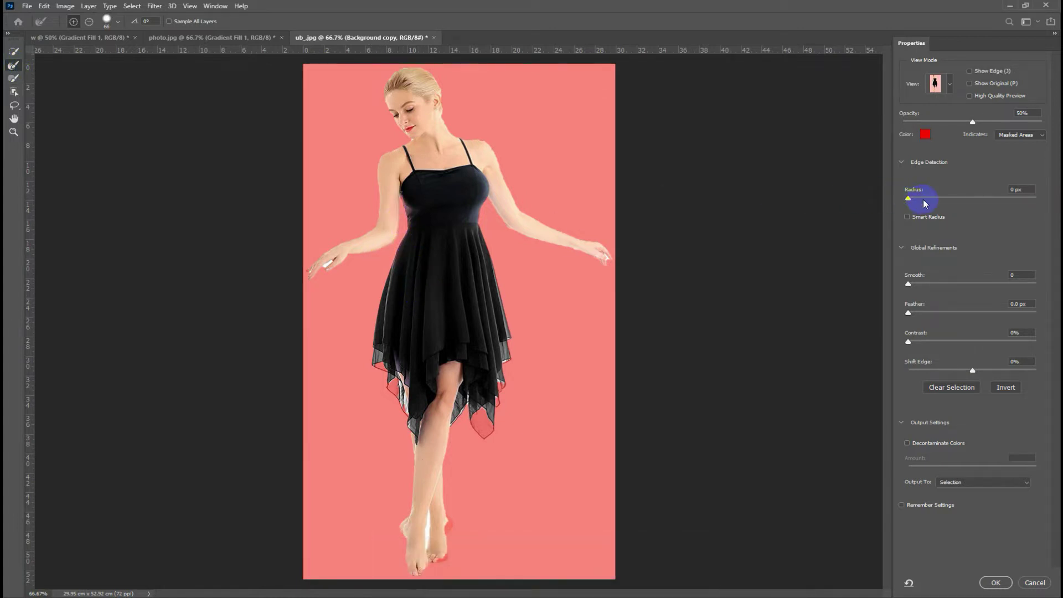
left_click(15, 119)
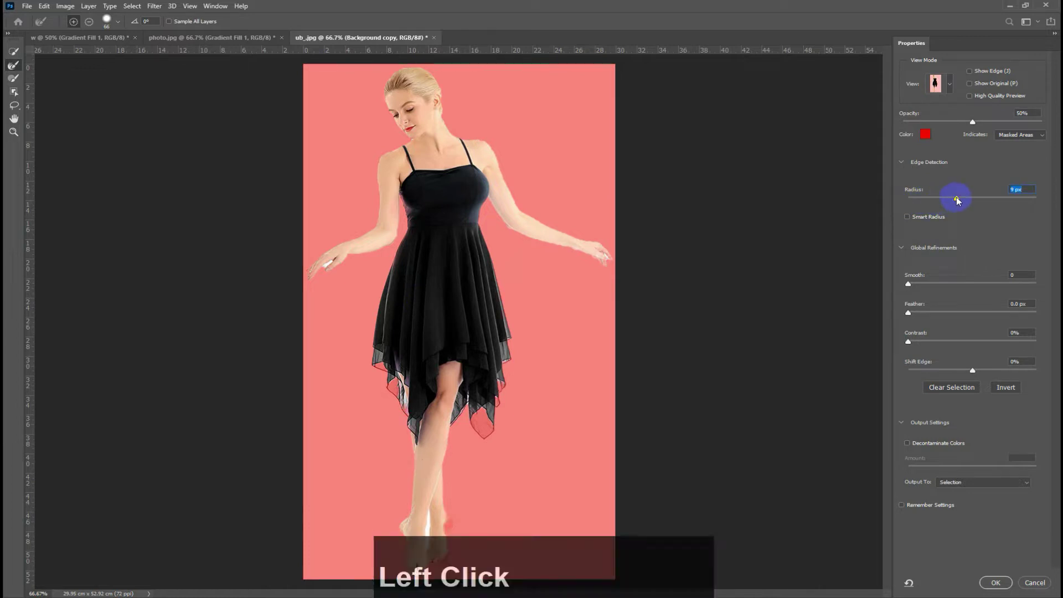
left_click(16, 119)
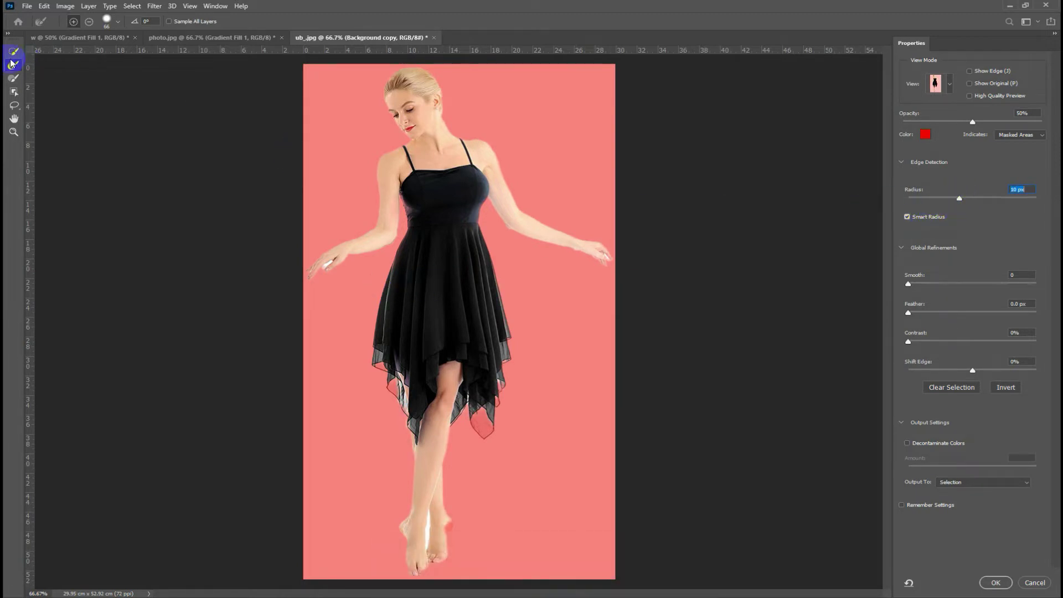
left_click(15, 119)
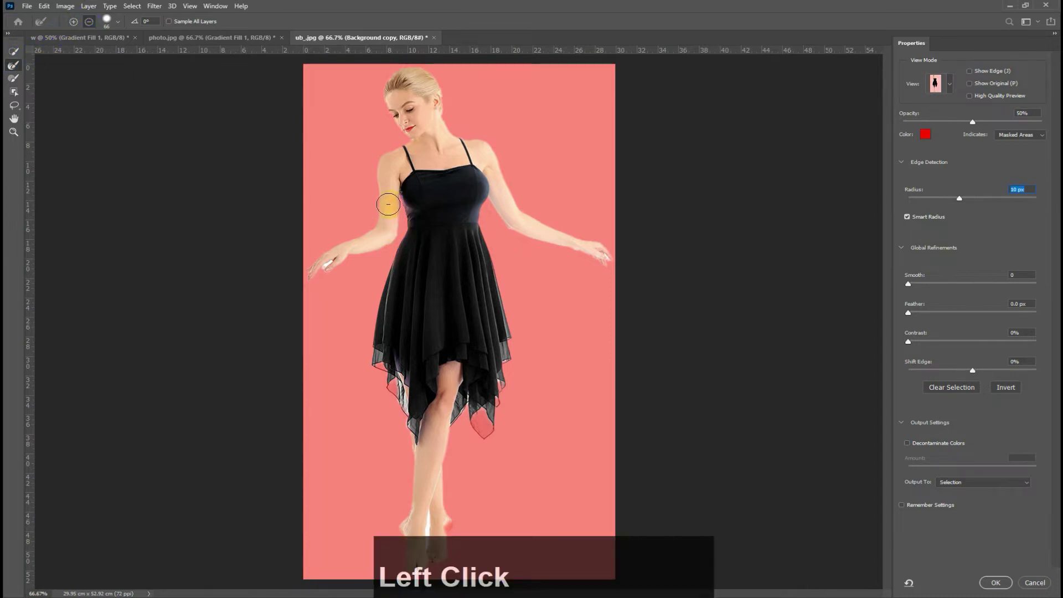
Step: Brush the Refine Edge tool along the arm gaps and edges, then apply the refined selection
key("[")
key("[")
key("[")
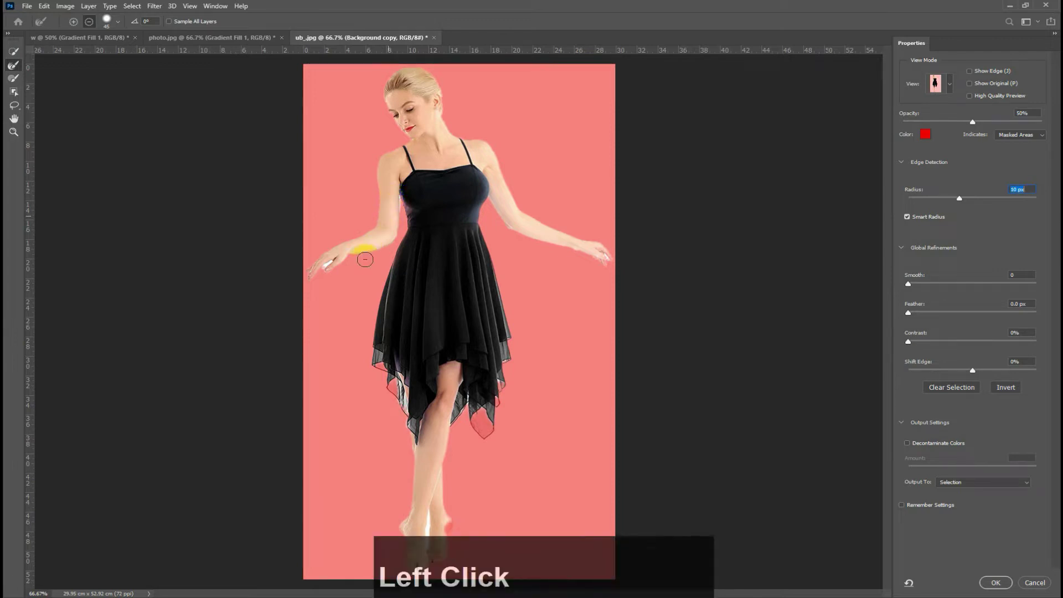
left_click(15, 119)
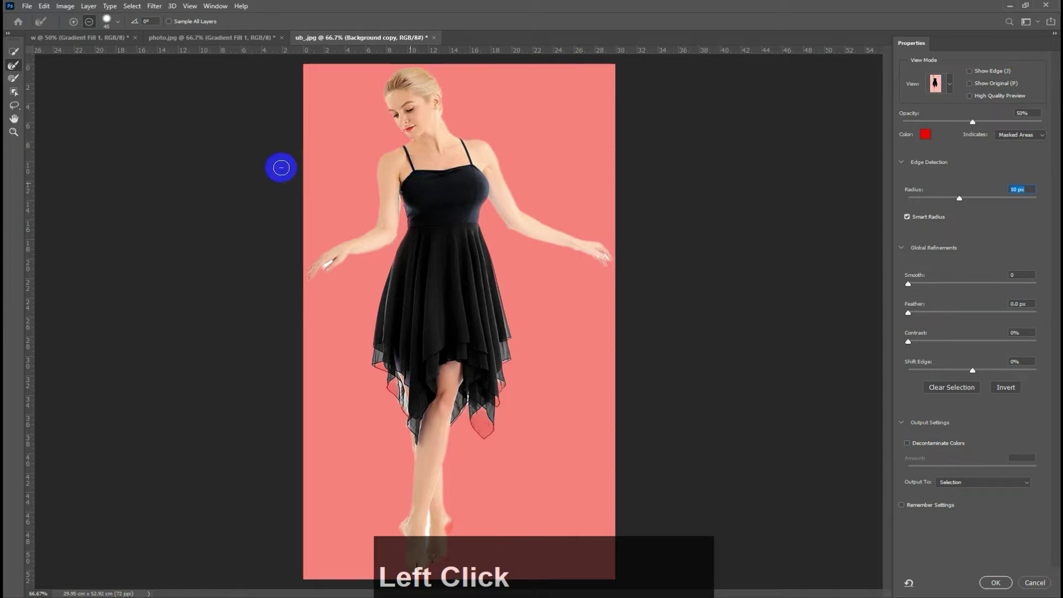
left_click(78, 26)
key("[")
key("[")
key("[")
left_click(16, 119)
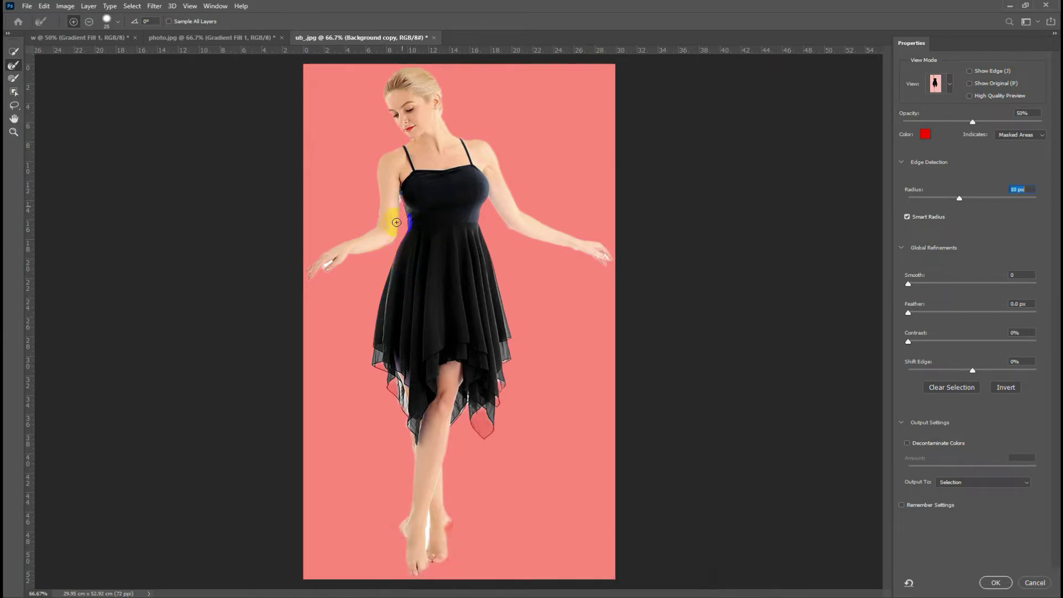
left_click(16, 119)
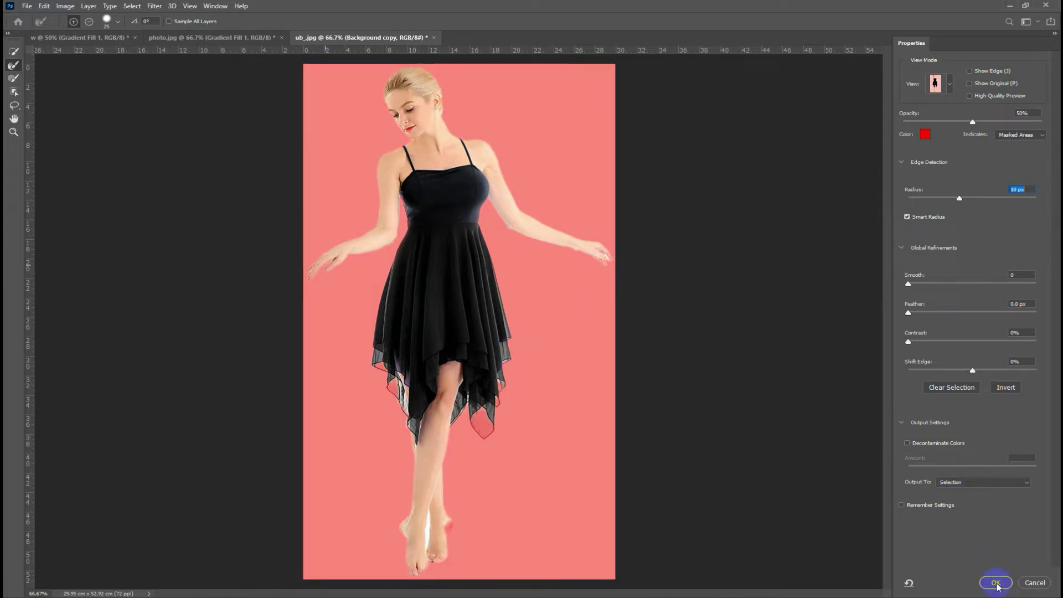
left_click(1002, 587)
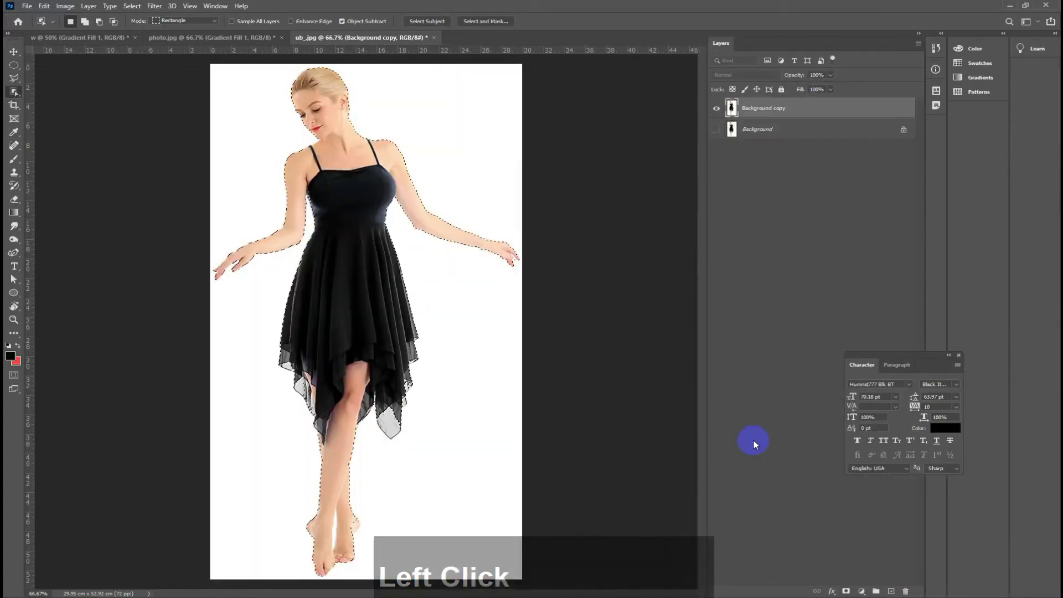
Step: Drag the cut-out woman into photo.jpg, scale her down onto the forest path with Ctrl+T
left_click(12, 54)
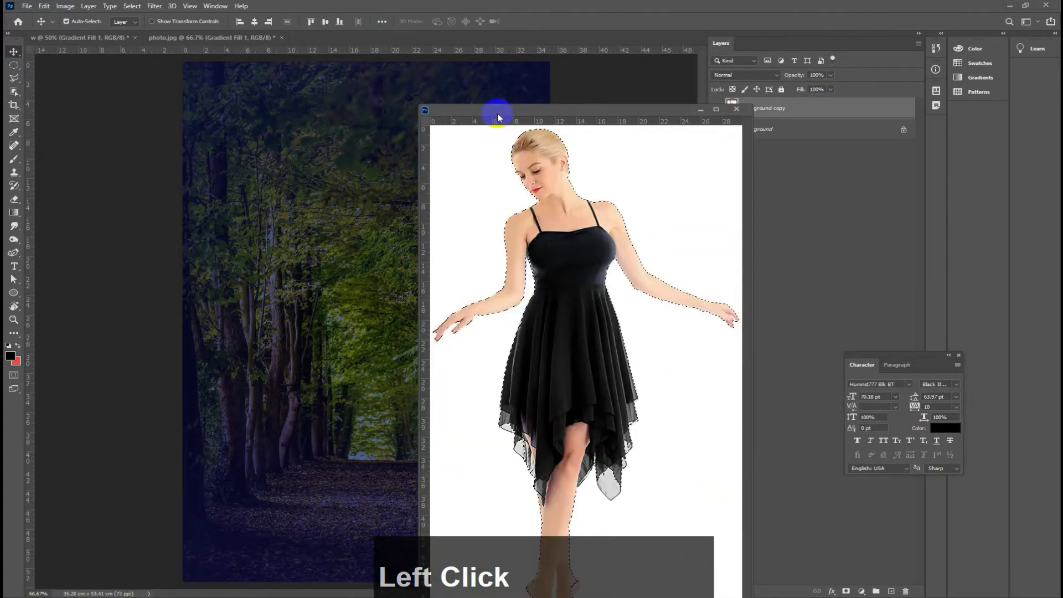
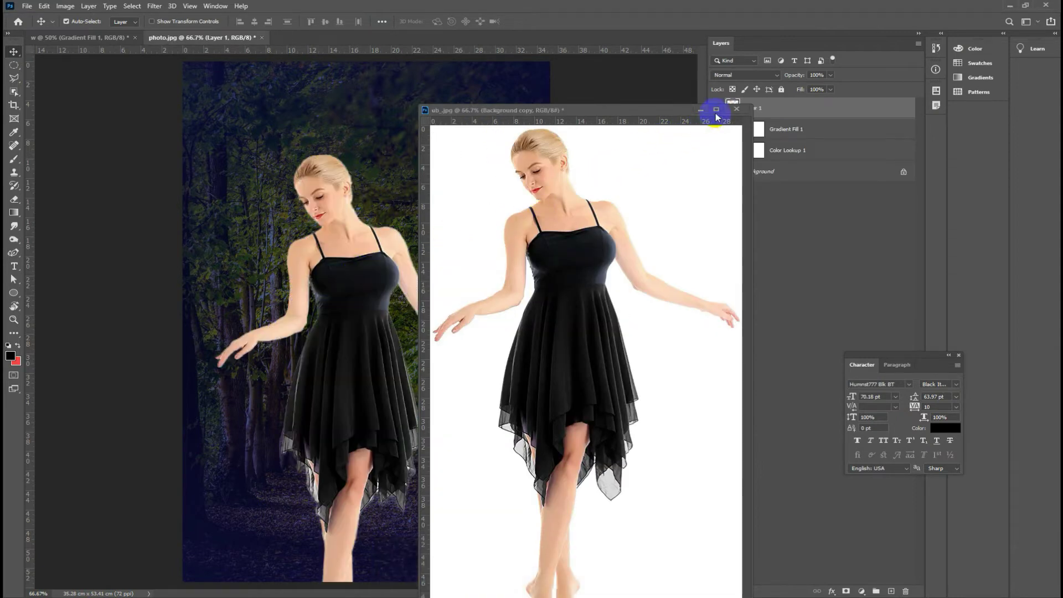
left_click(703, 113)
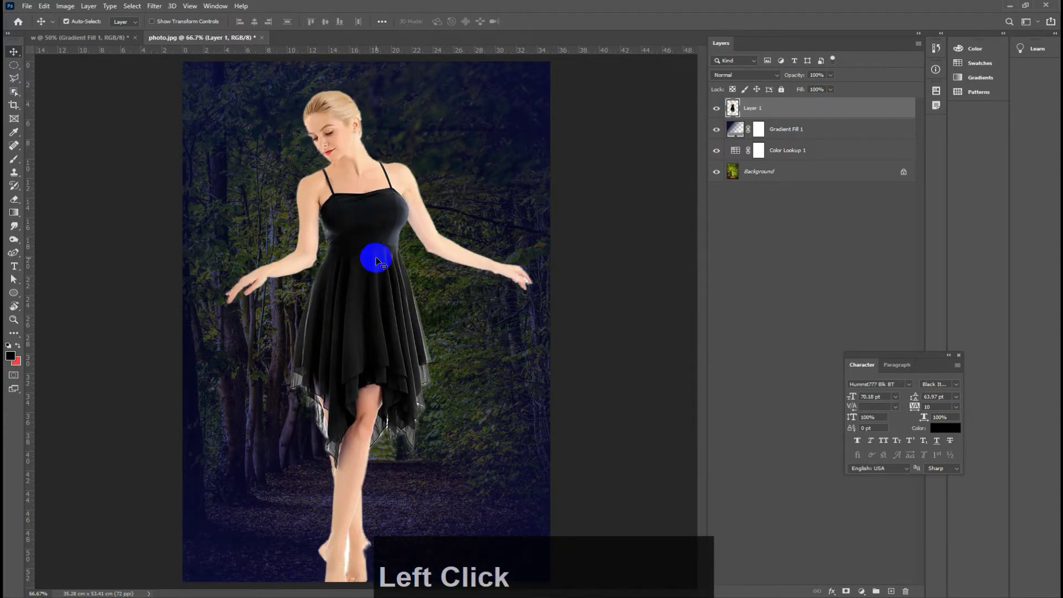
key("ctrl+t")
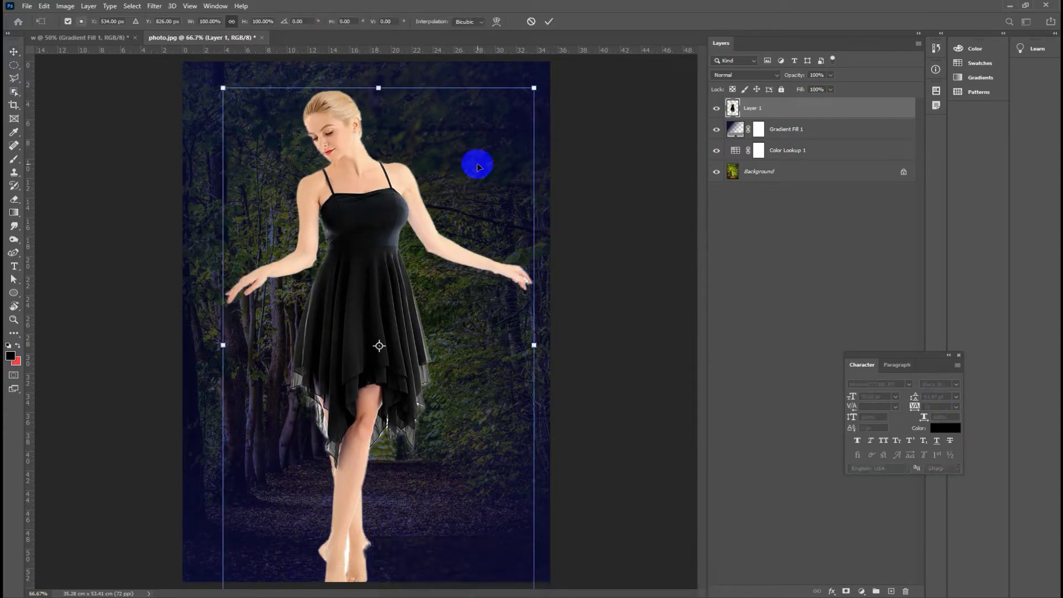
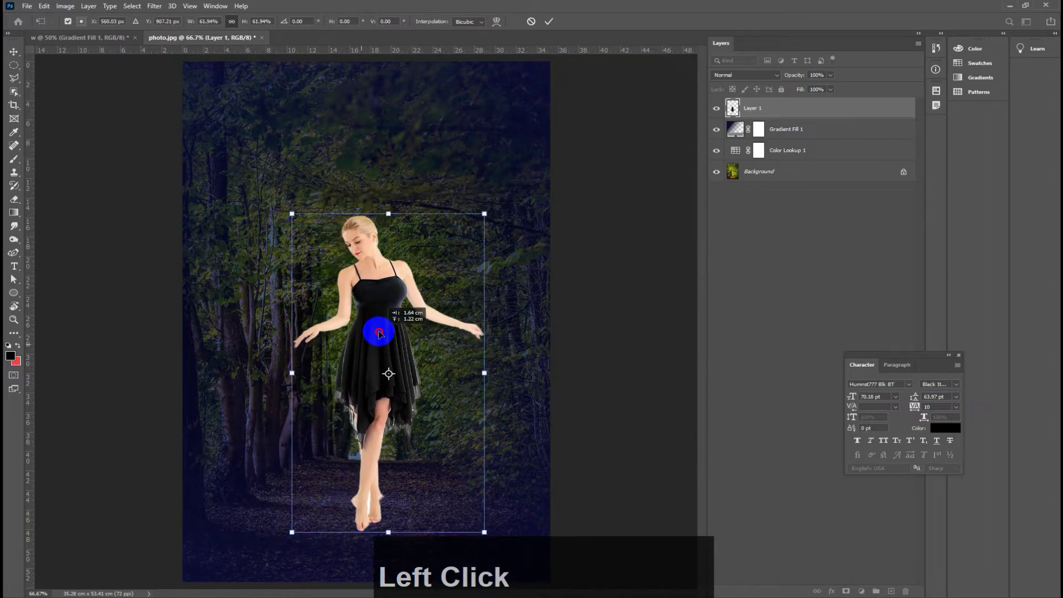
key("Return")
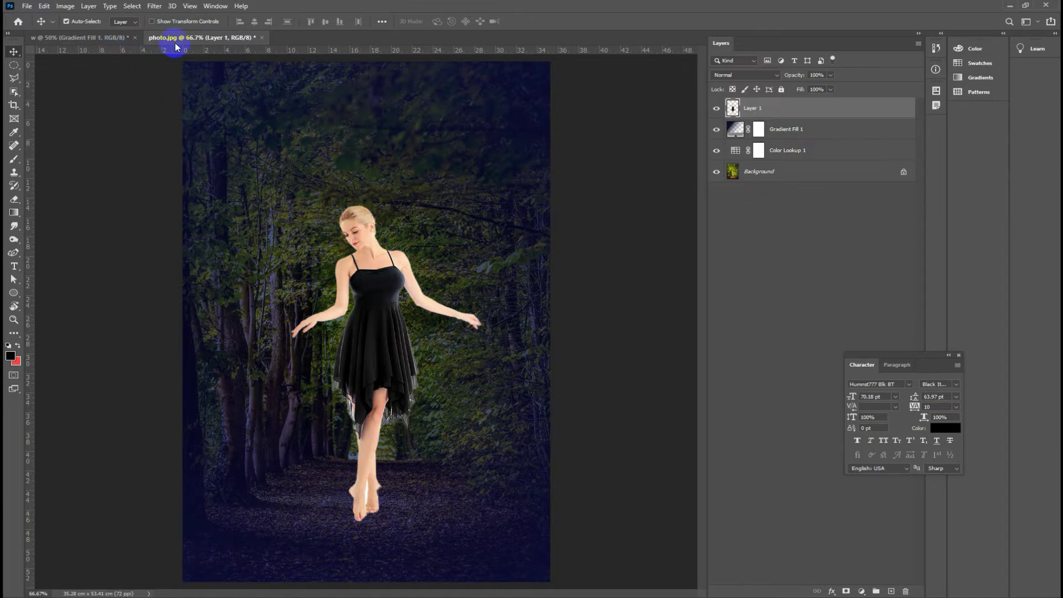
Step: Open the pink lotus image unnamed_2.png as its own document
left_click(27, 6)
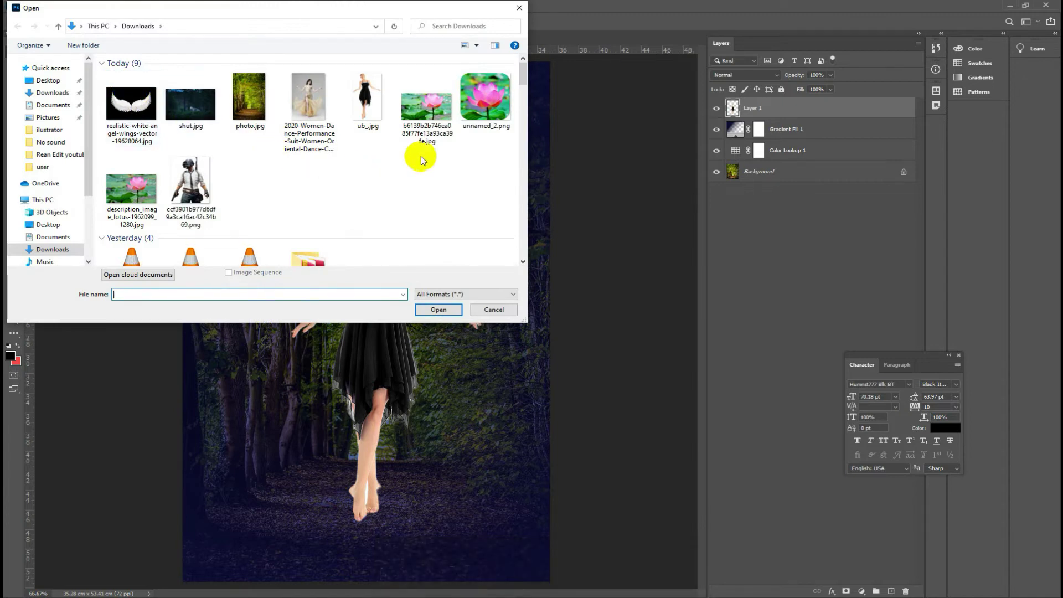
left_click(483, 98)
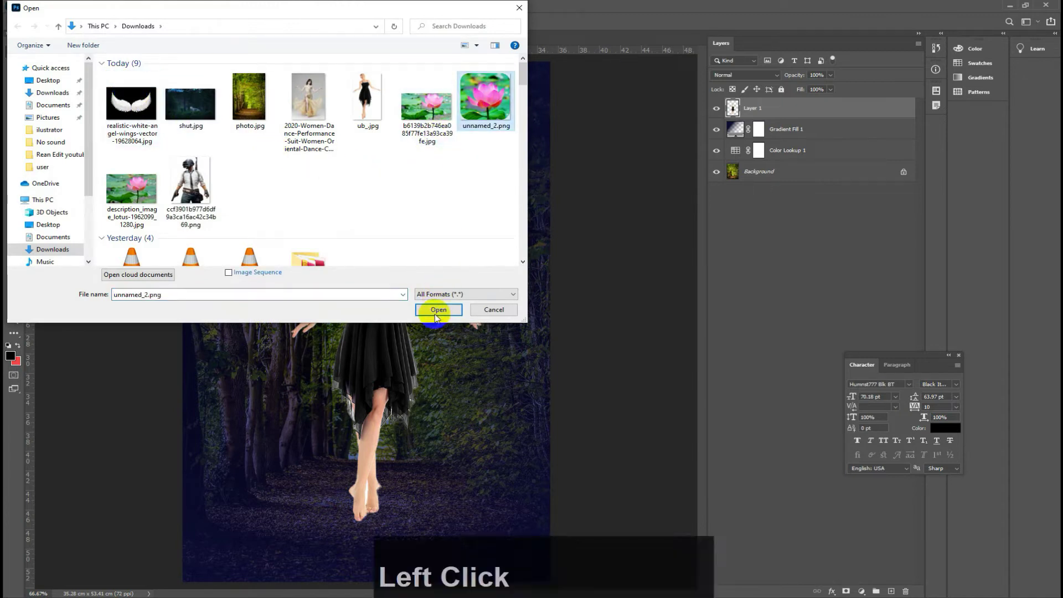
left_click(438, 312)
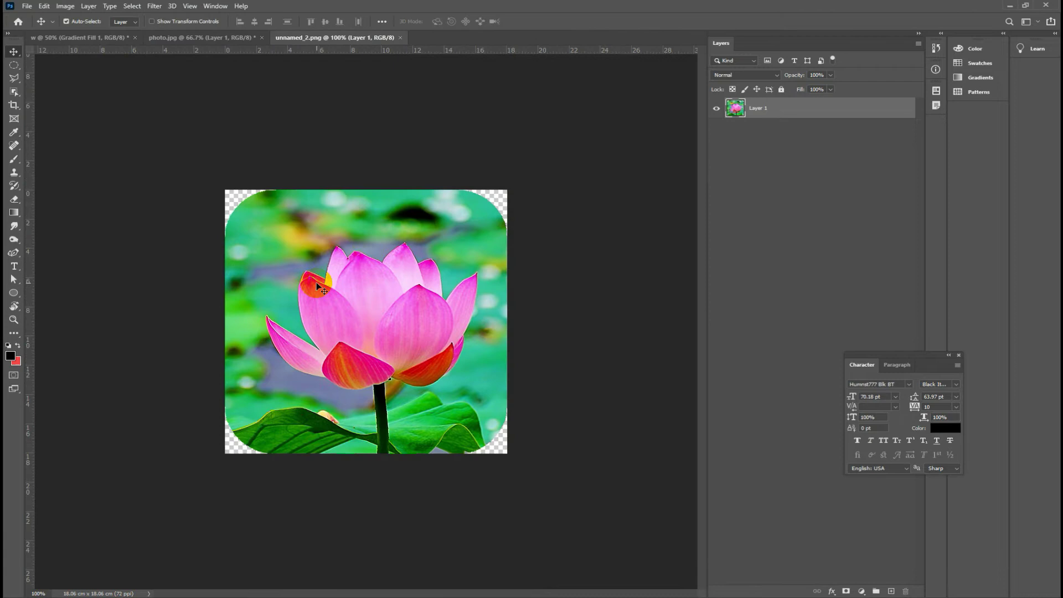
Step: Switch to the Object Selection tool and set how its selection area is drawn
left_click(16, 93)
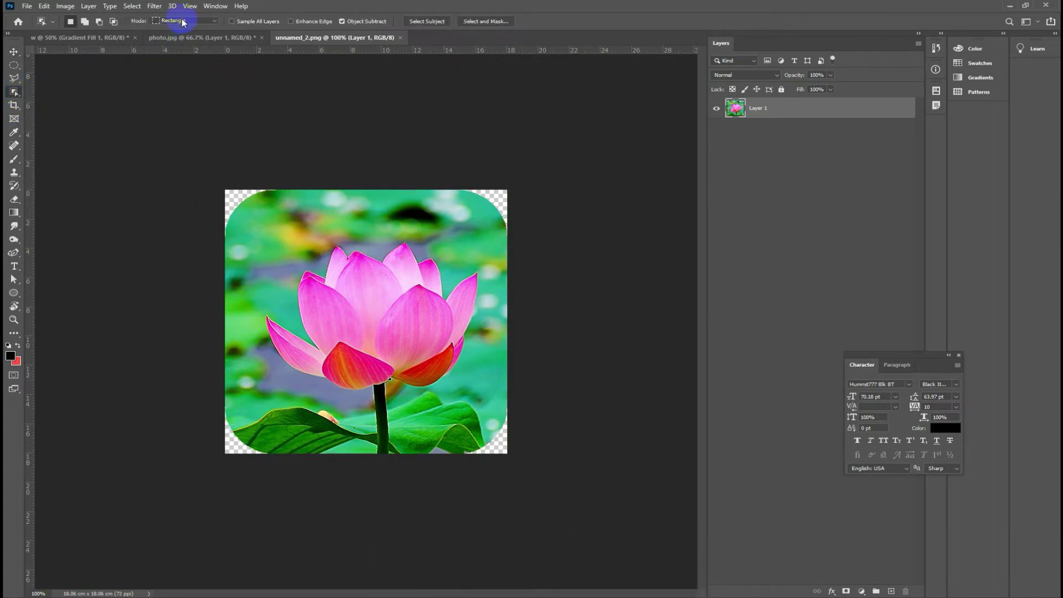
left_click(186, 24)
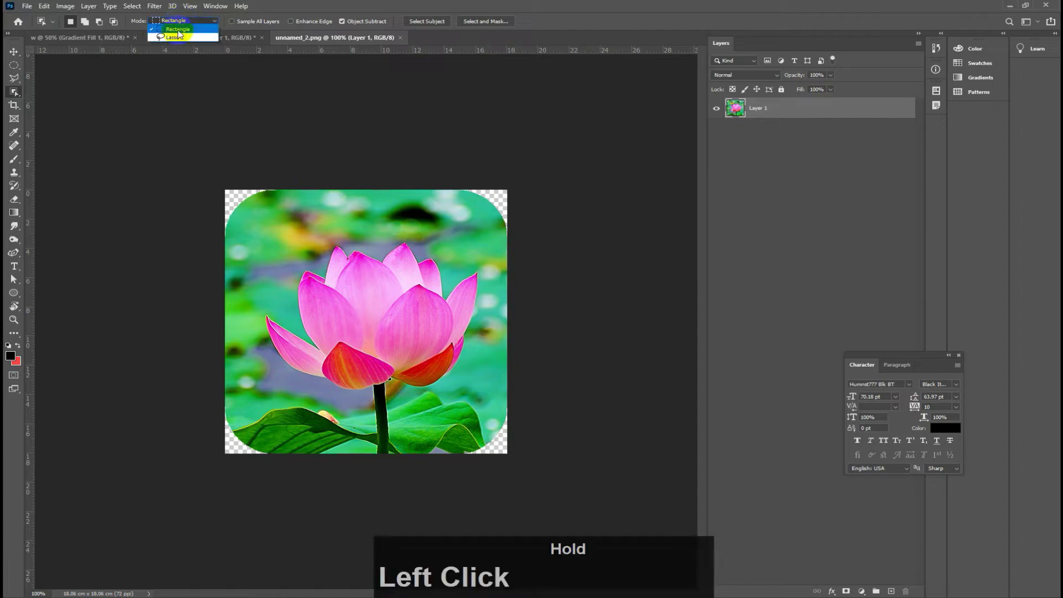
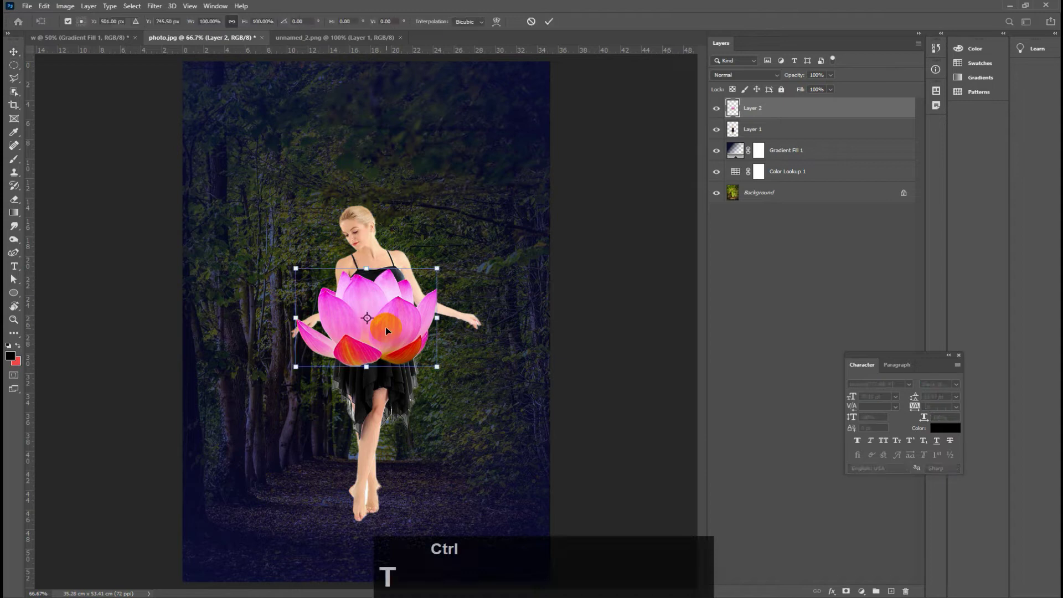
Step: Flip the lotus vertically and scale it into a skirt positioned below the woman's waist
right_click(388, 325)
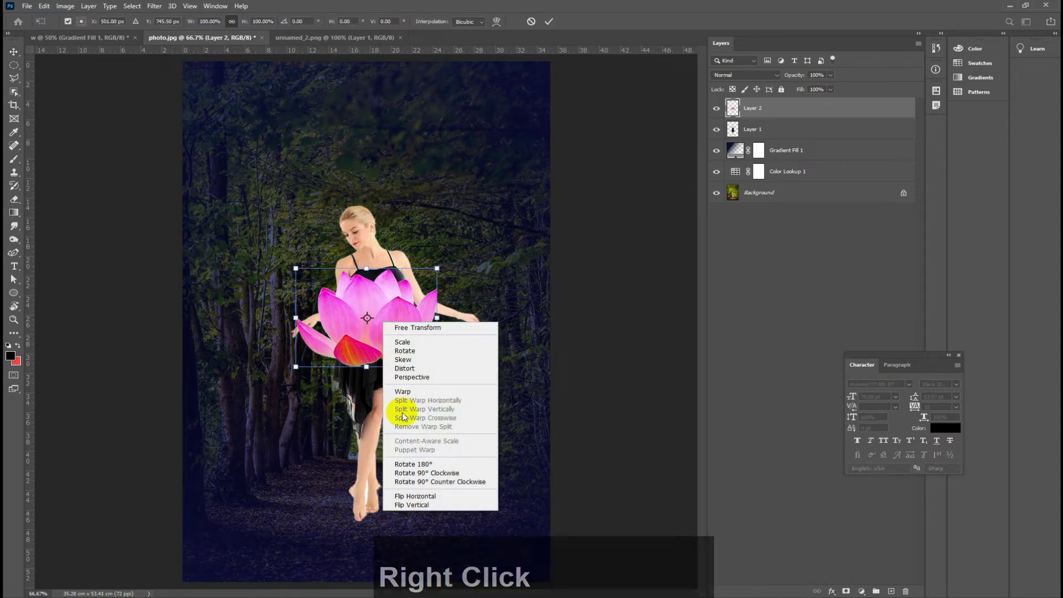
left_click(419, 506)
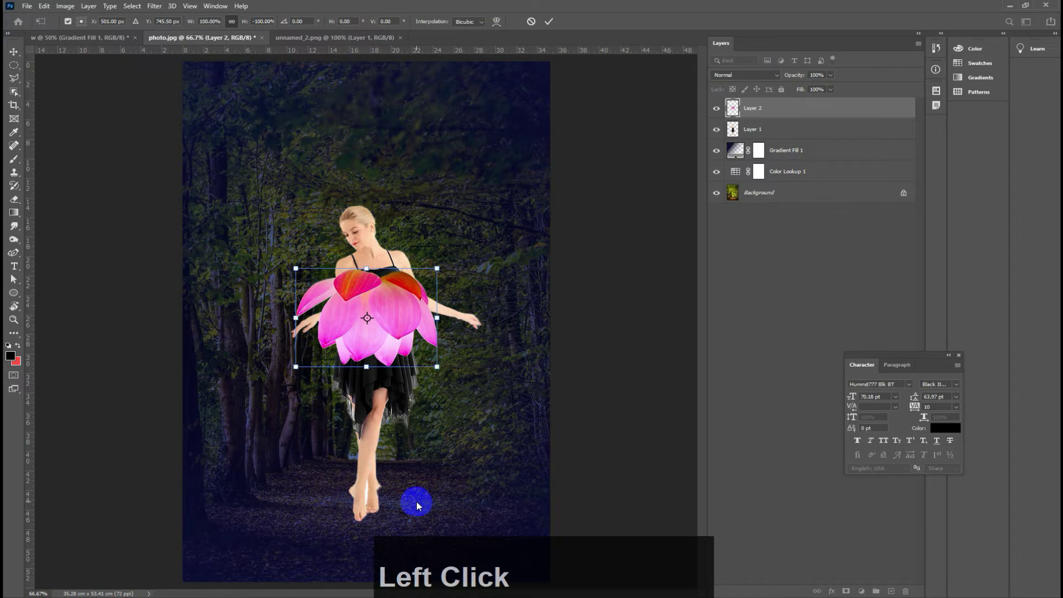
left_click(407, 312)
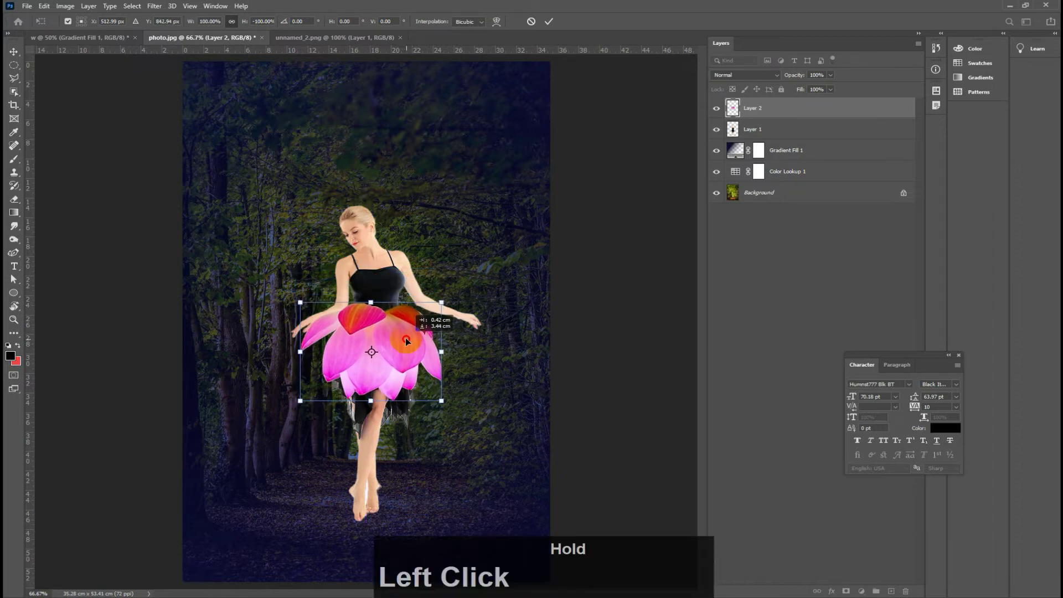
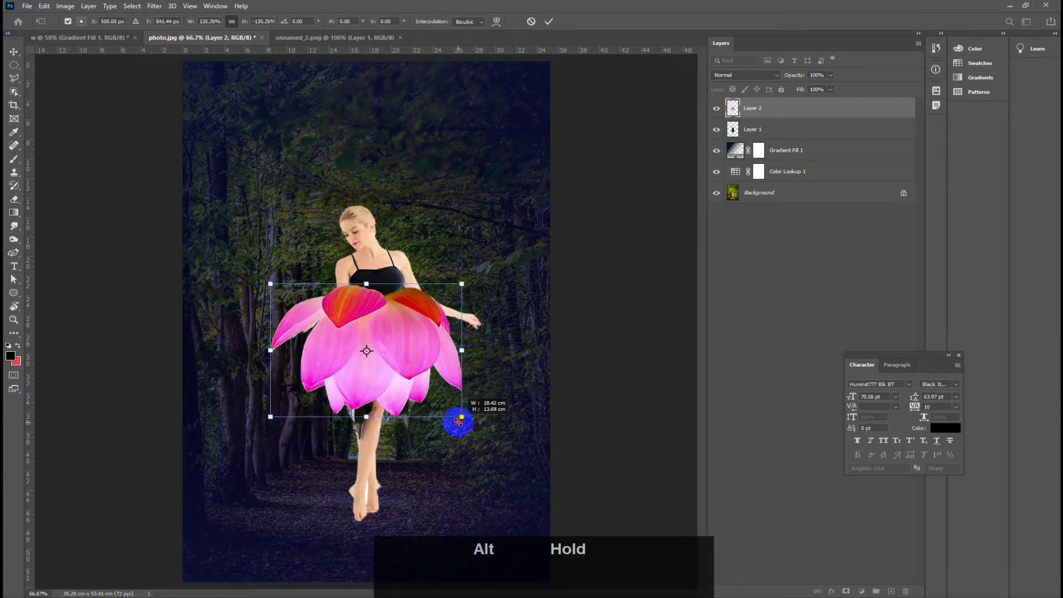
left_click(410, 332)
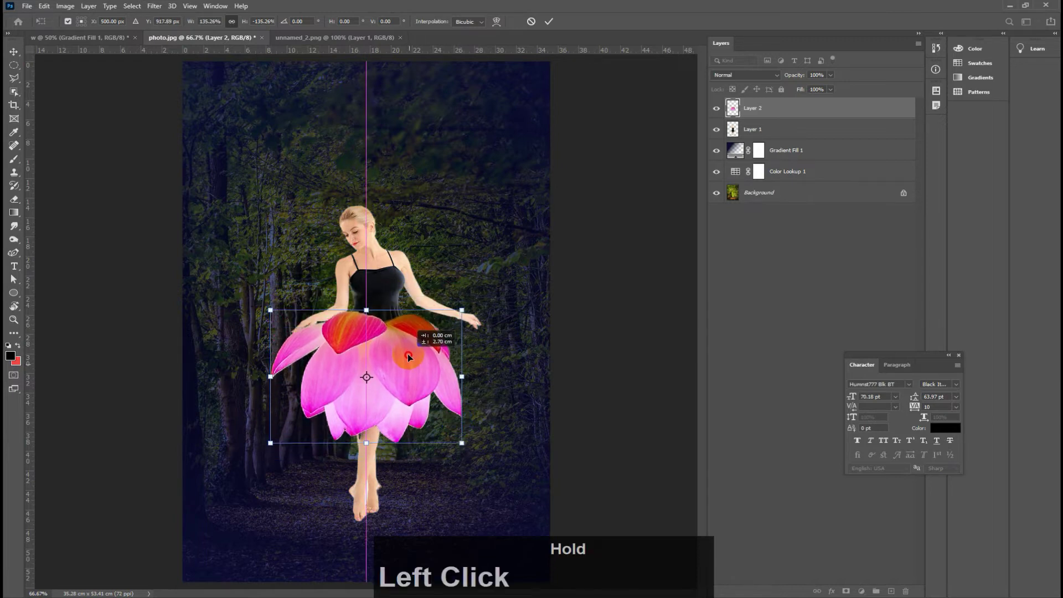
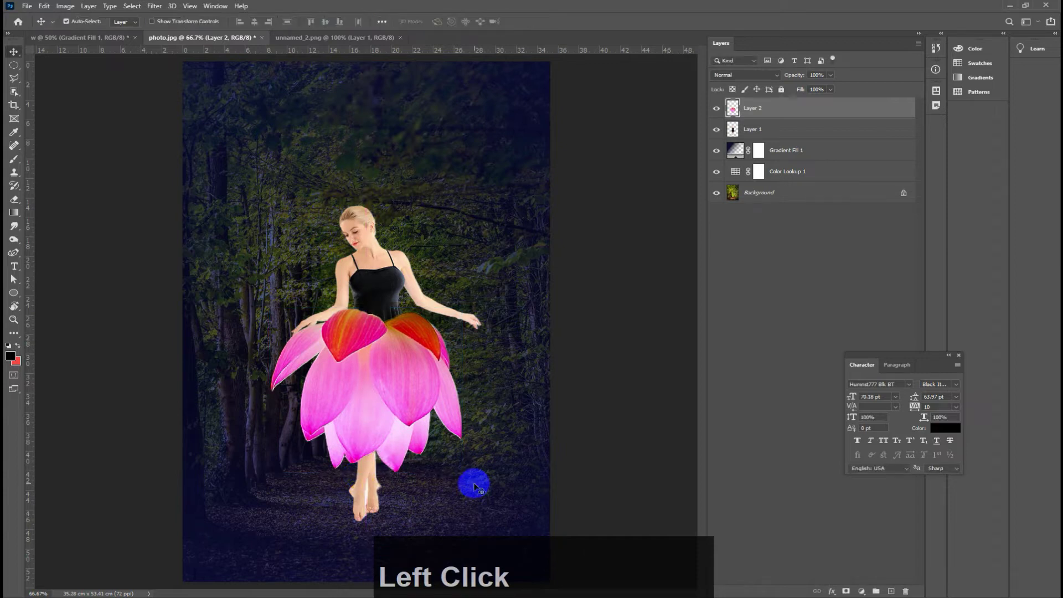
left_click(383, 383)
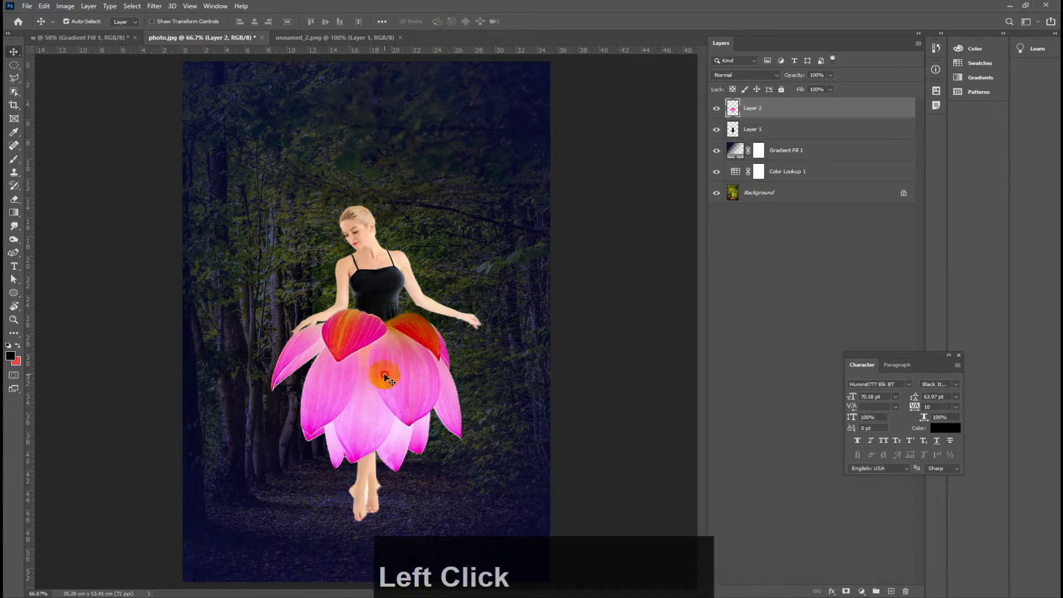
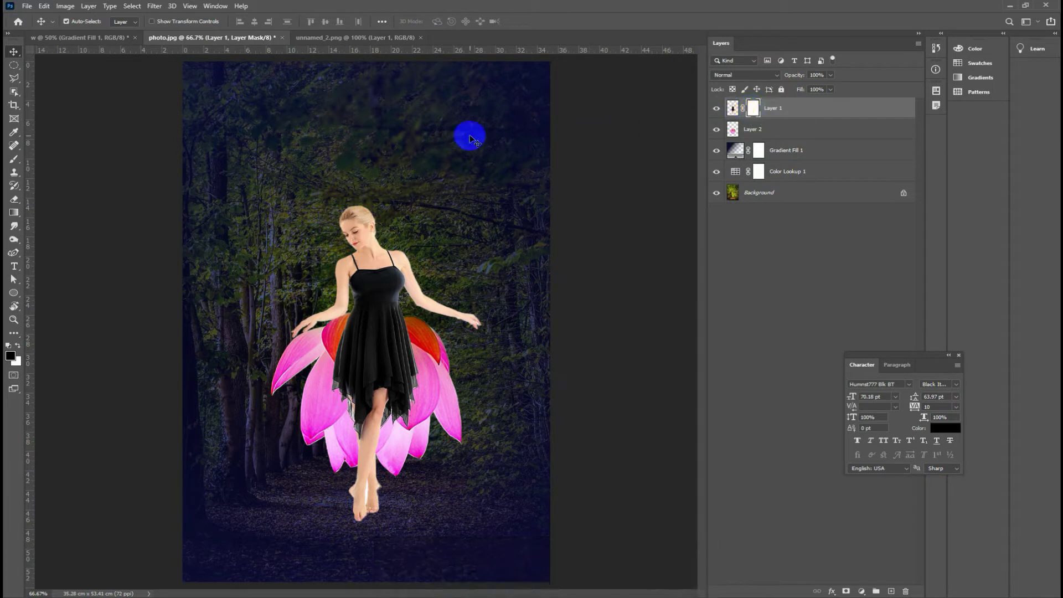
Step: Choose a large soft round brush for painting on the woman's layer mask
left_click(12, 161)
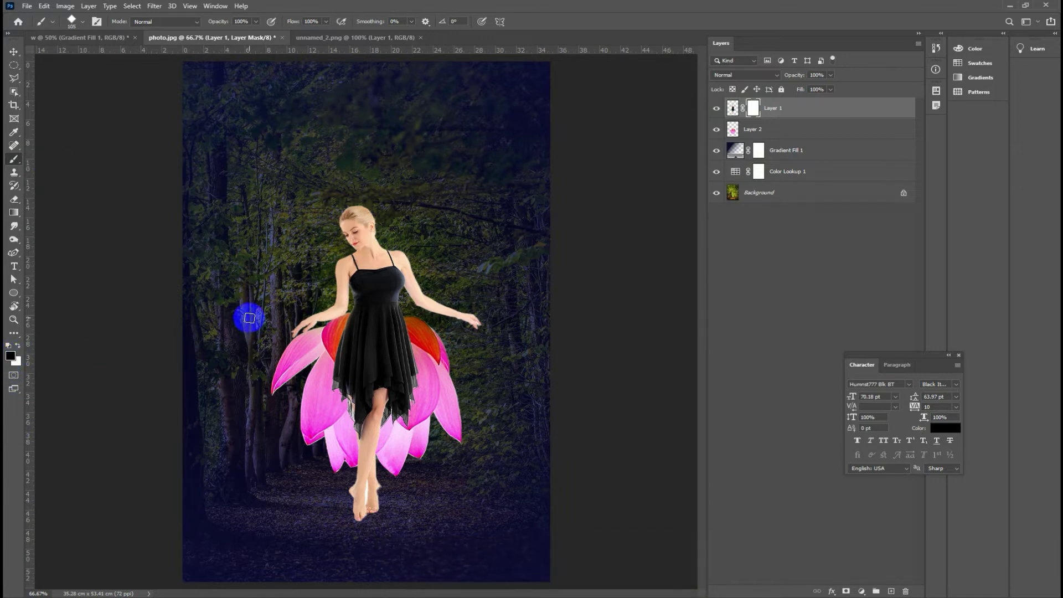
left_click(88, 26)
left_click(265, 325)
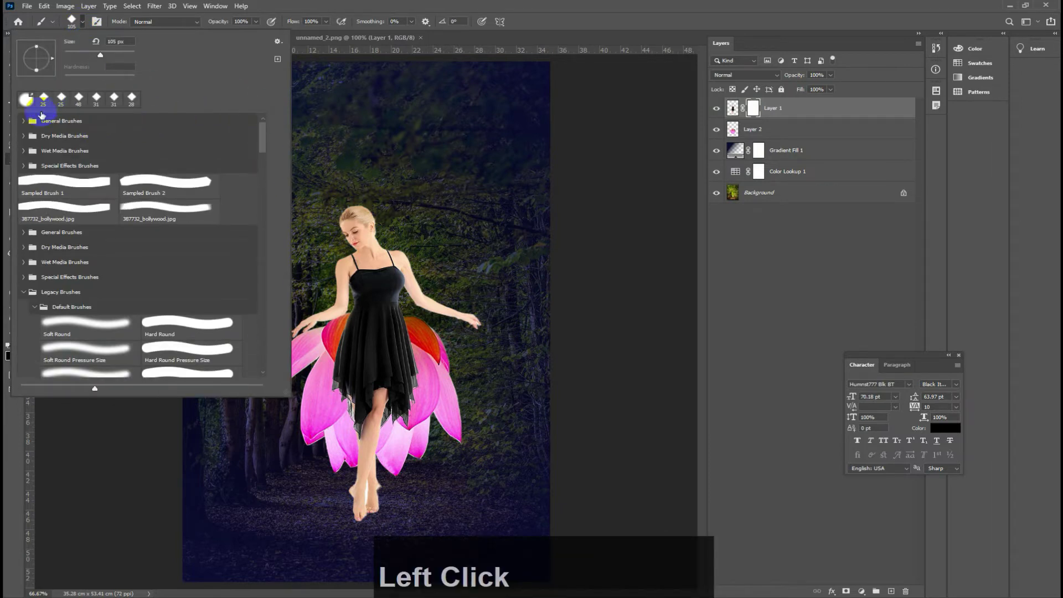
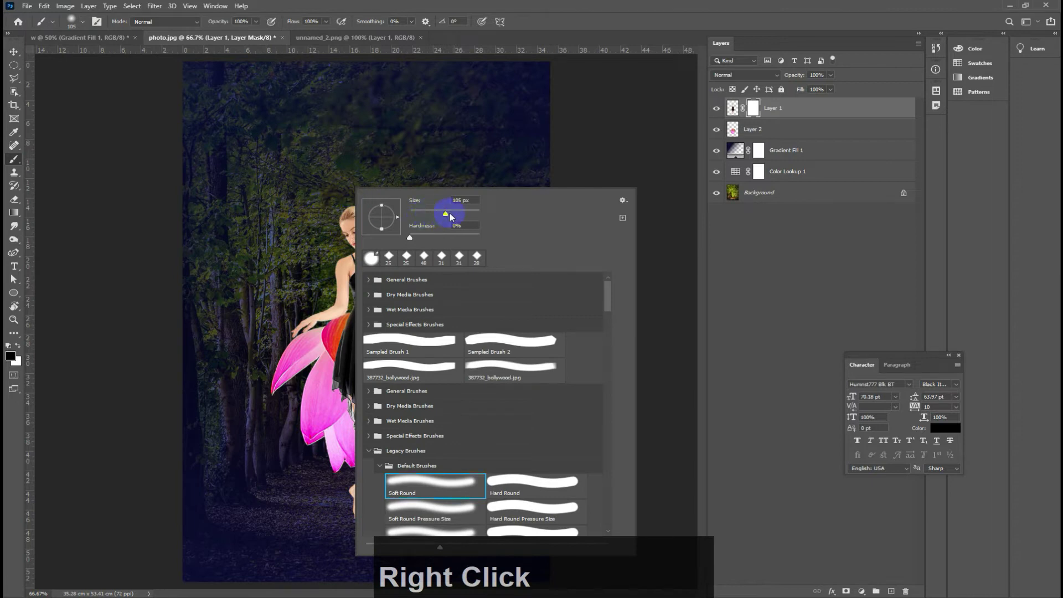
left_click(449, 218)
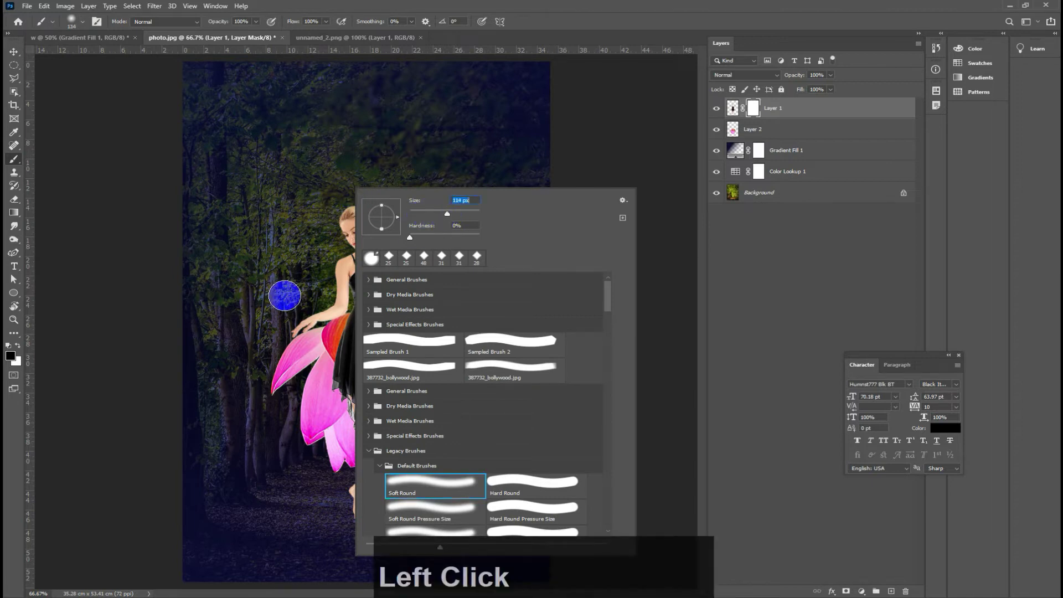
left_click(450, 219)
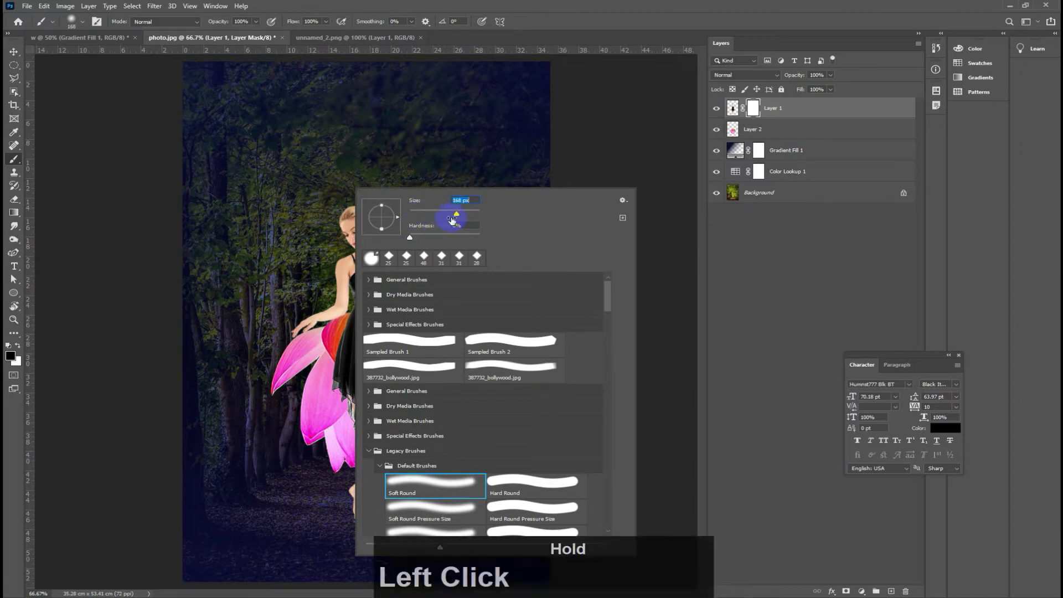
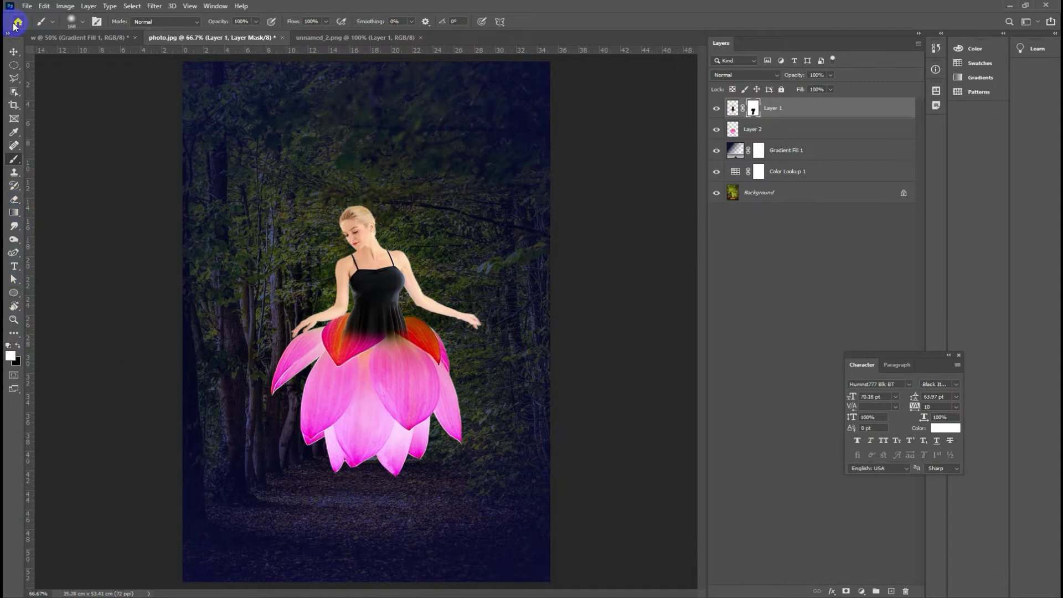
Step: Paint black on the mask so her black dress fades into the pink petal skirt
left_click(13, 277)
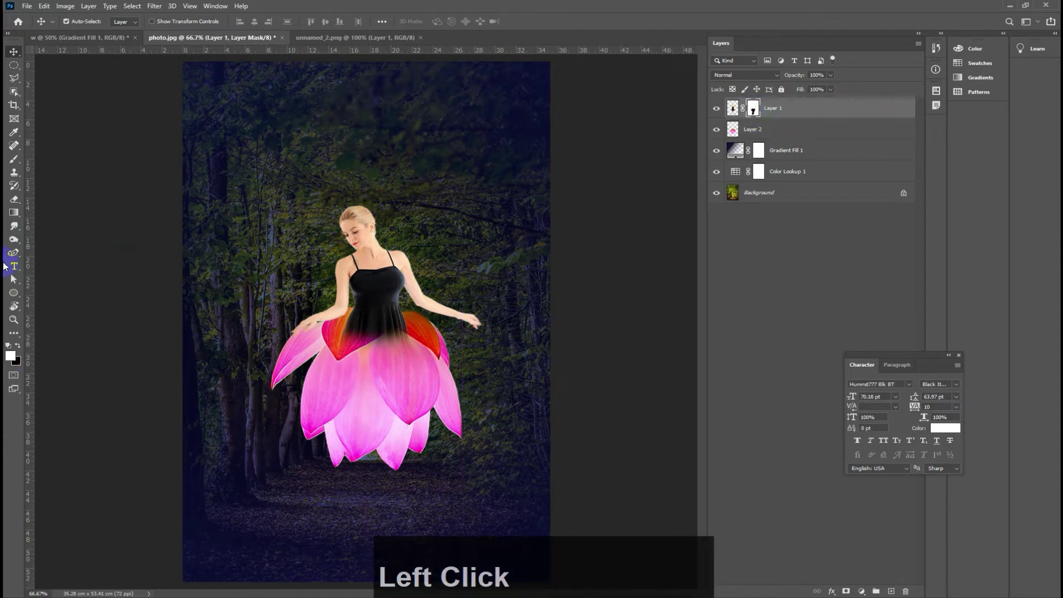
left_click(14, 161)
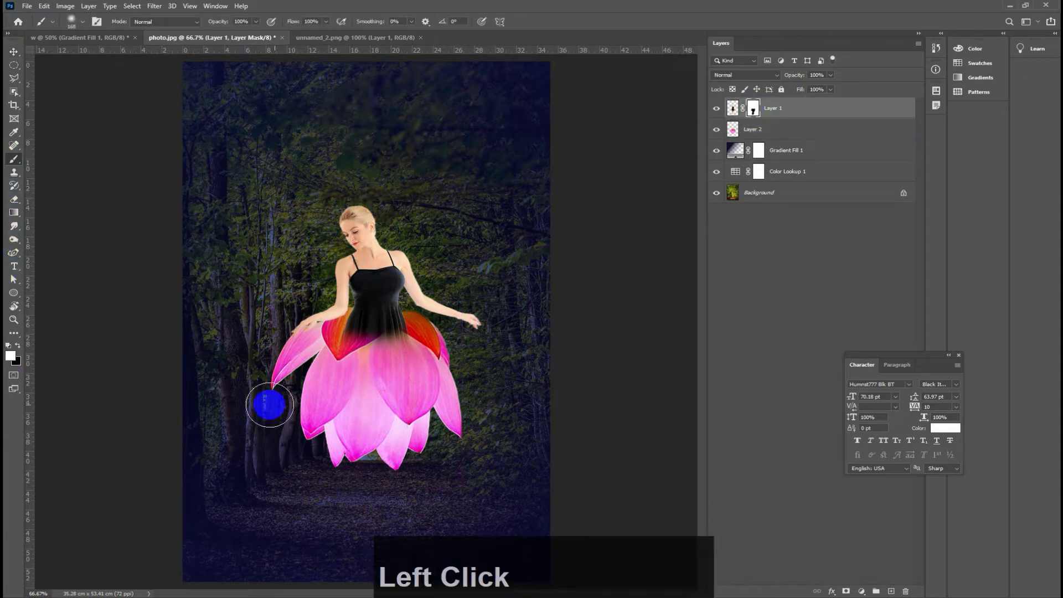
left_click(13, 278)
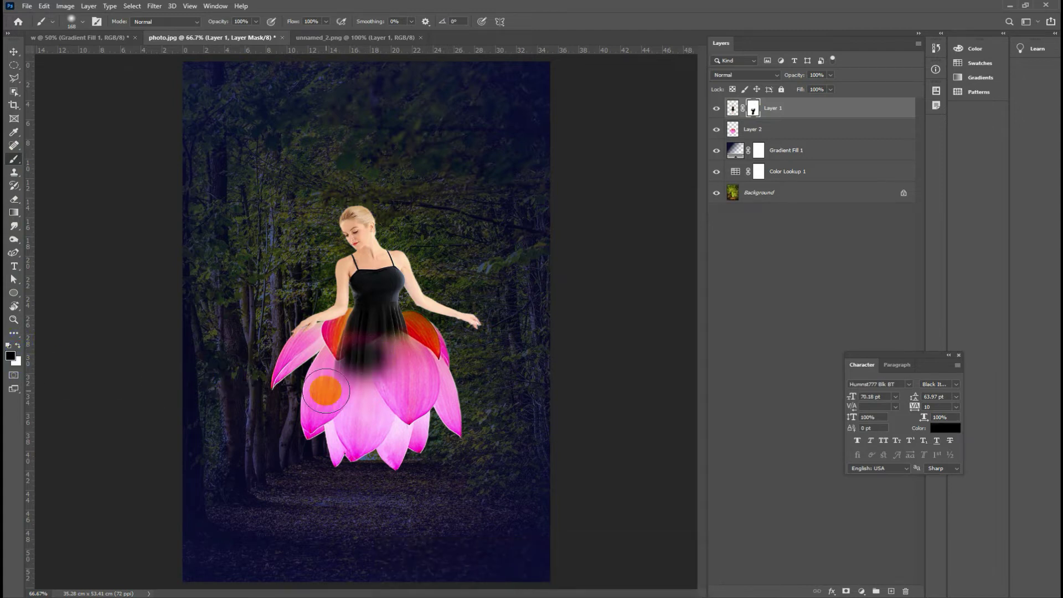
left_click(13, 278)
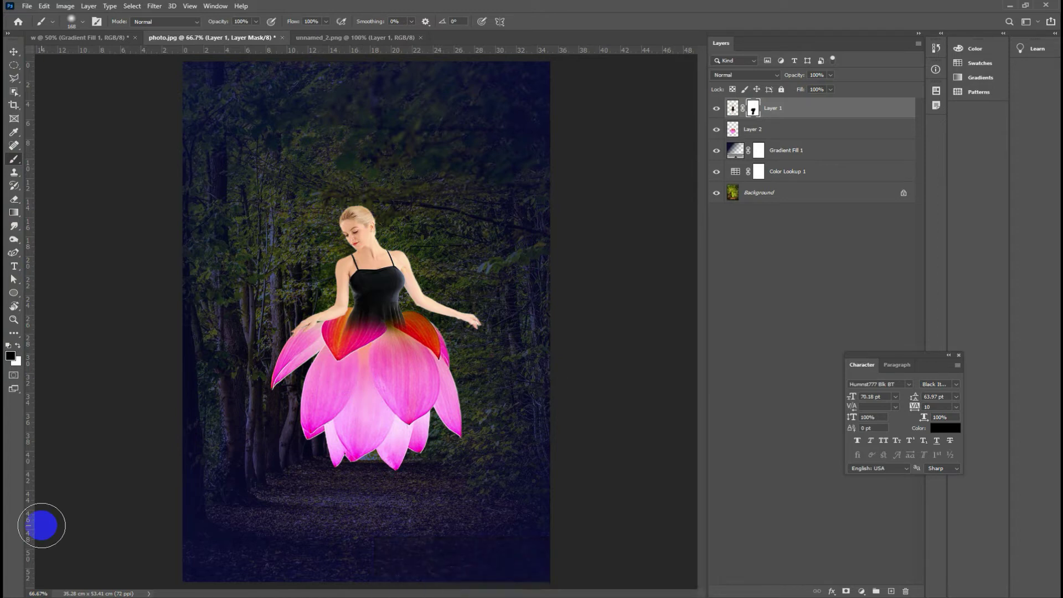
left_click(15, 52)
left_click(388, 297)
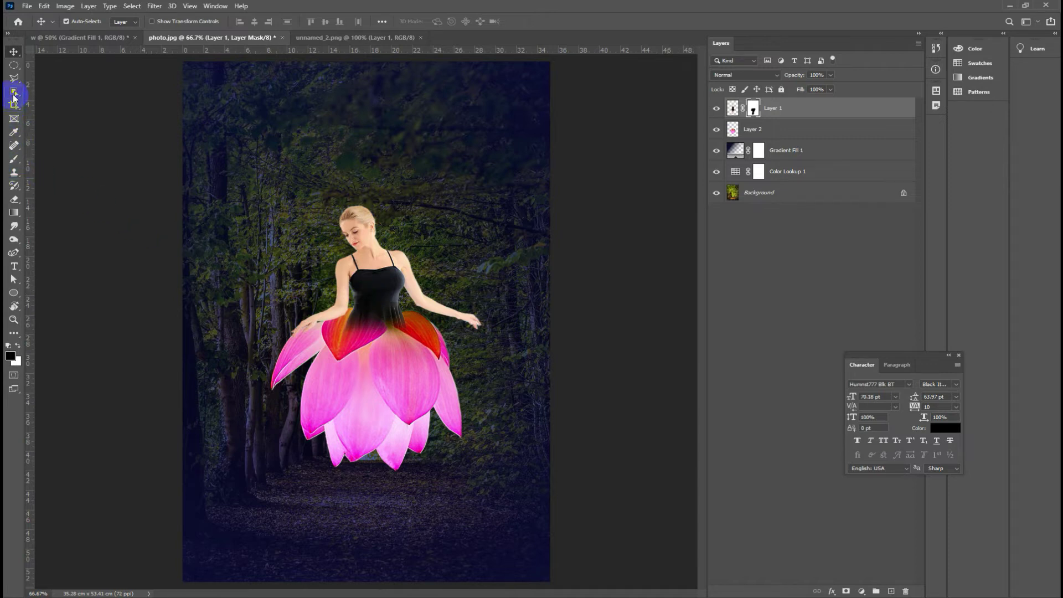
Step: Switch to the Quick Selection tool and zoom in on the bodice
left_click(15, 92)
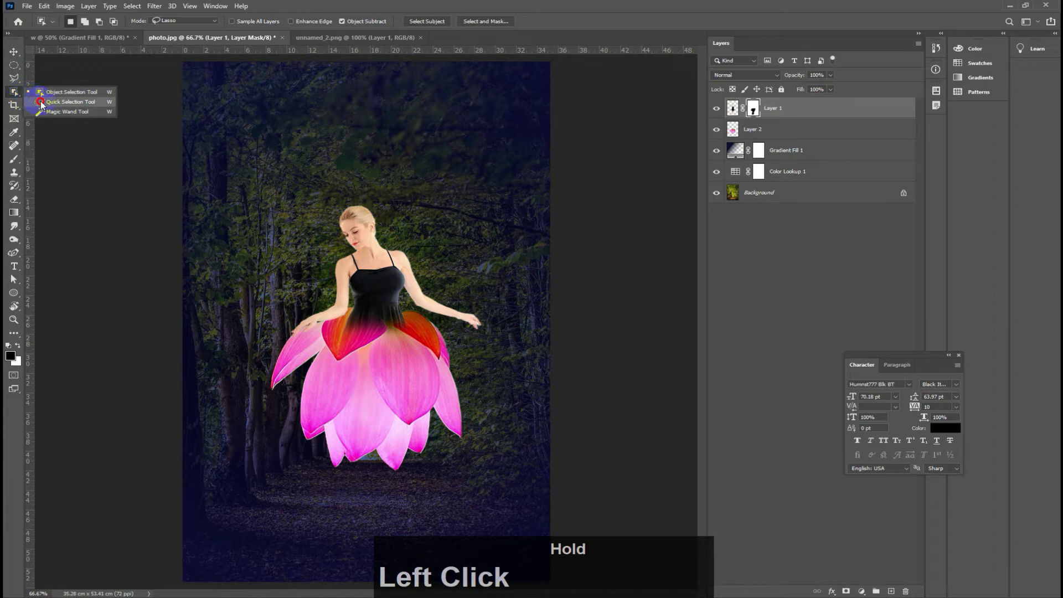
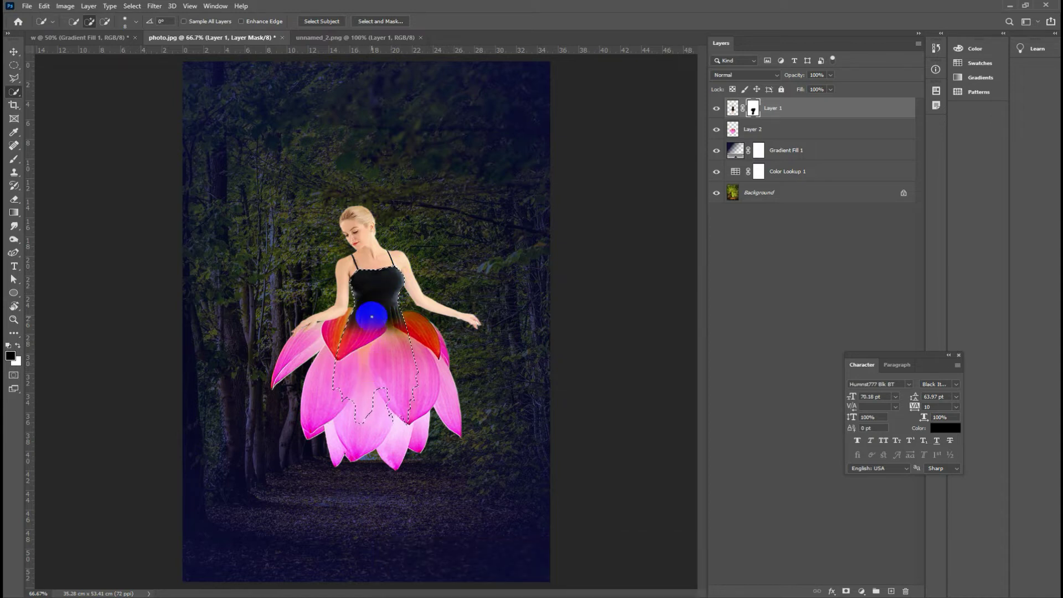
key("ctrl+=")
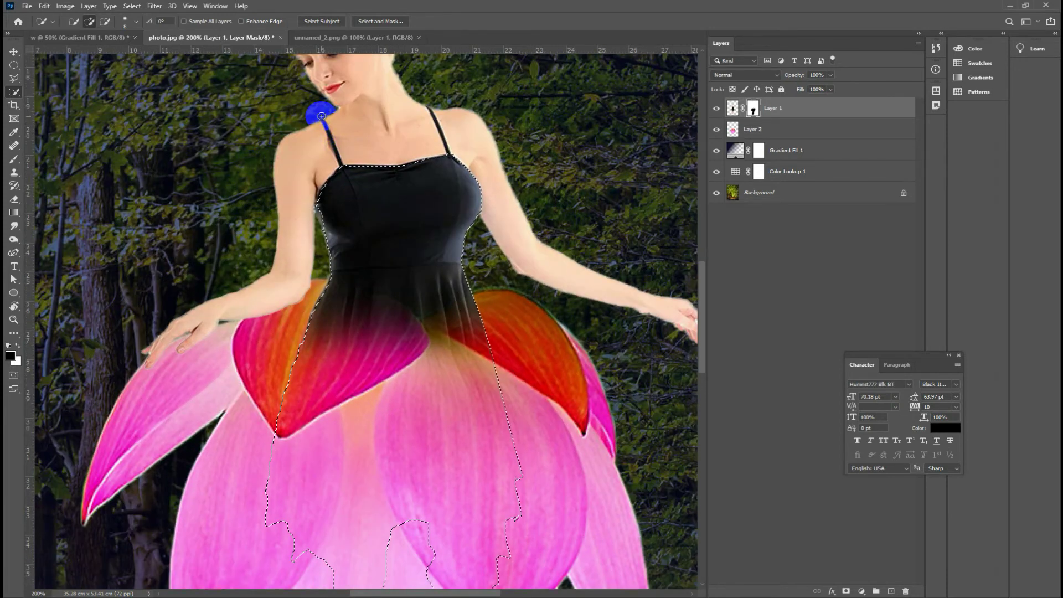
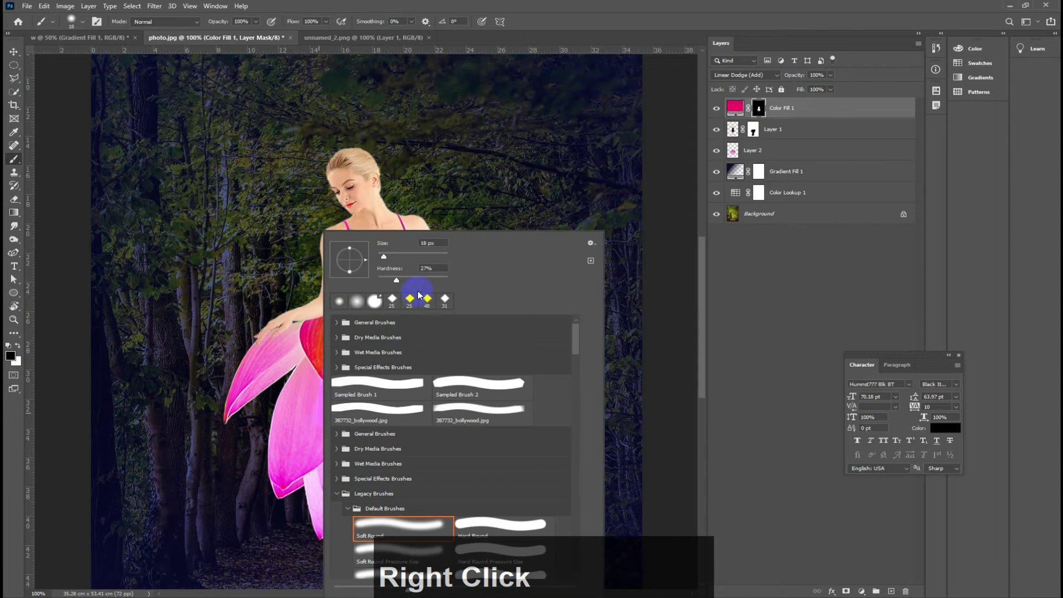
Step: Refine the Color Fill mask edges with a larger soft brush in white then black
left_click(419, 255)
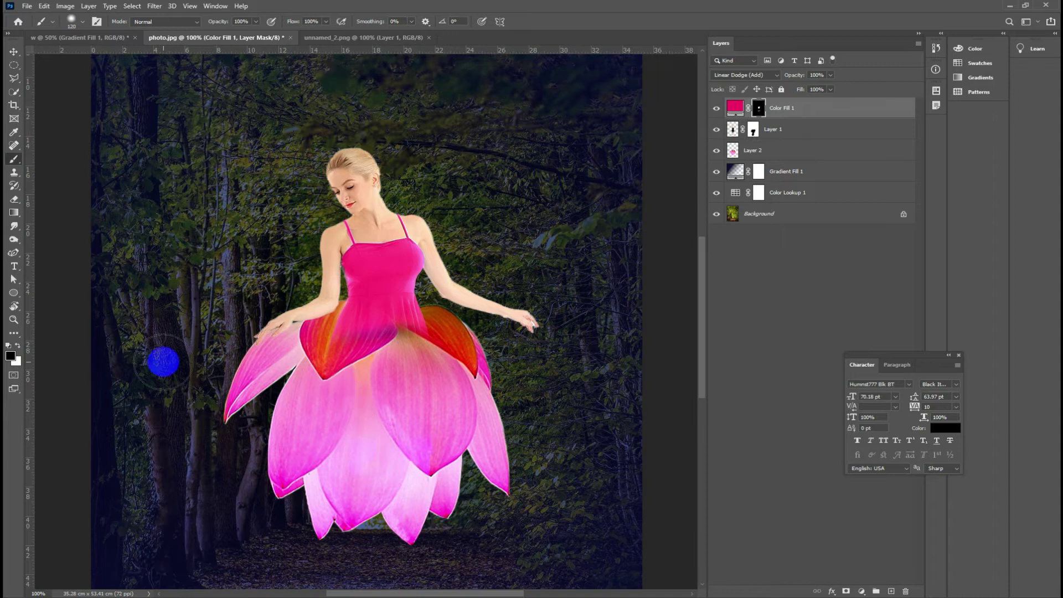
left_click(21, 348)
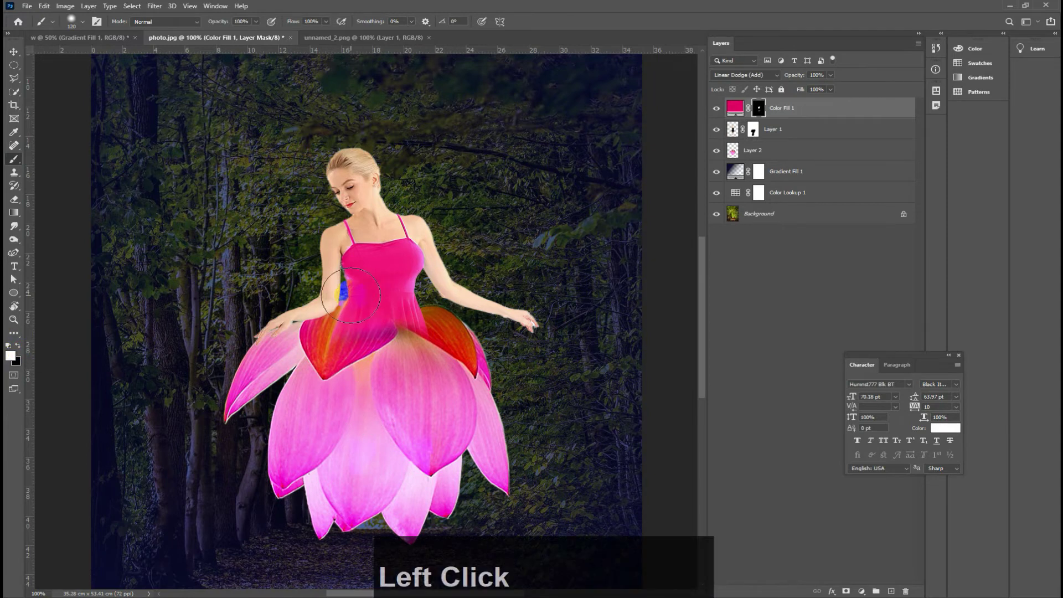
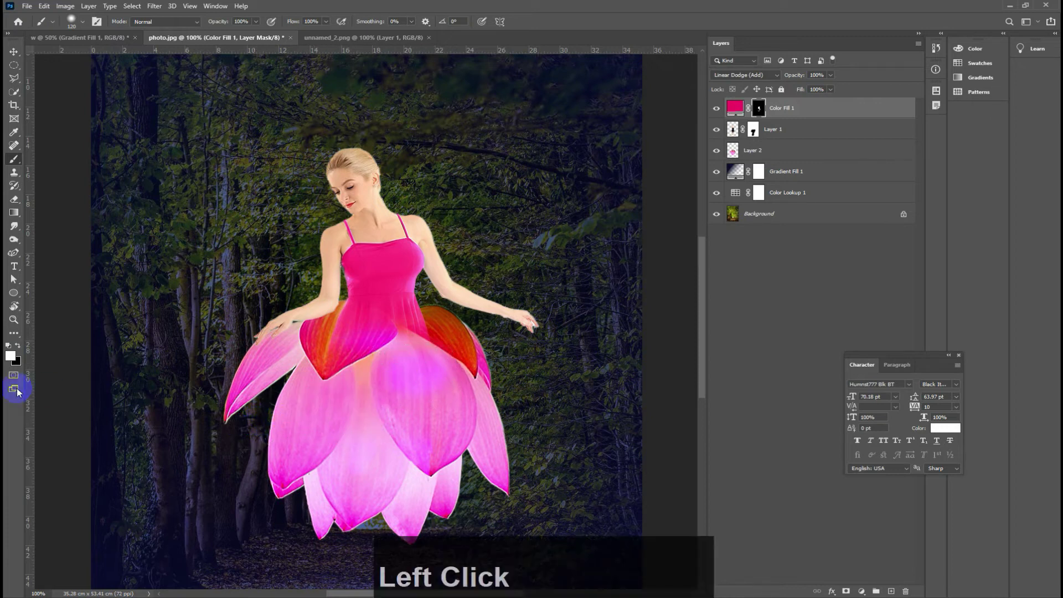
left_click(21, 346)
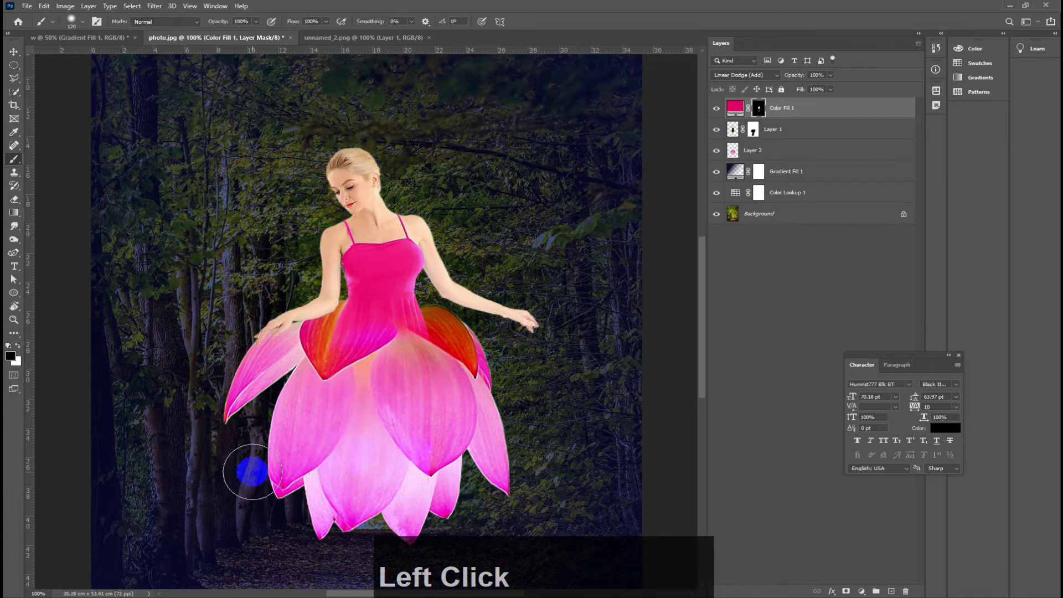
left_click(17, 54)
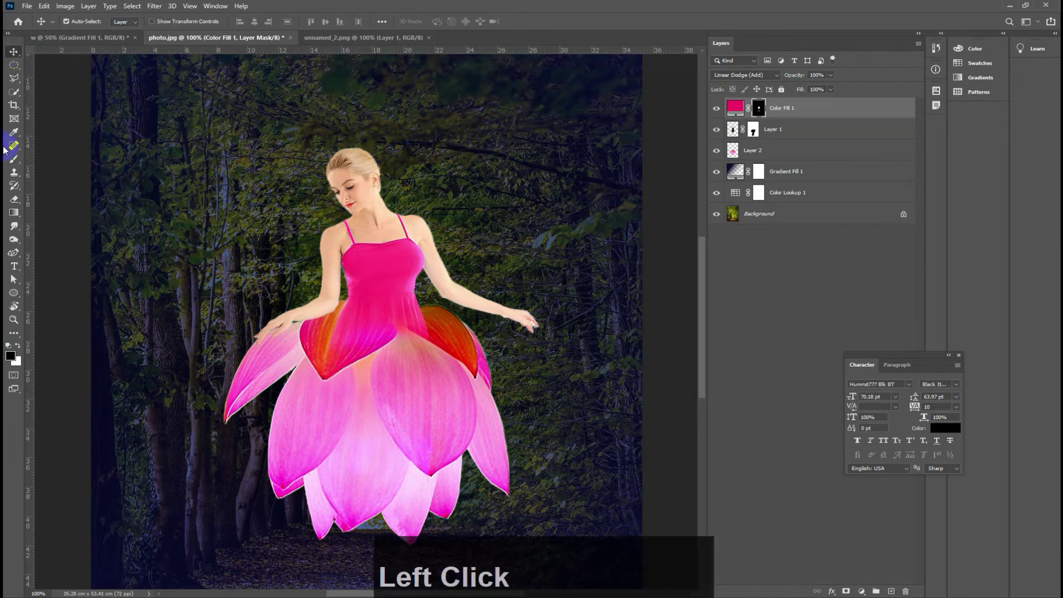
key("ctrl+-")
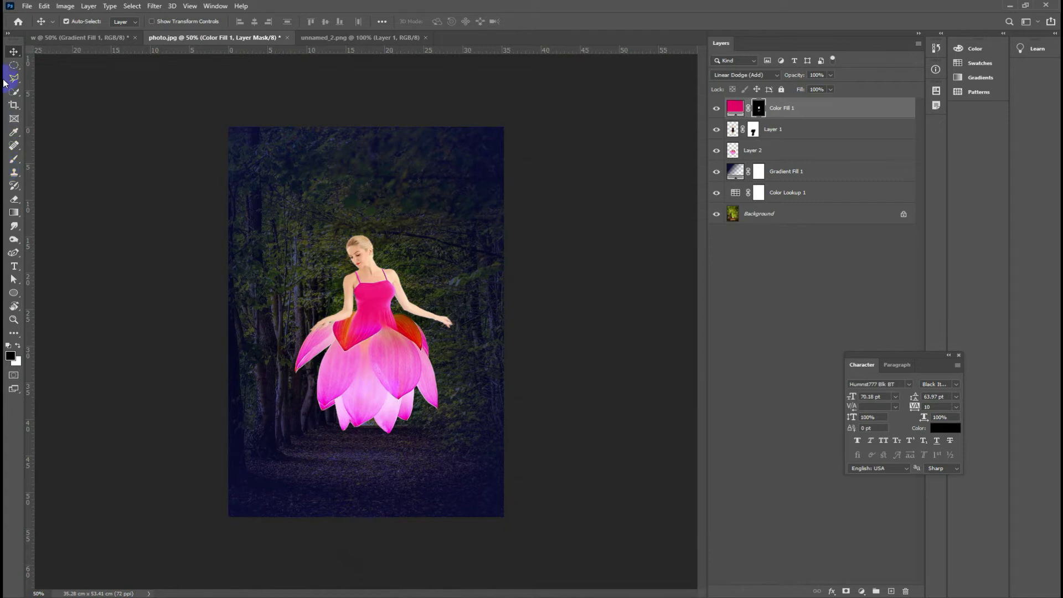
left_click(15, 55)
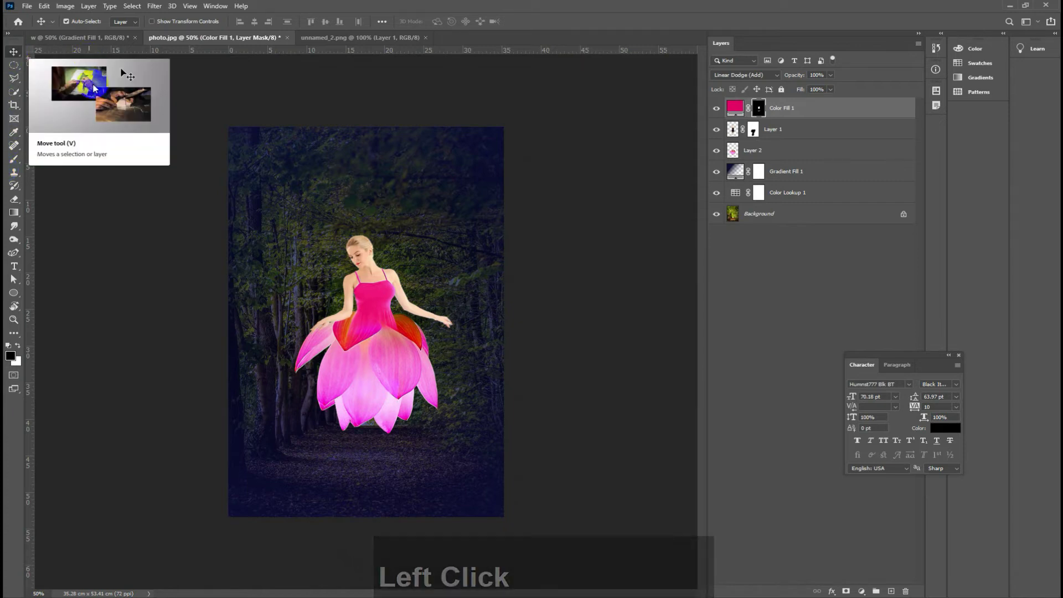
left_click(87, 41)
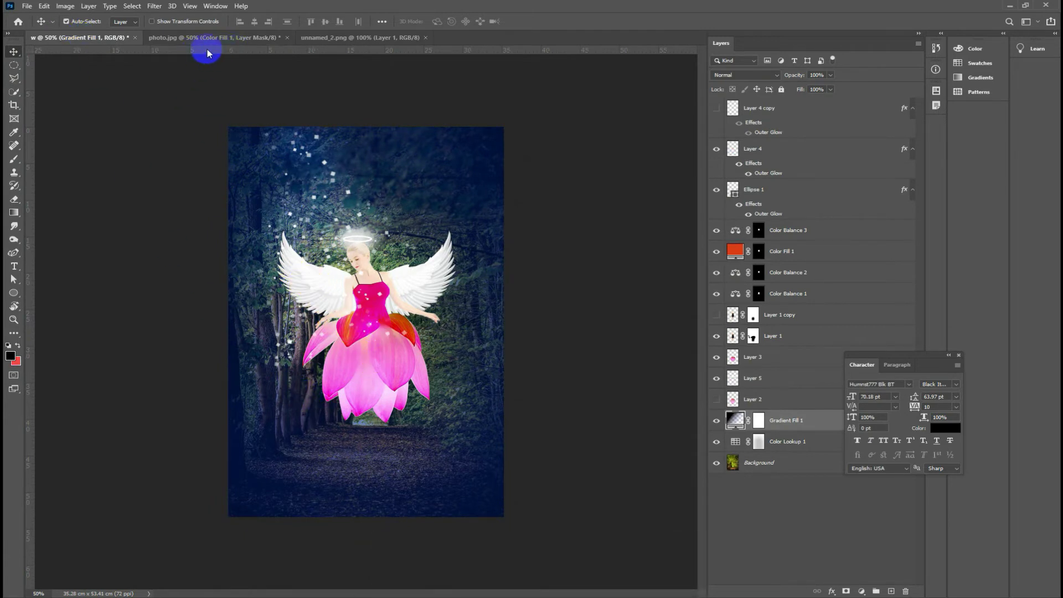
left_click(256, 39)
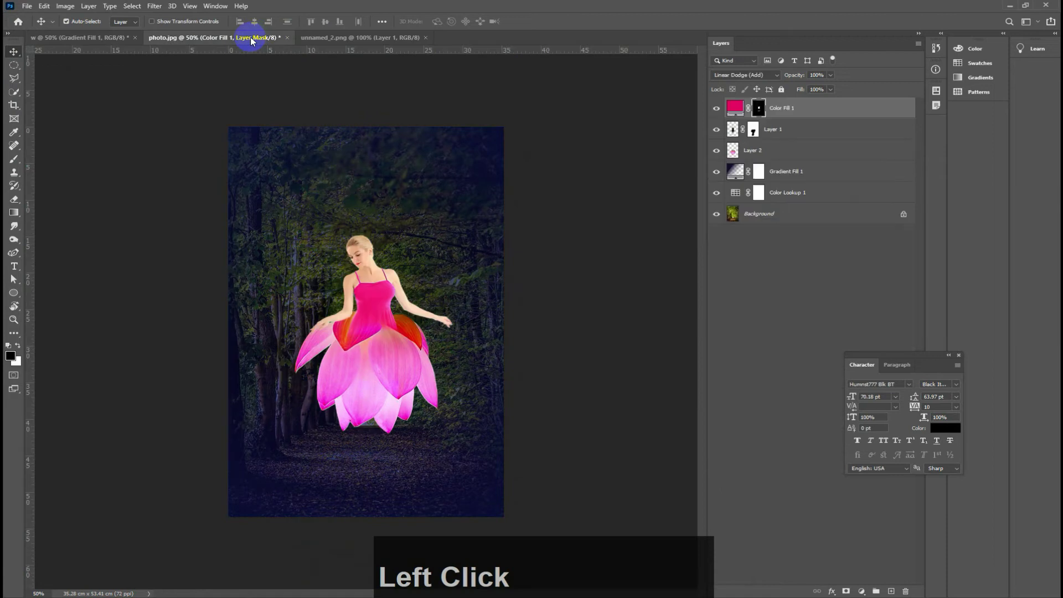
Step: Open the white angel wings JPG as a new document
left_click(29, 7)
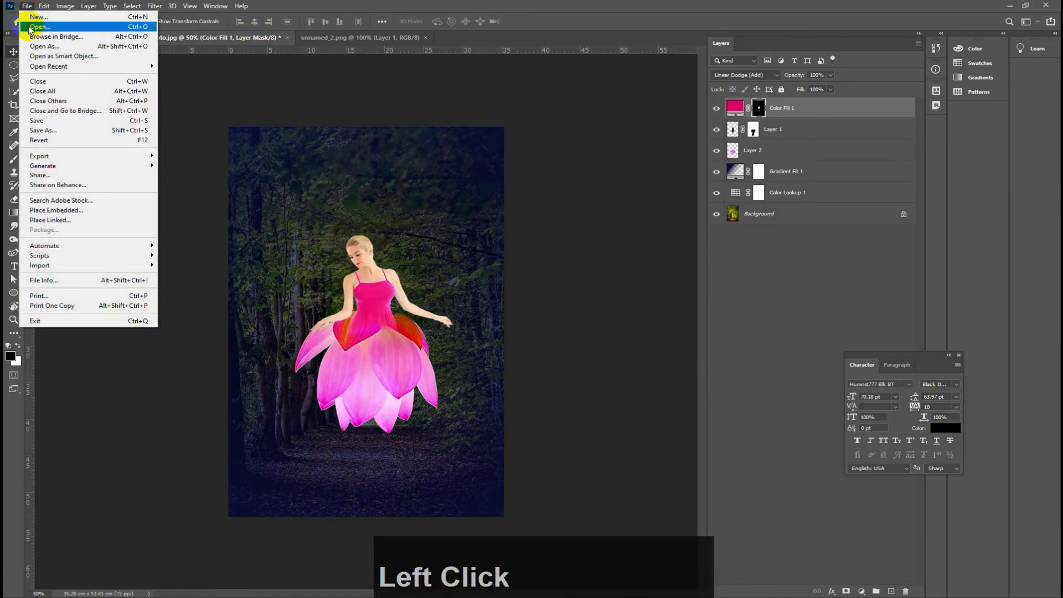
left_click(123, 106)
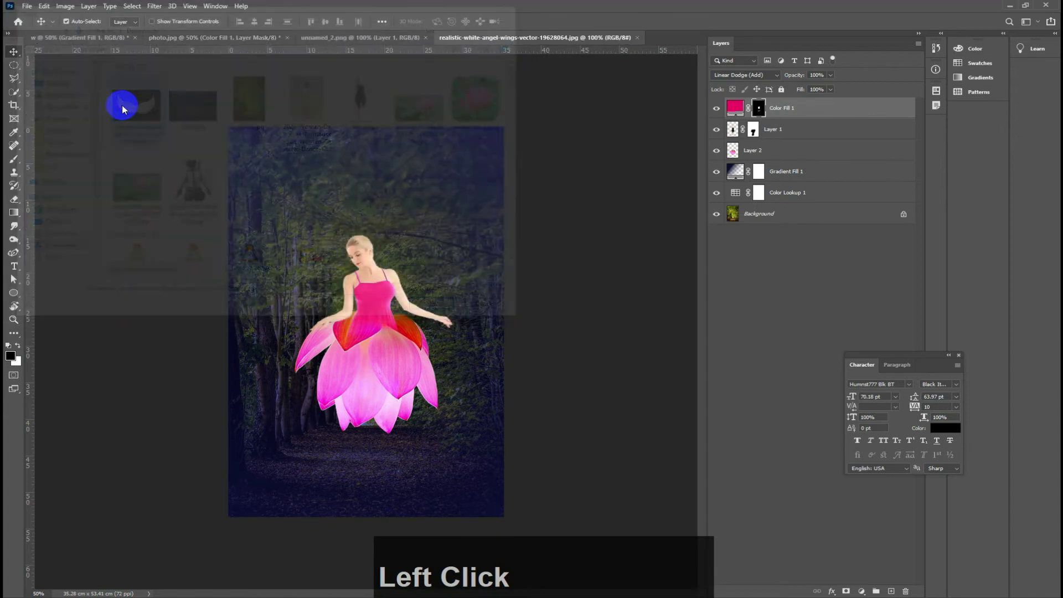
left_click(126, 109)
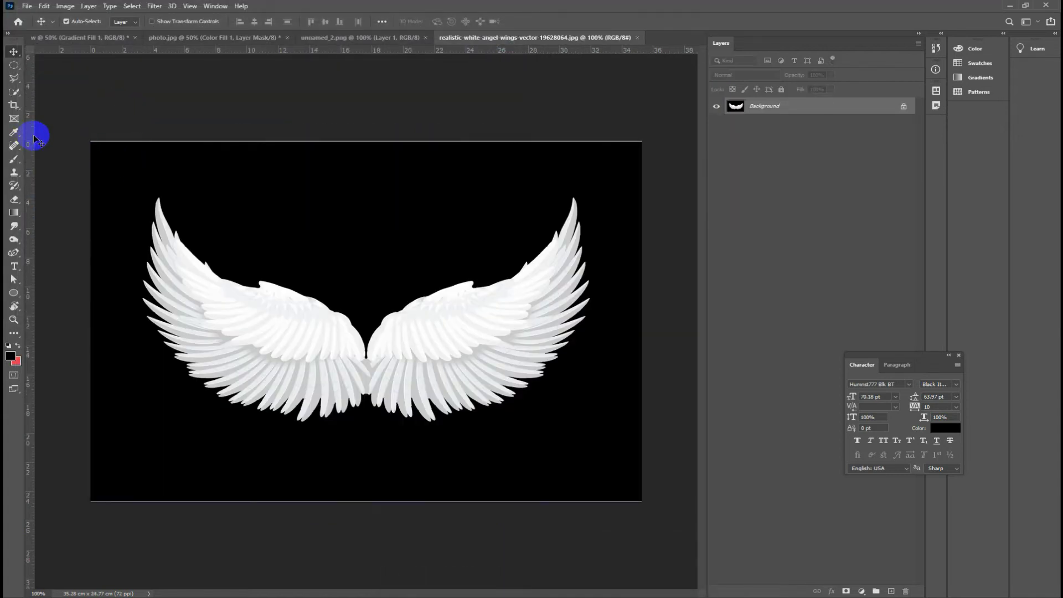
Step: Select the white wings with Color Range at maximum fuzziness, excluding the black background
left_click(135, 9)
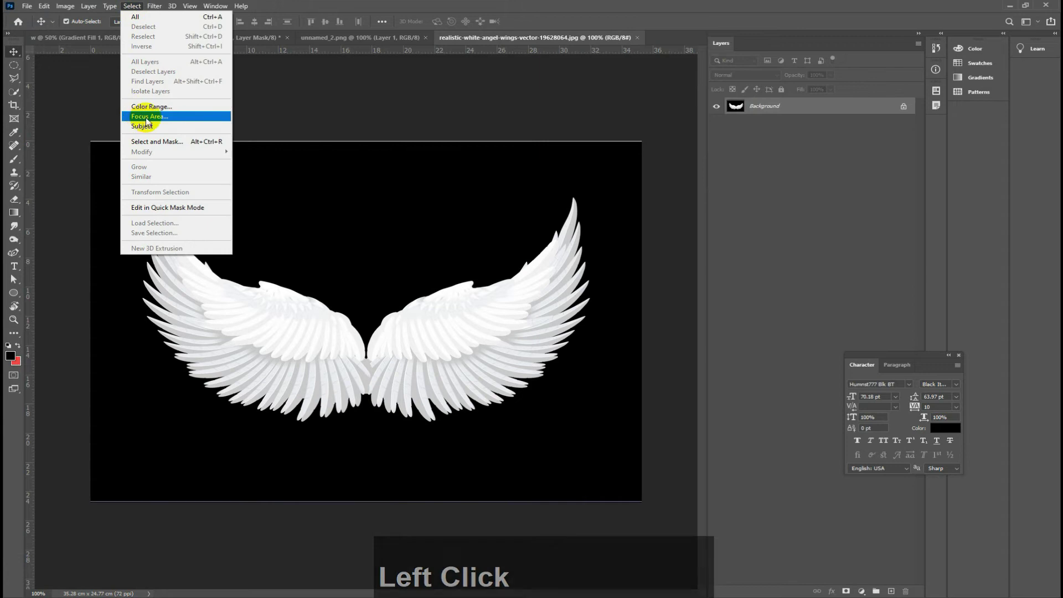
left_click(155, 109)
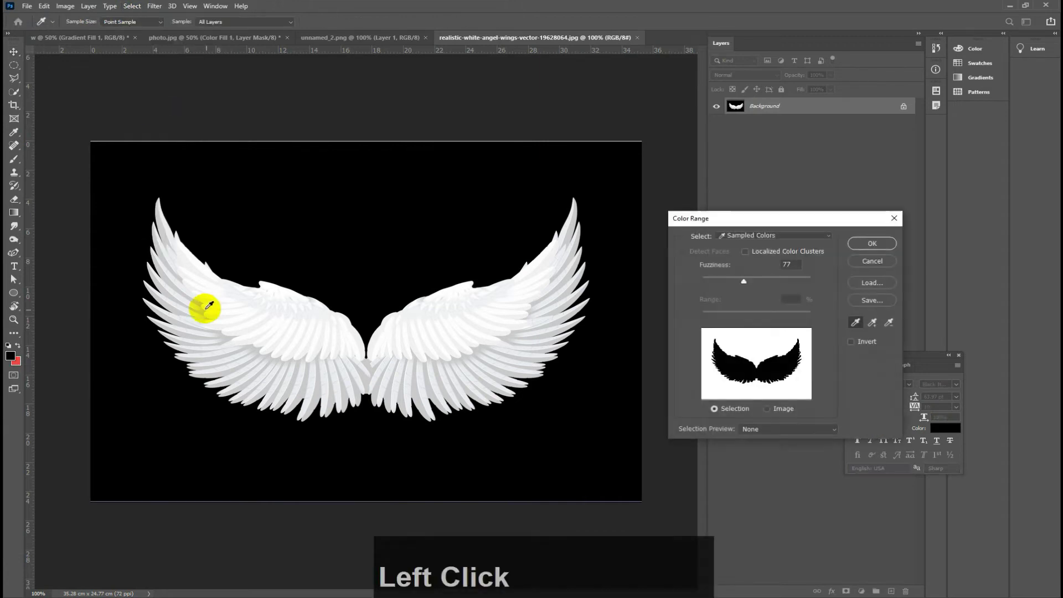
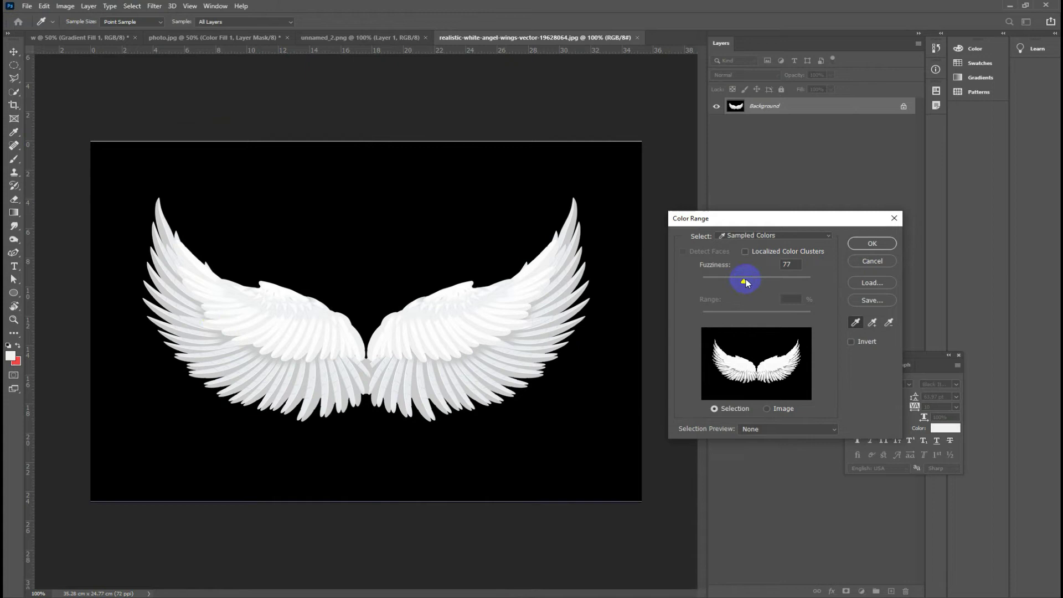
left_click(750, 284)
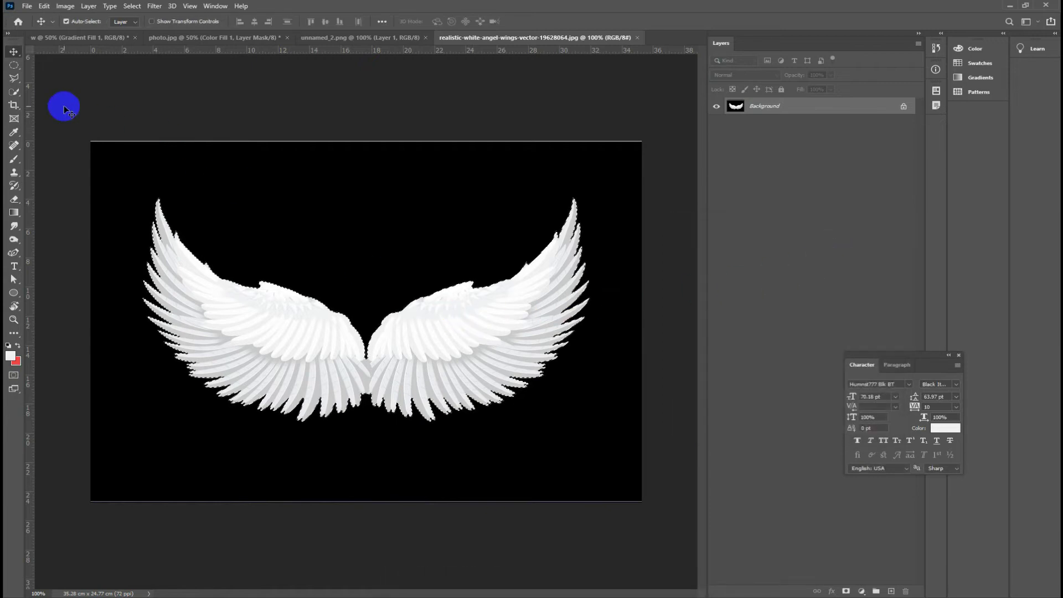
Step: Move the wings into photo.jpg behind the woman's shoulders and erase the excess
left_click(17, 54)
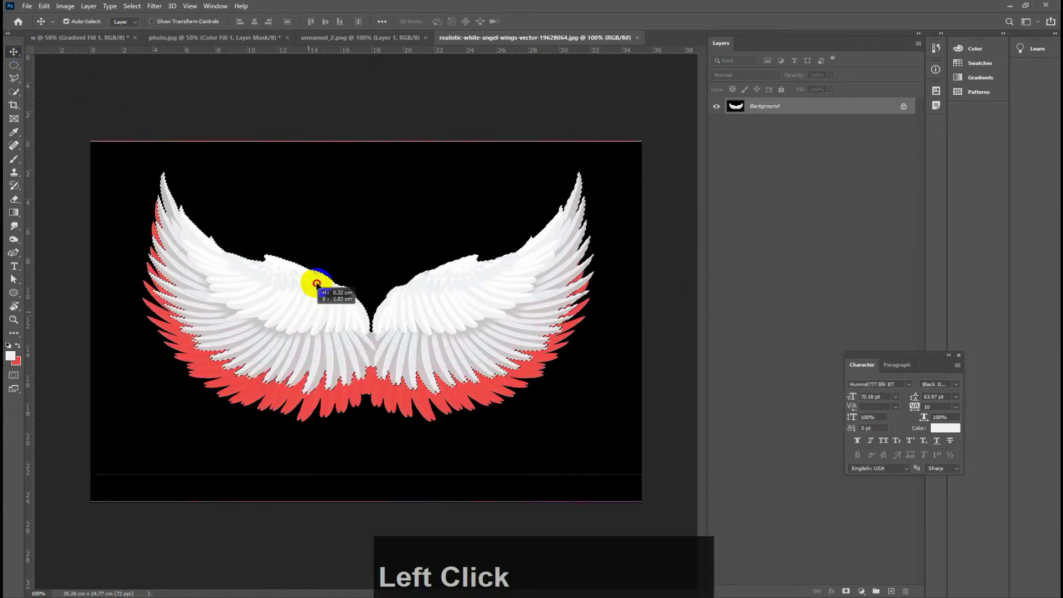
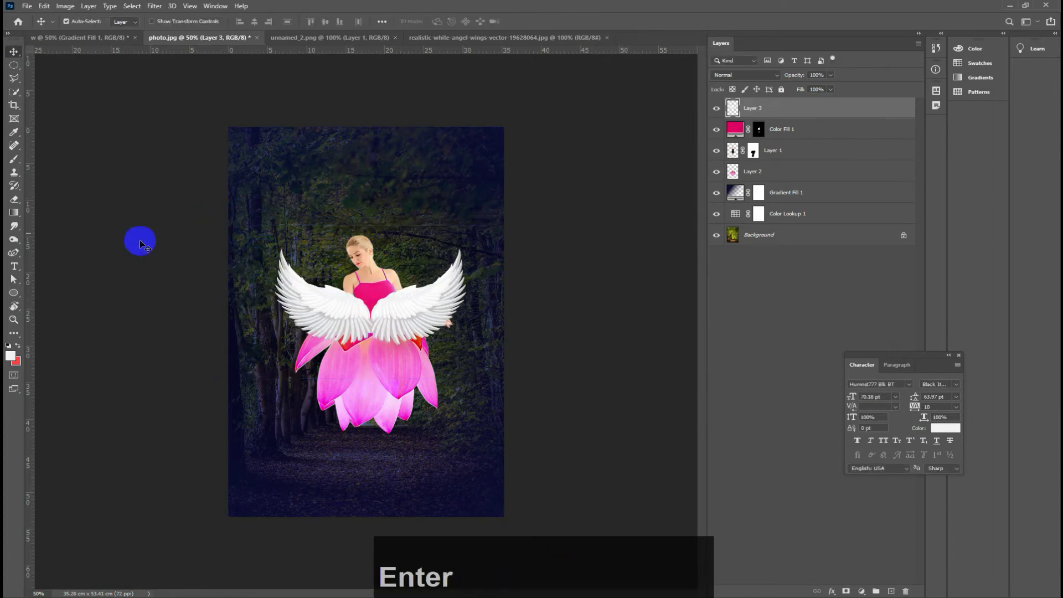
left_click(18, 198)
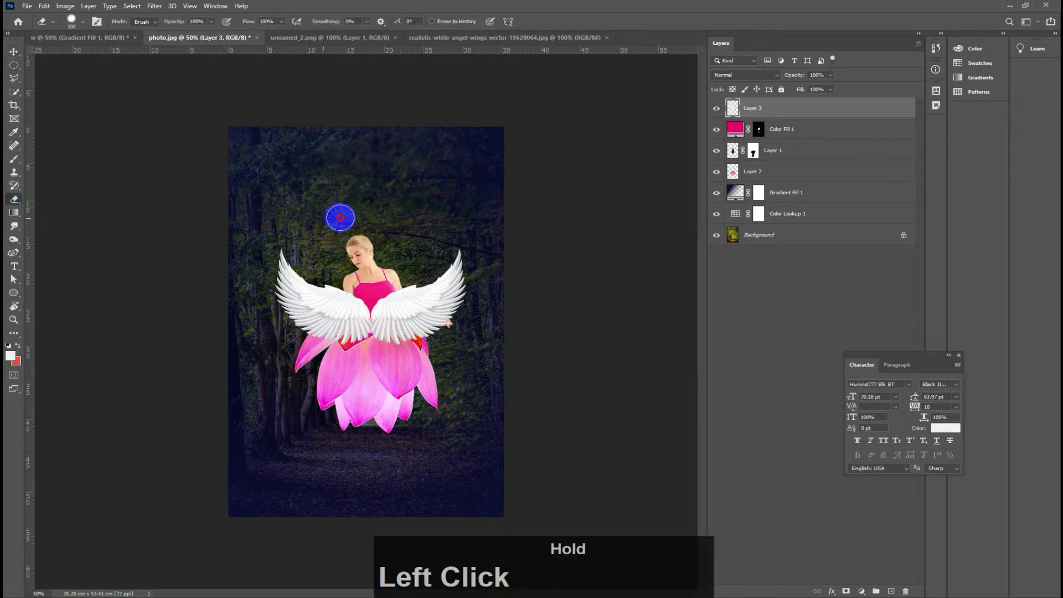
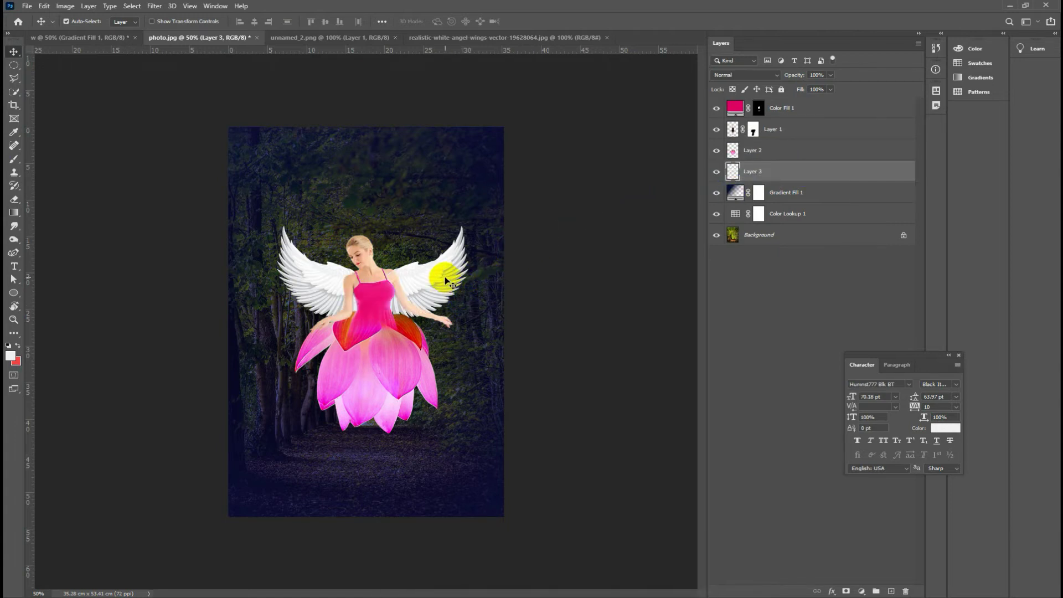
left_click(450, 282)
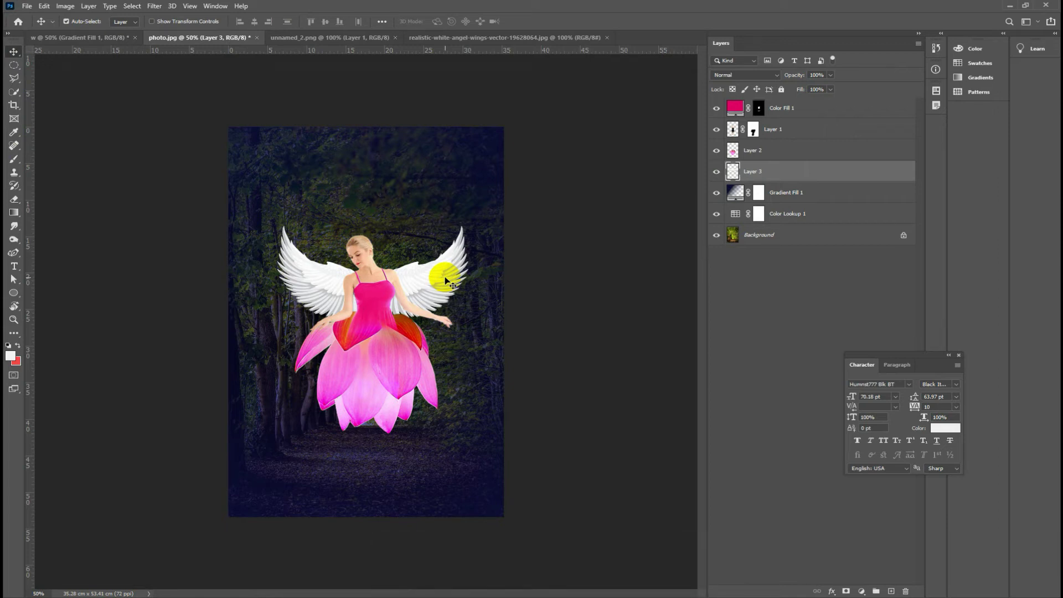
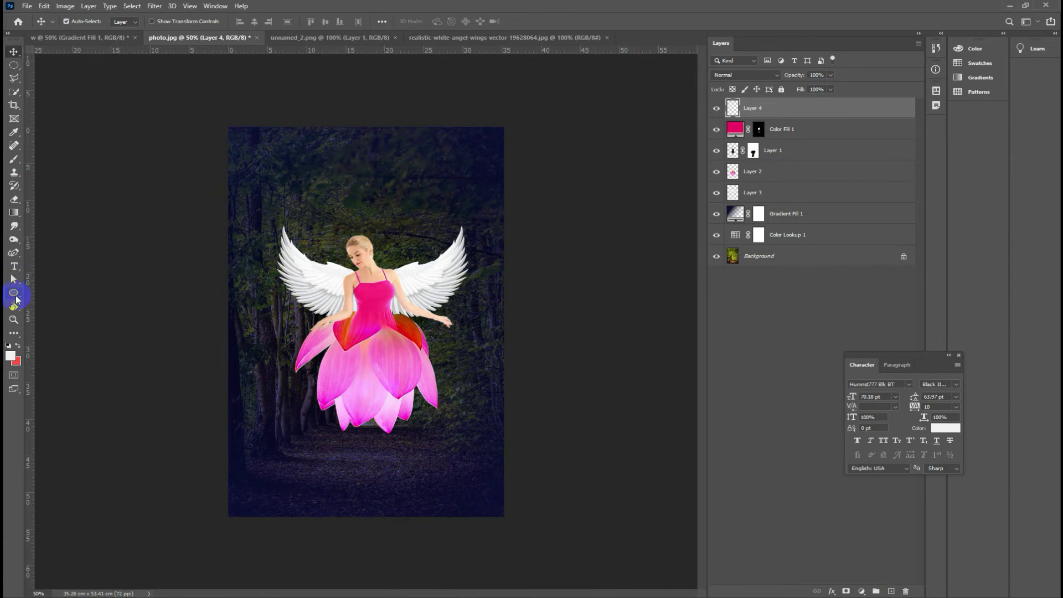
Step: Set the Ellipse tool to no fill with a thin white outline
left_click(15, 296)
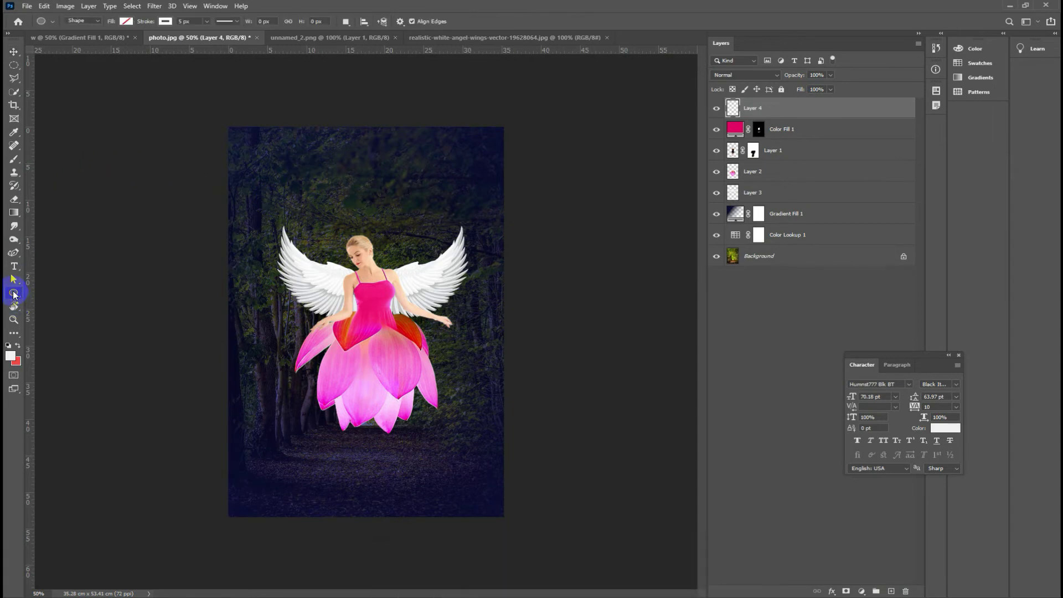
left_click(15, 296)
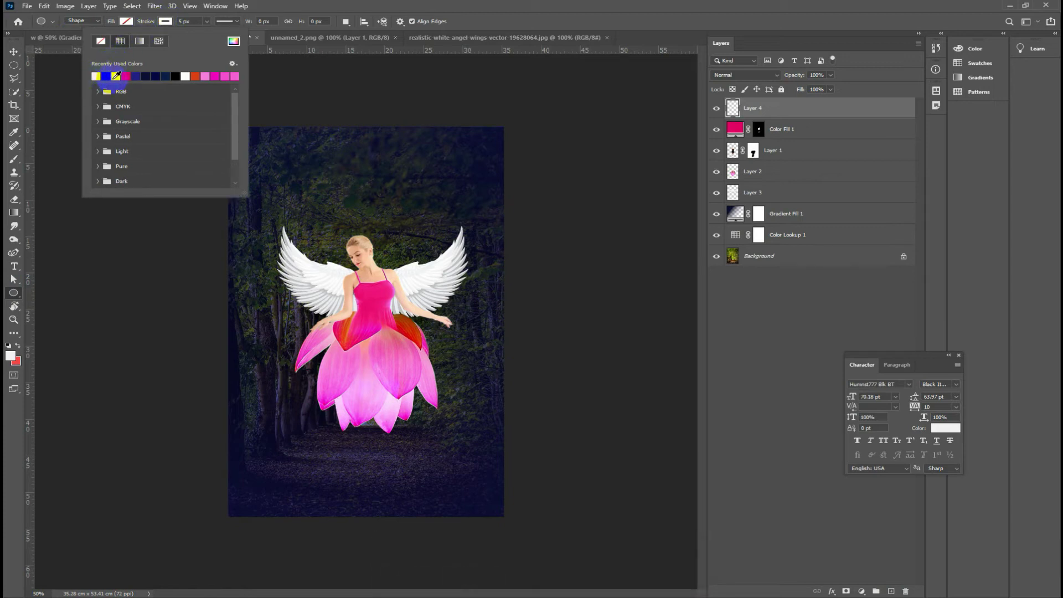
left_click(13, 277)
left_click(13, 277)
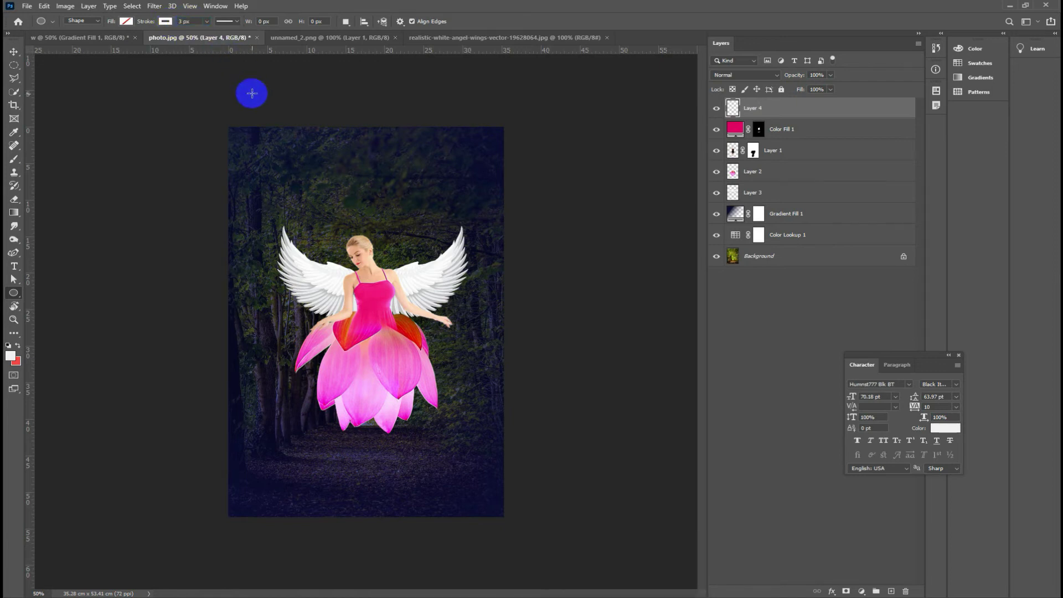
Step: Draw the halo ring above the woman's head and commit its shape
left_click(14, 276)
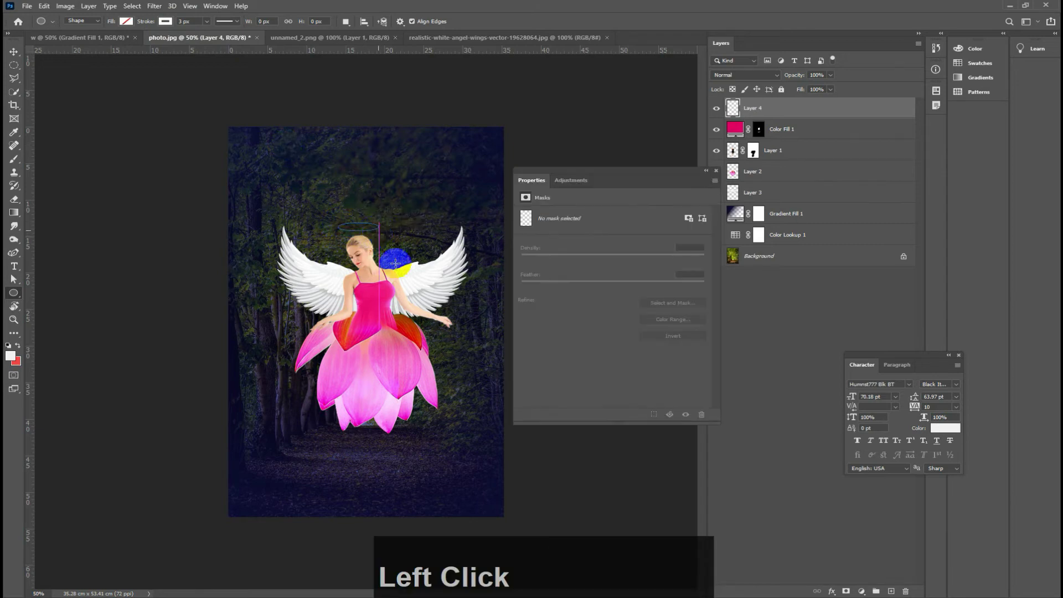
left_click(14, 277)
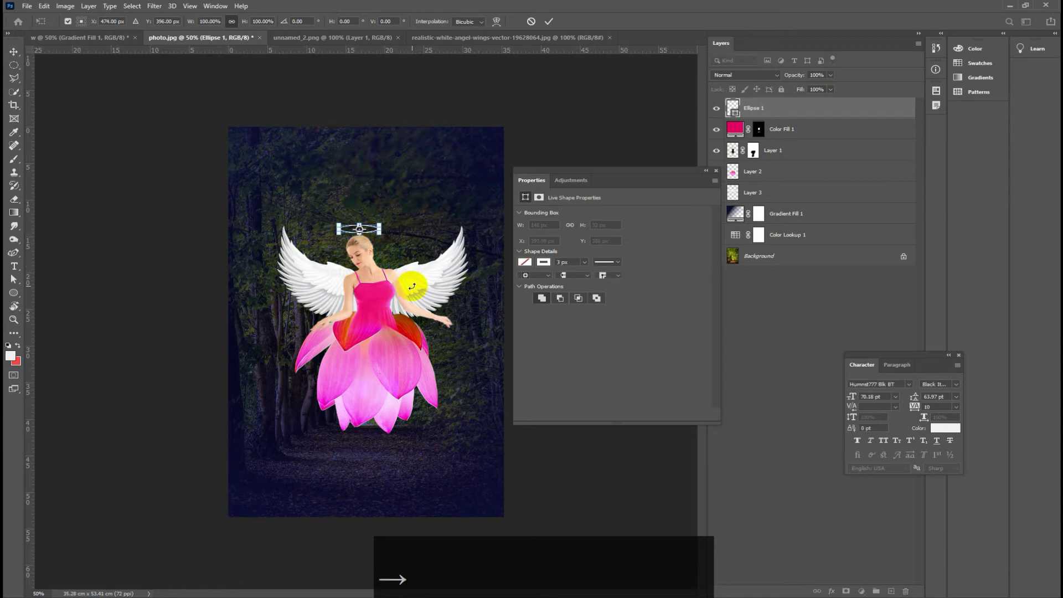
key("Return")
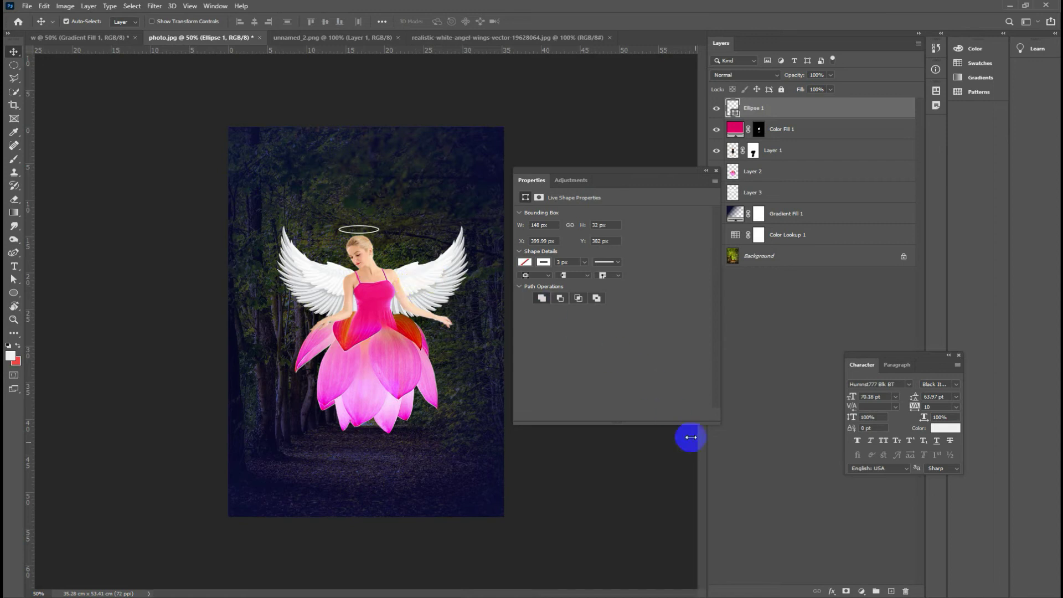
Step: Add a white Outer Glow to Ellipse 1 with Normal blend mode and adjusted size
left_click(14, 276)
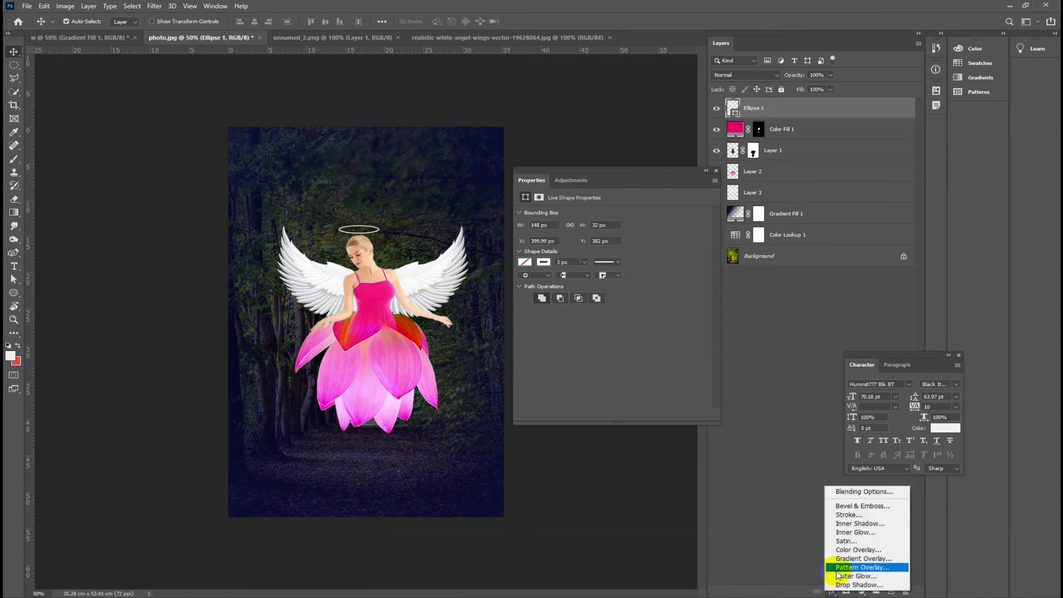
left_click(13, 277)
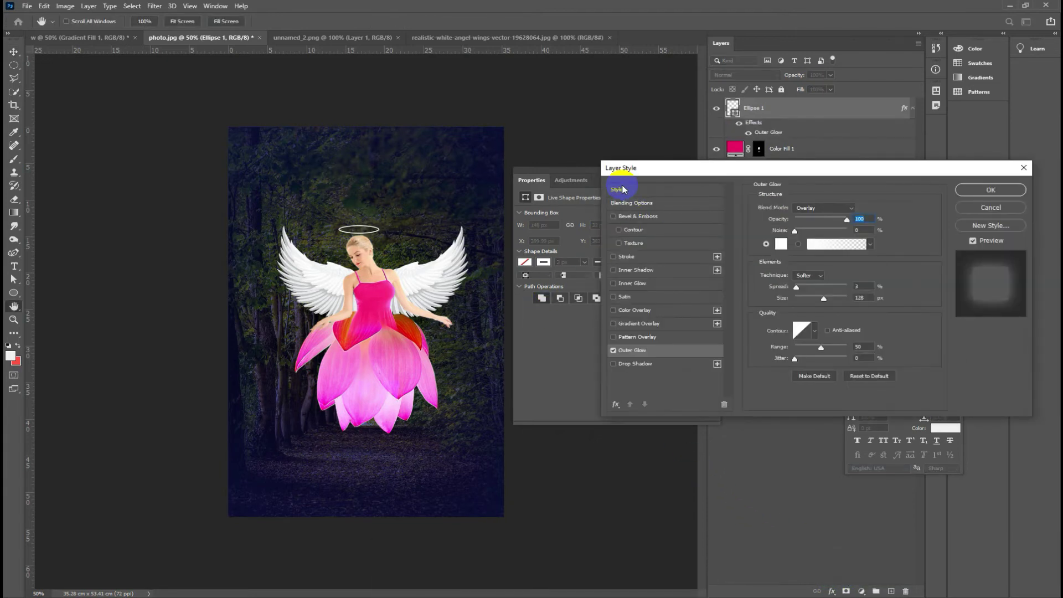
left_click(13, 277)
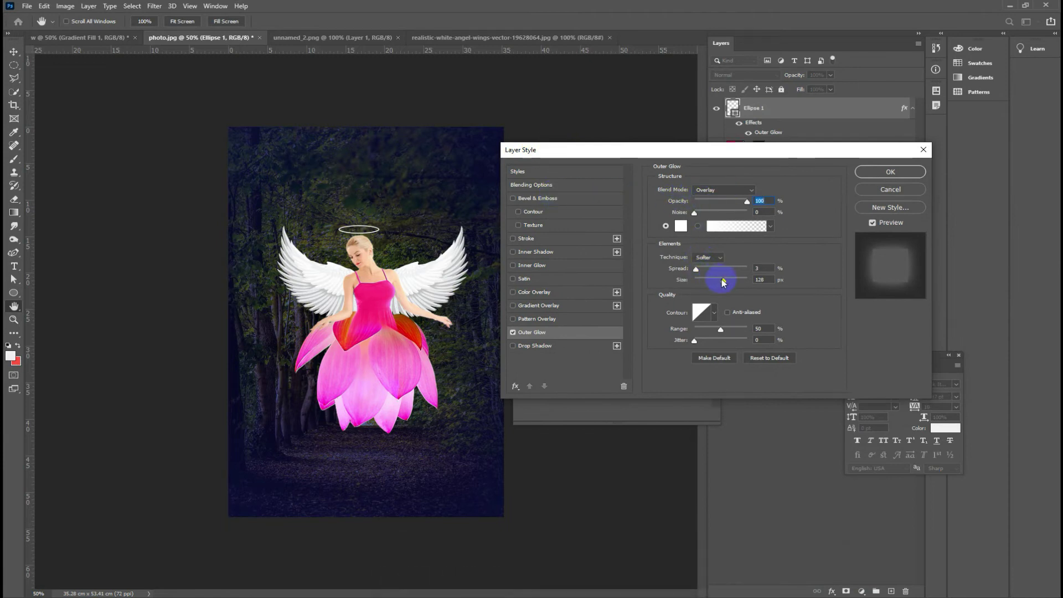
left_click(14, 277)
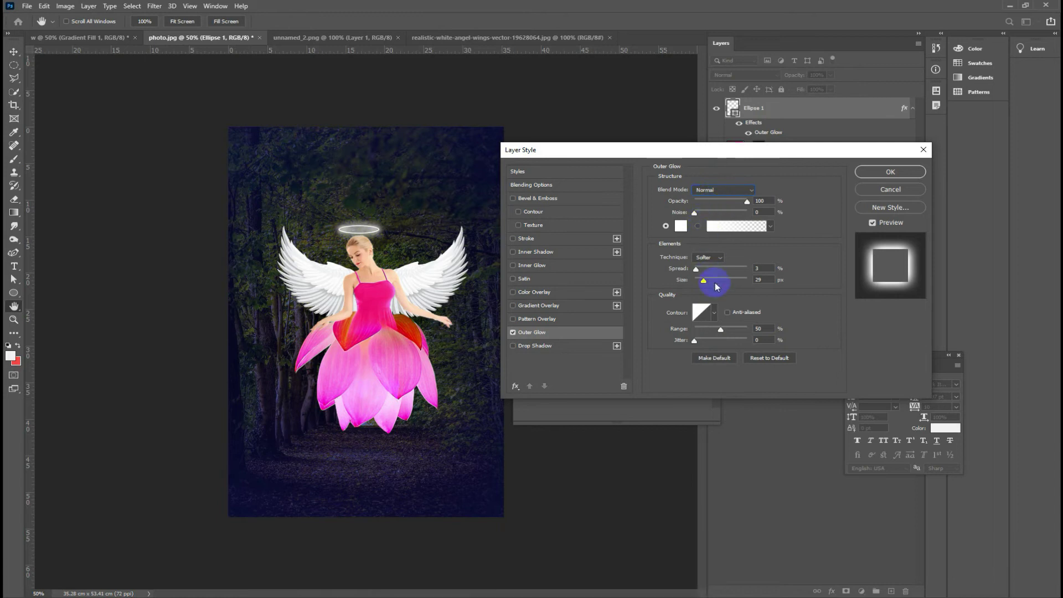
left_click(13, 277)
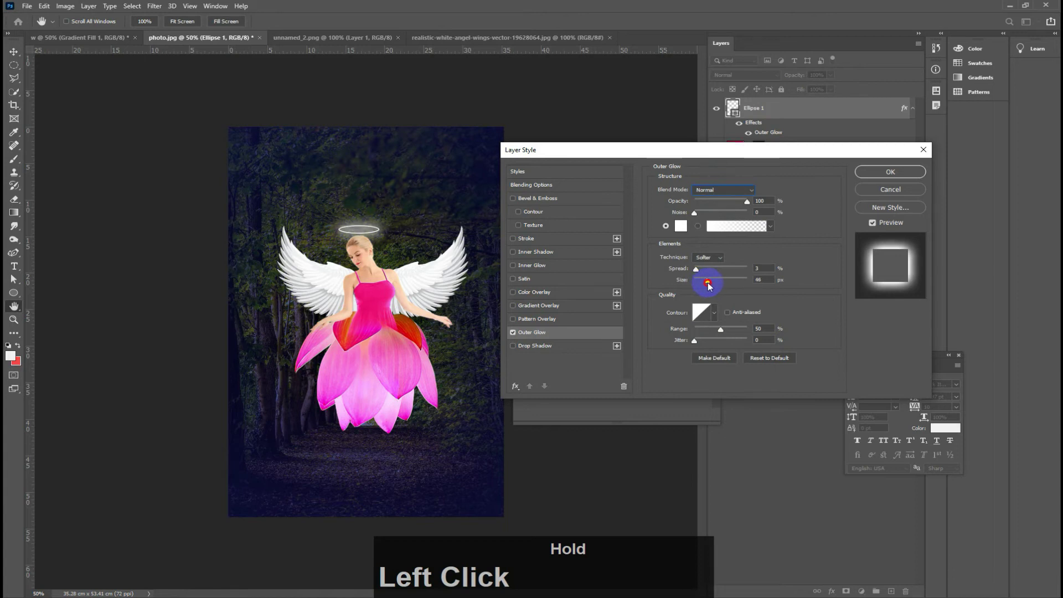
left_click(13, 277)
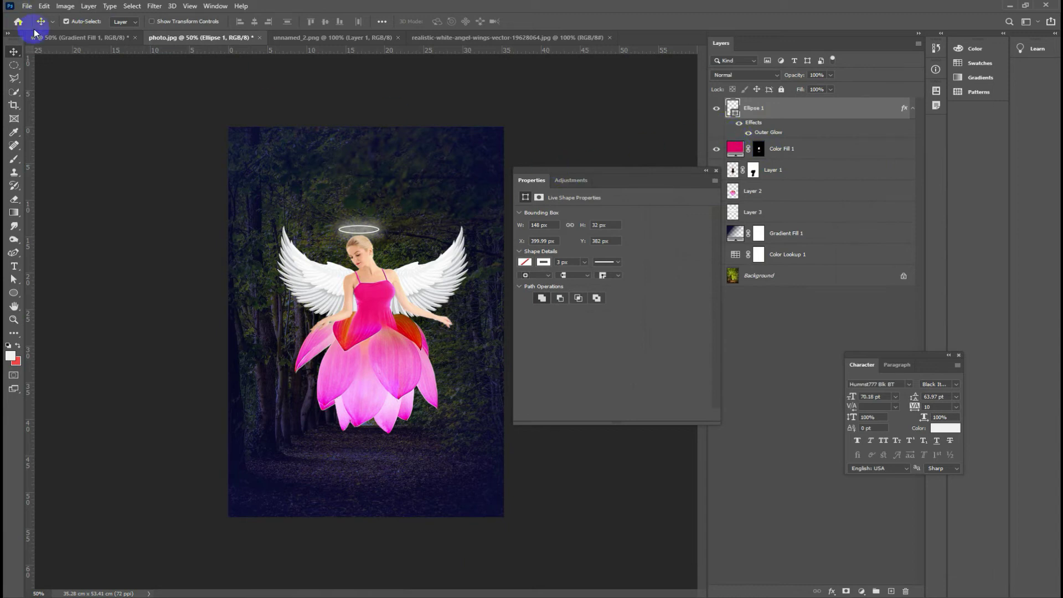
Step: Glance at the finished reference composite, then switch back to the working photo.jpg document
left_click(14, 277)
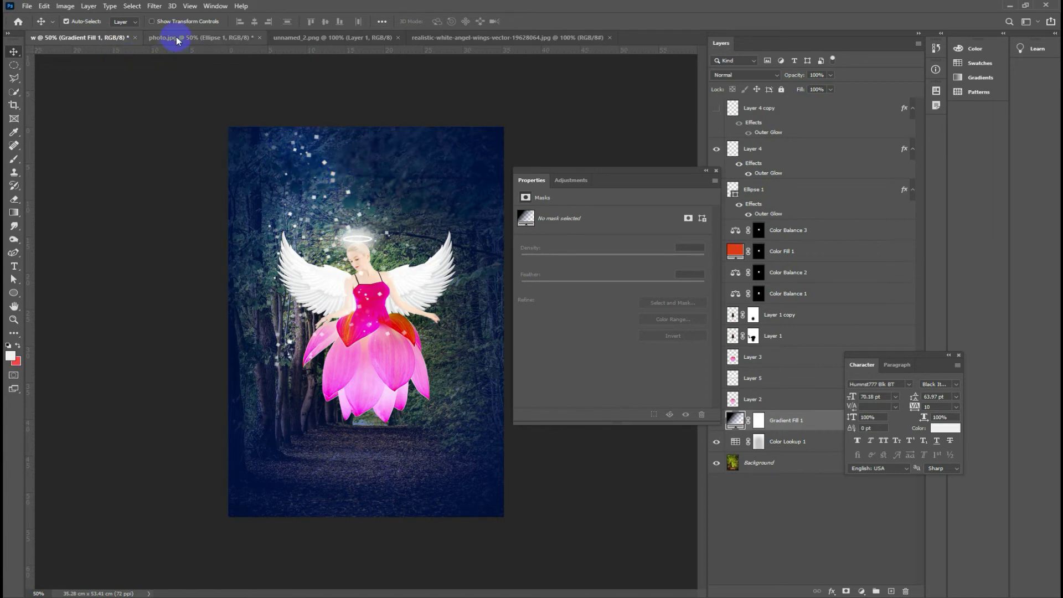
left_click(13, 277)
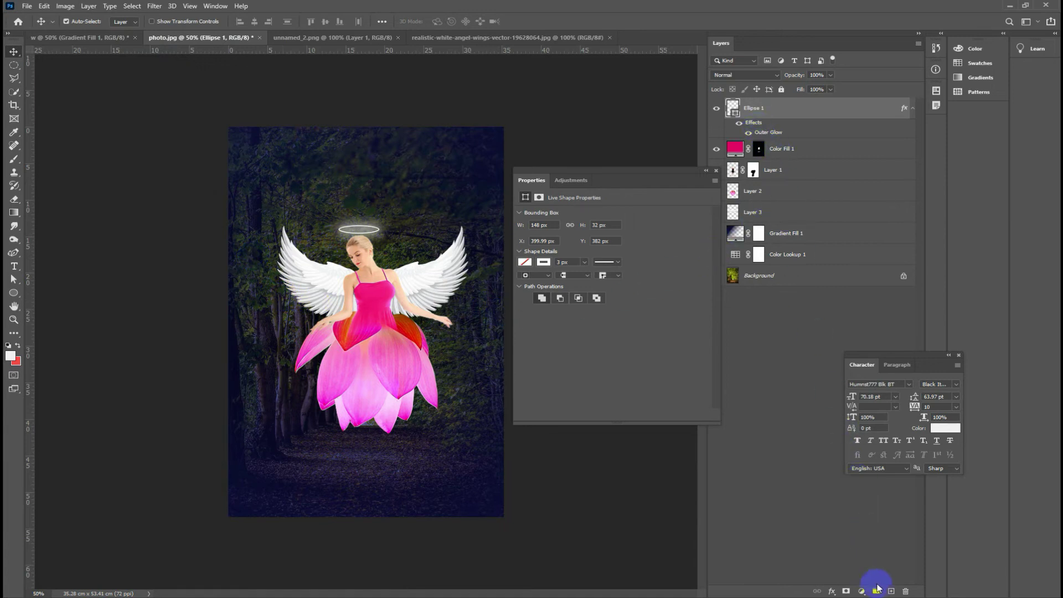
Step: Create empty Layer 4 on top and pick a square brush tip, sizing it for sparkles
left_click(13, 277)
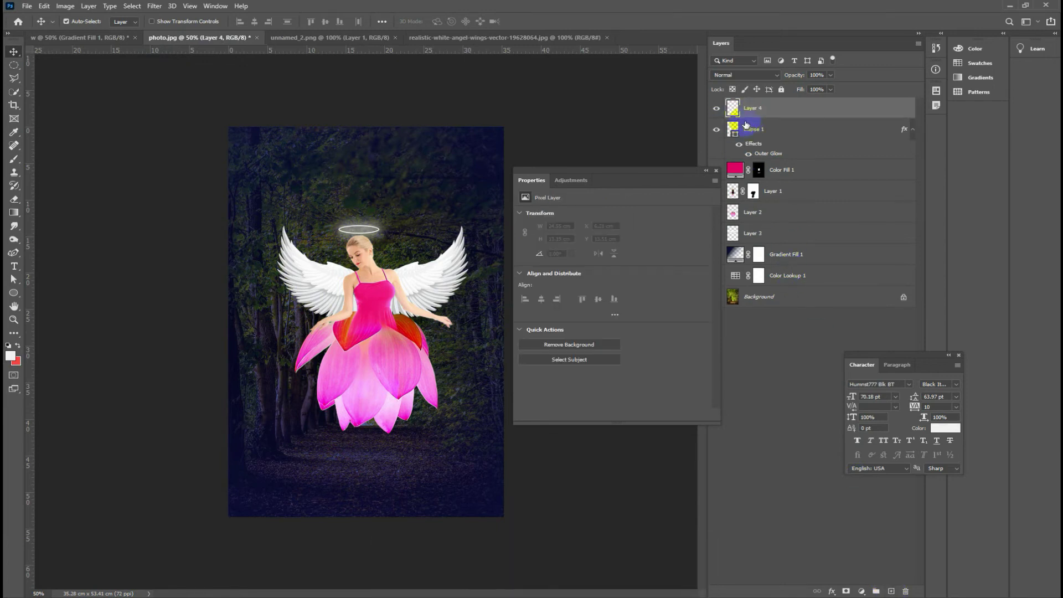
left_click(15, 162)
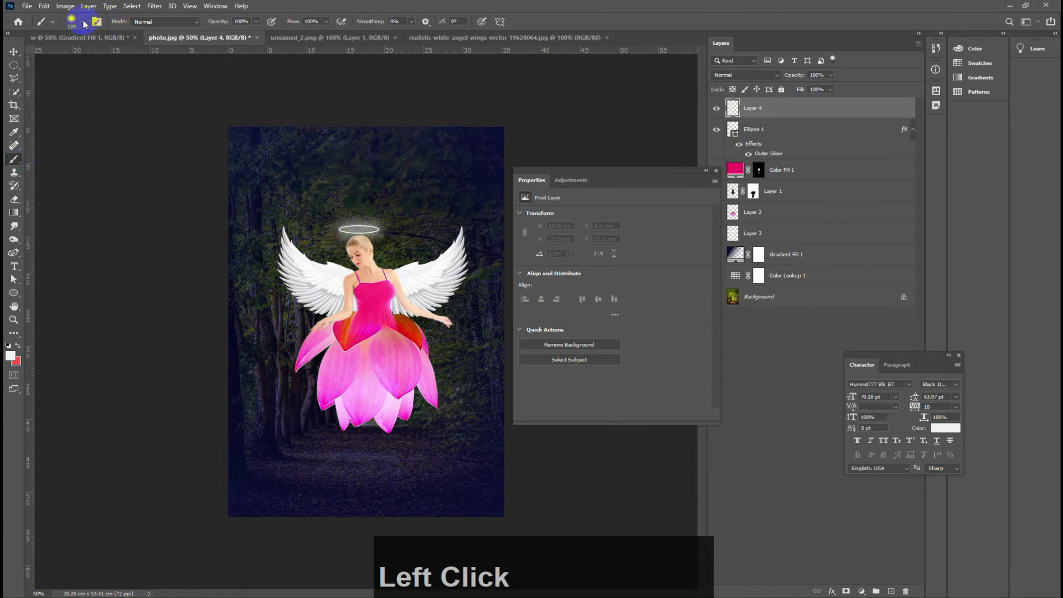
left_click(83, 25)
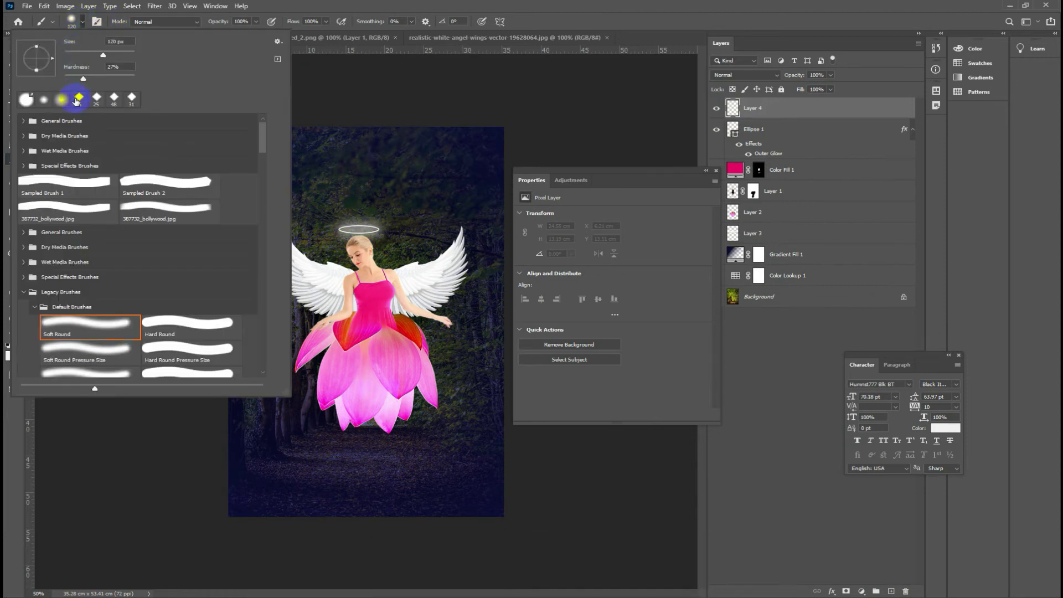
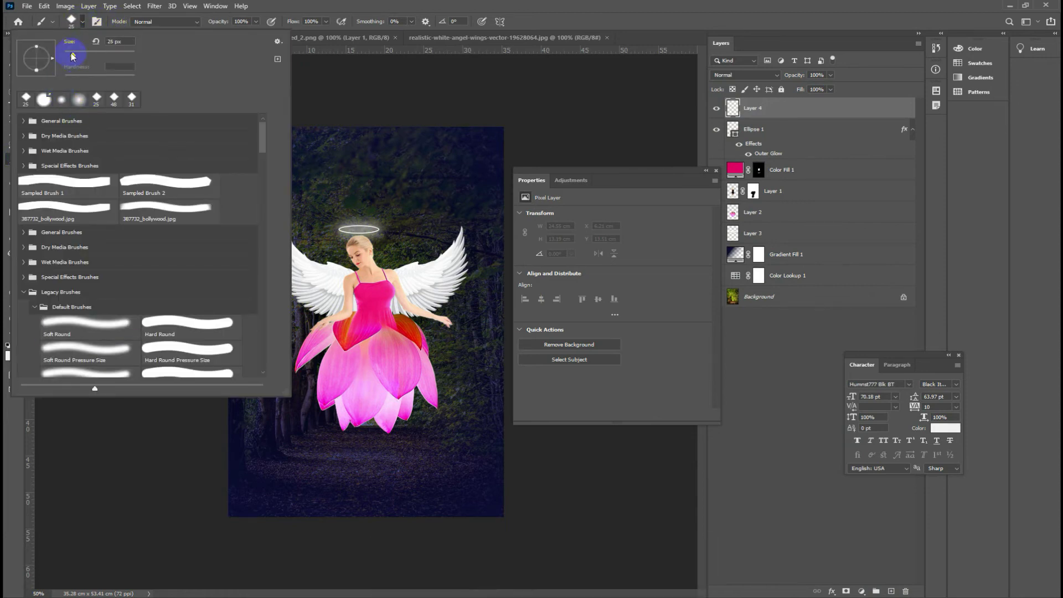
left_click(72, 57)
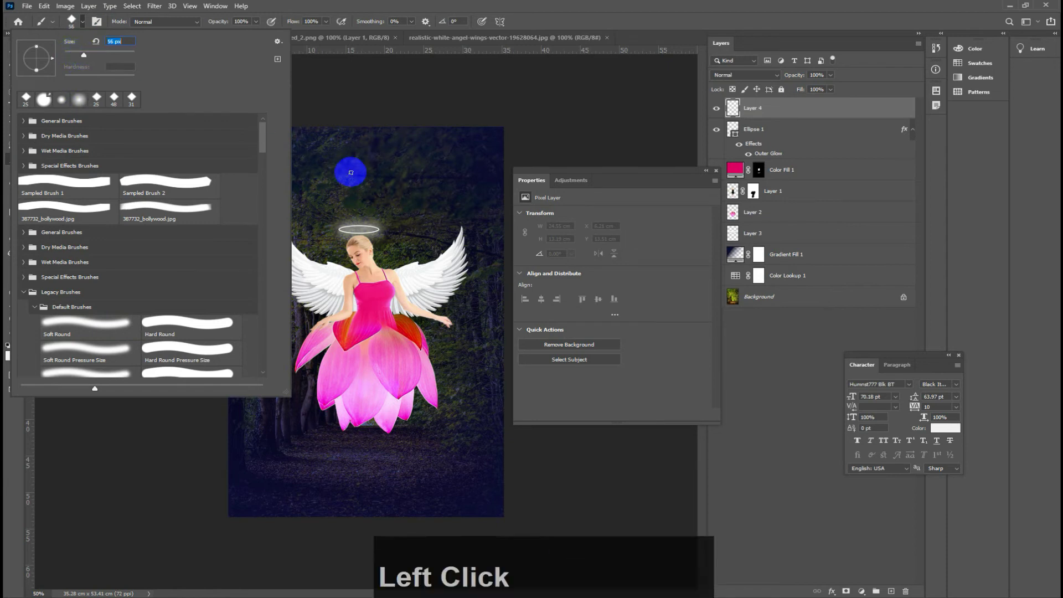
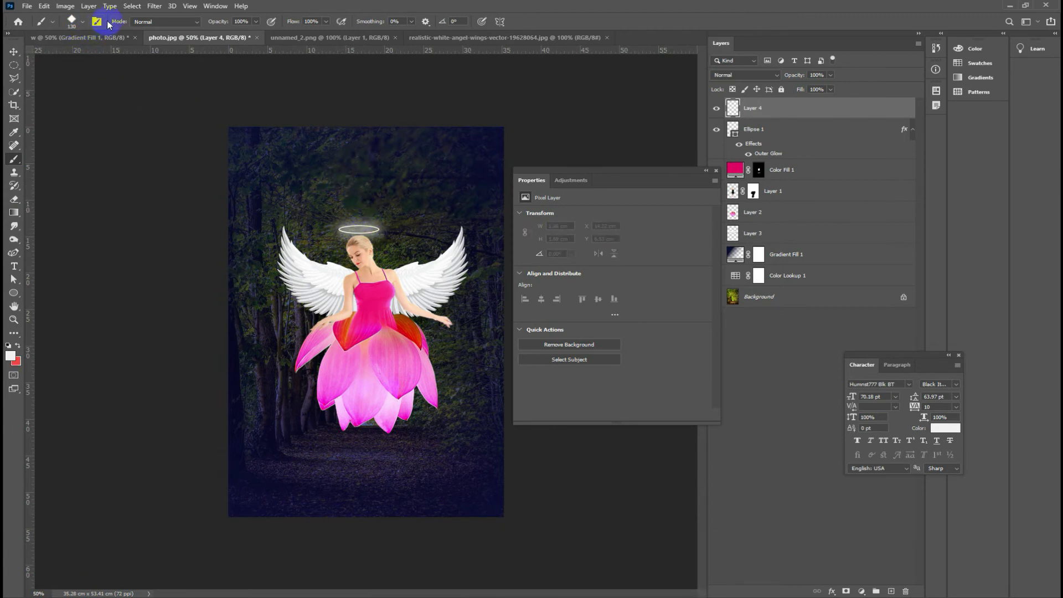
Step: In Brush Settings, shrink the square tip and tighten the spacing between marks
left_click(102, 25)
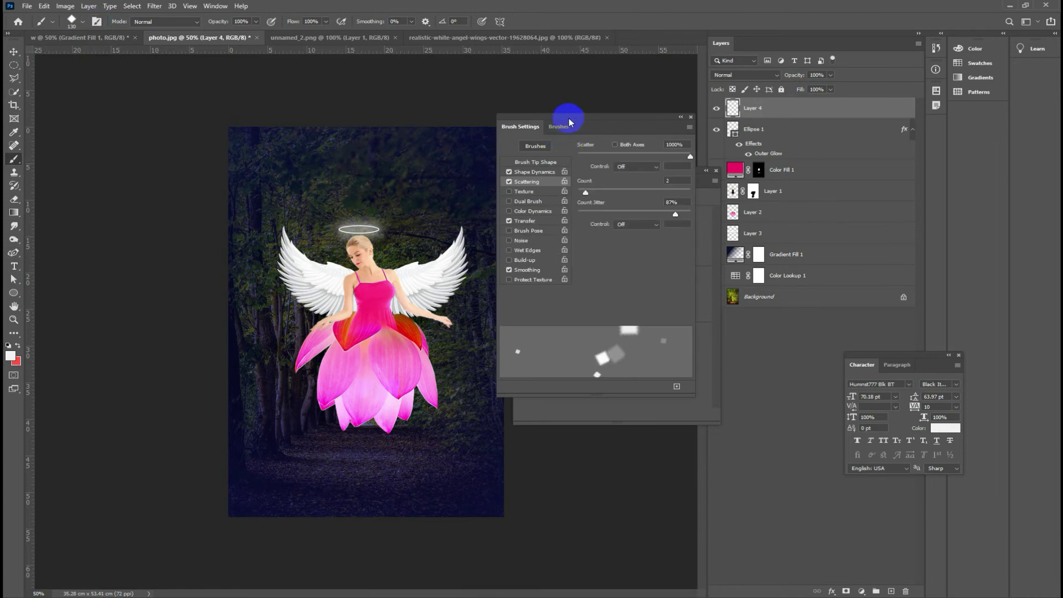
left_click(571, 120)
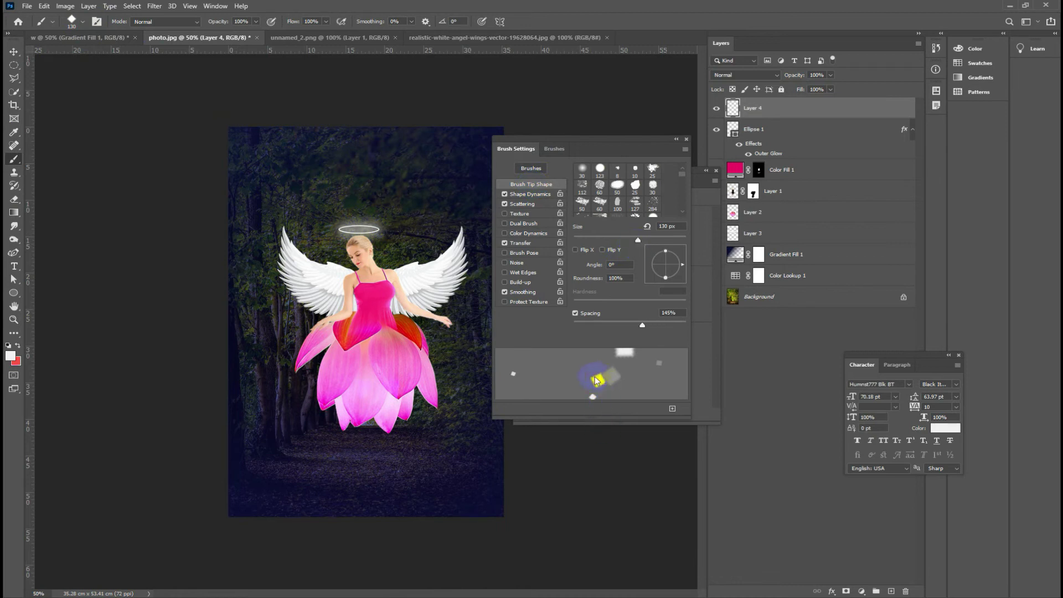
left_click(611, 242)
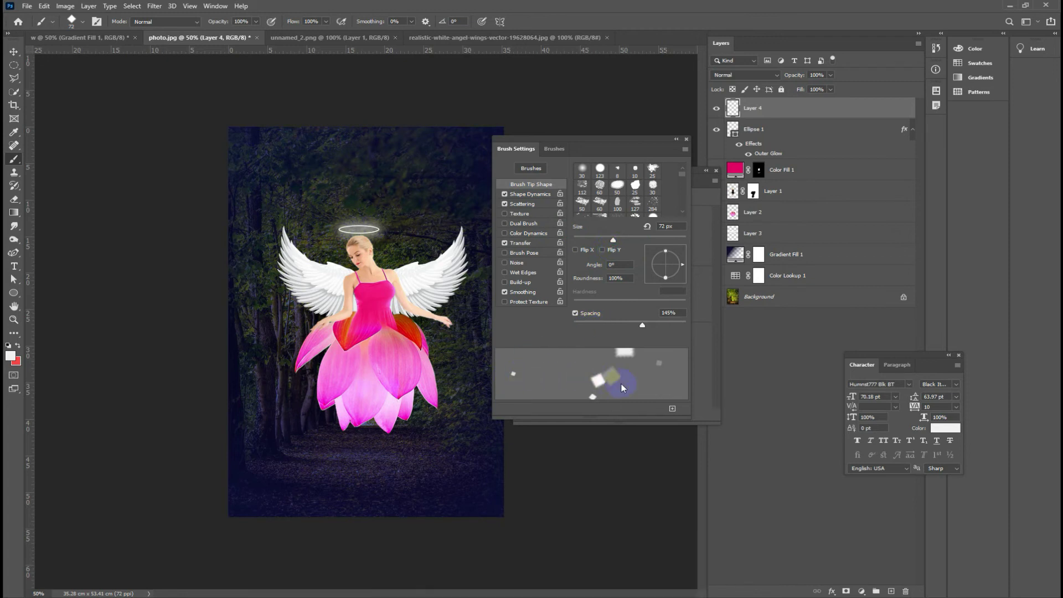
left_click(646, 327)
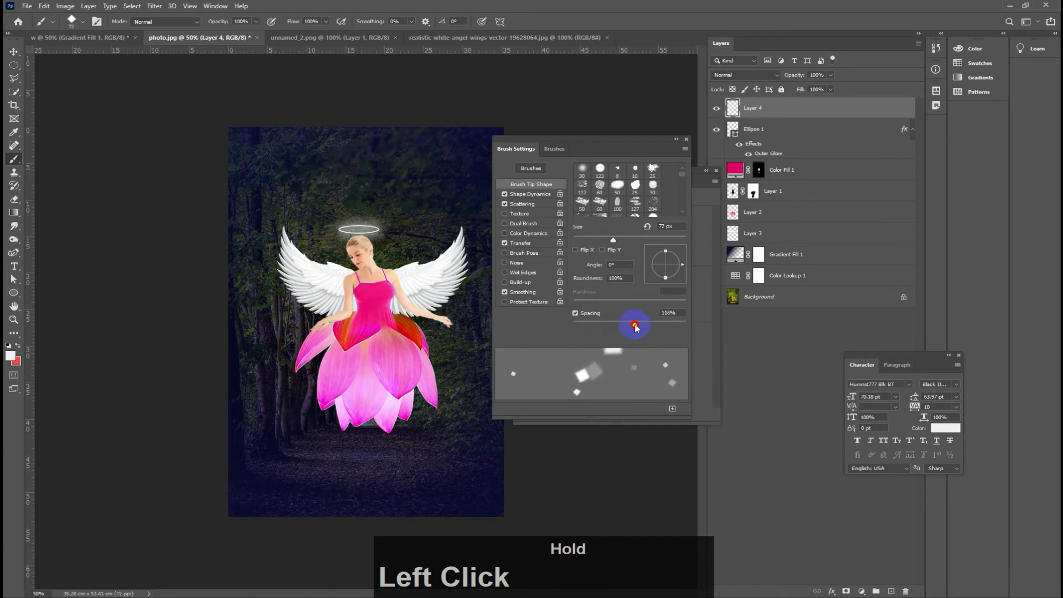
Step: Enable Shape Dynamics with lowered size and angle jitter, and Scattering with a reduced spread
left_click(533, 201)
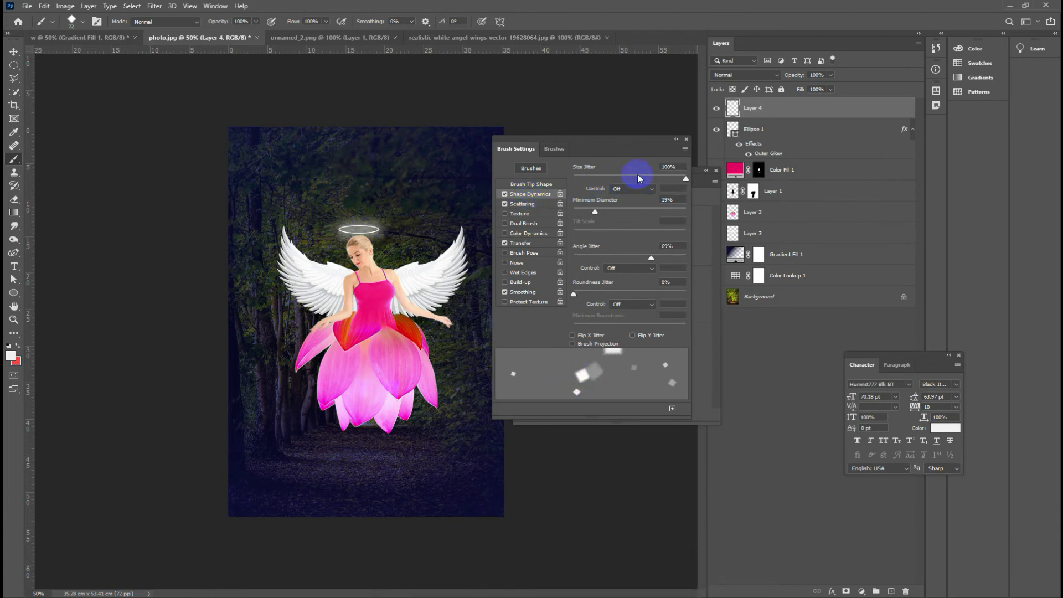
left_click(642, 179)
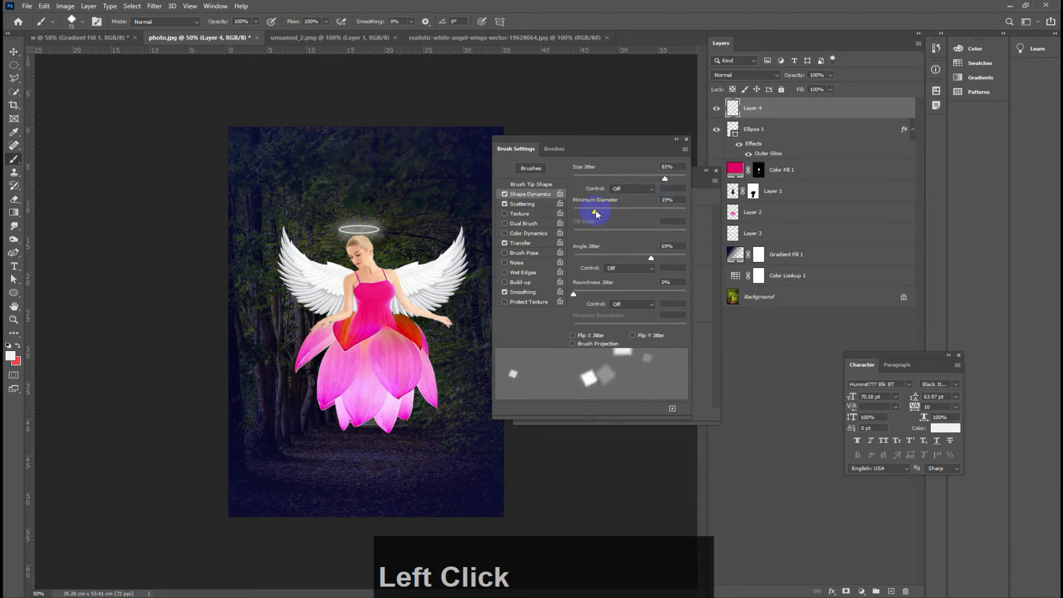
left_click(654, 259)
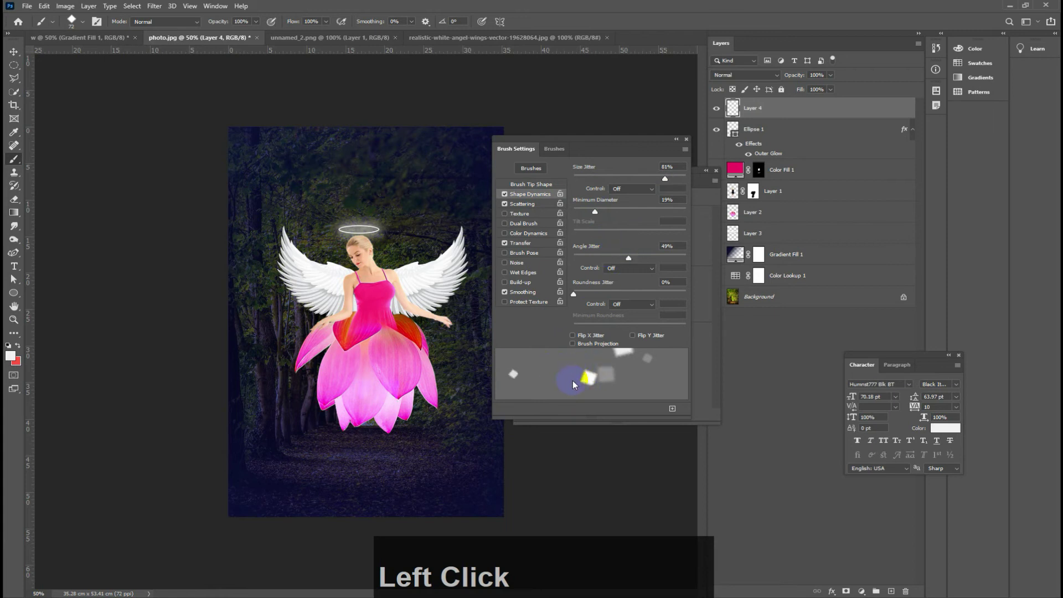
left_click(569, 382)
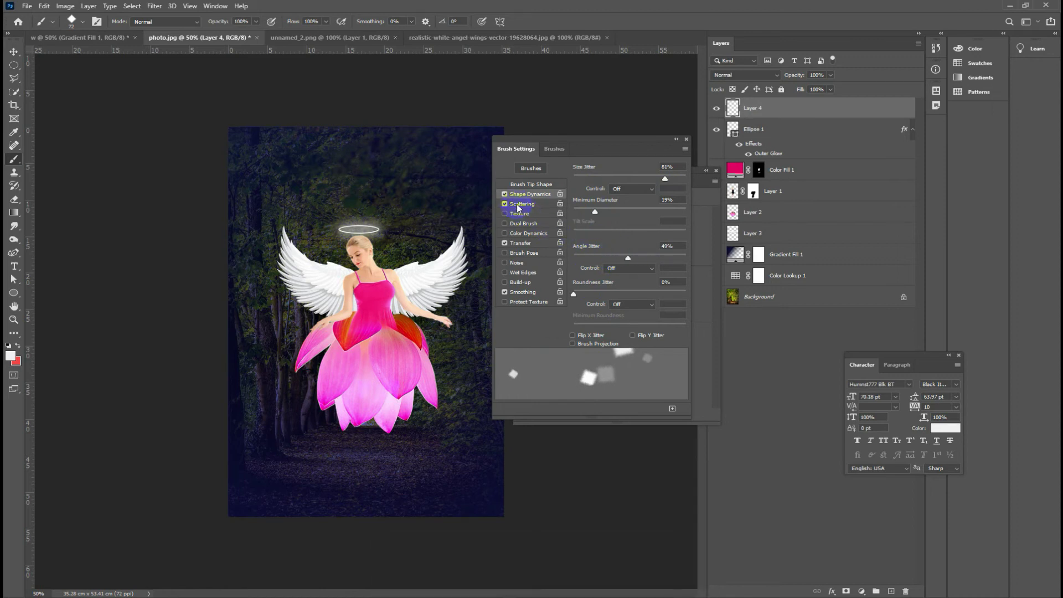
left_click(527, 206)
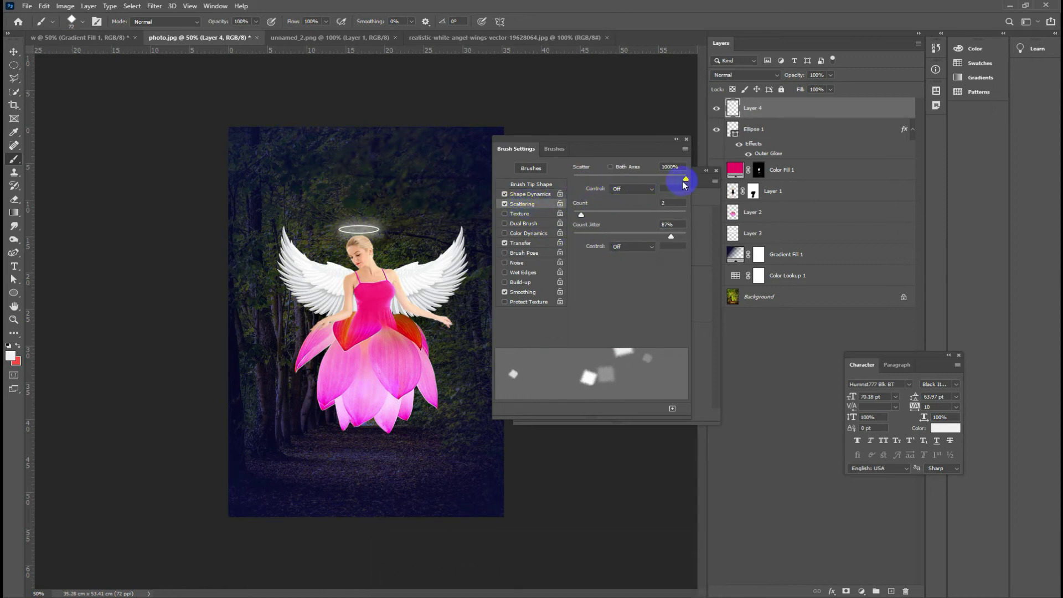
left_click(689, 181)
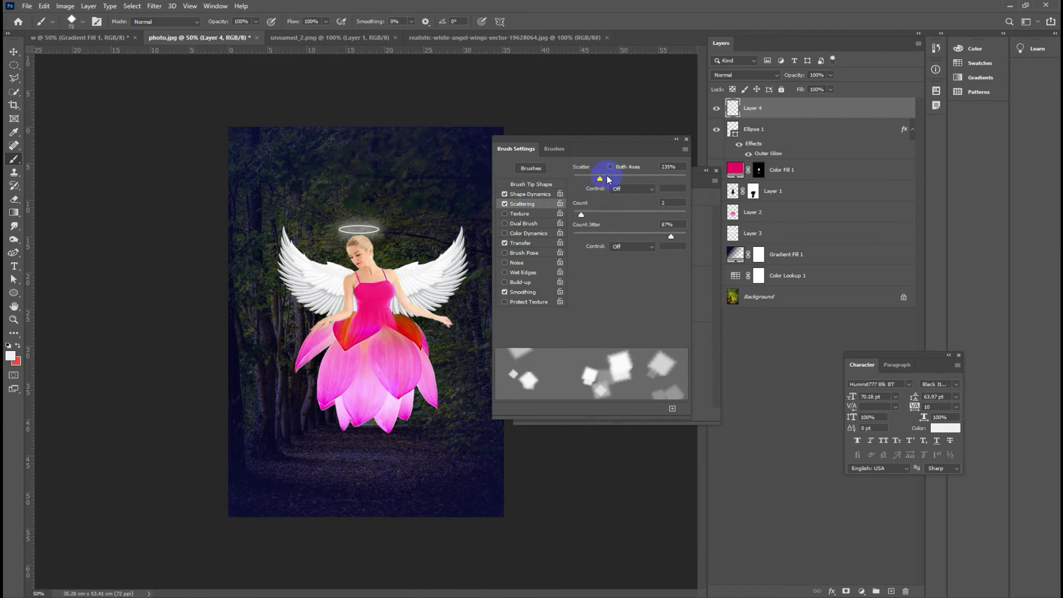
Step: Enable Transfer with 100% opacity jitter and try a flow variation
left_click(605, 182)
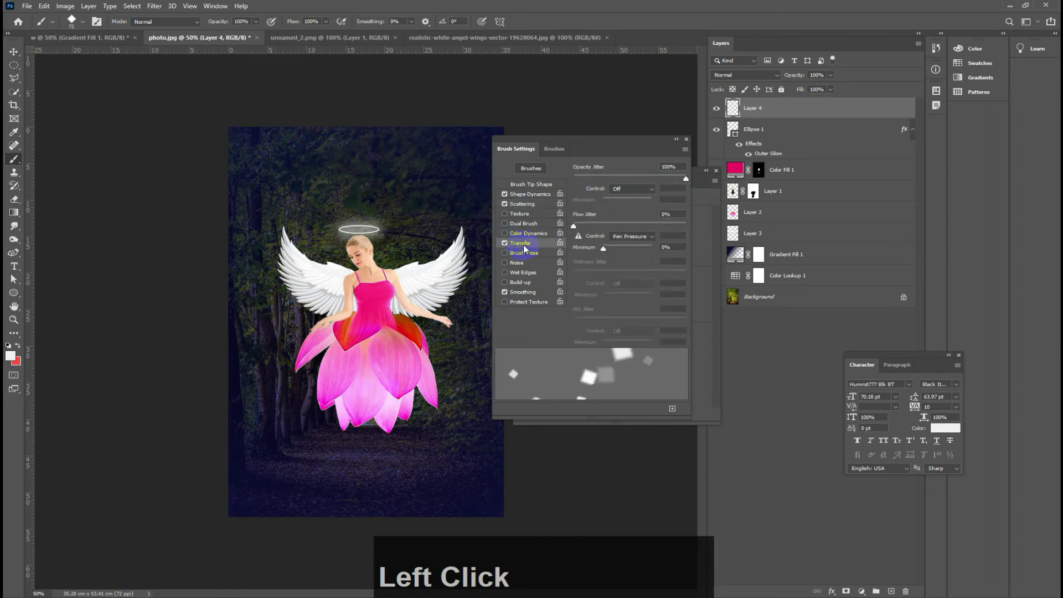
left_click(690, 180)
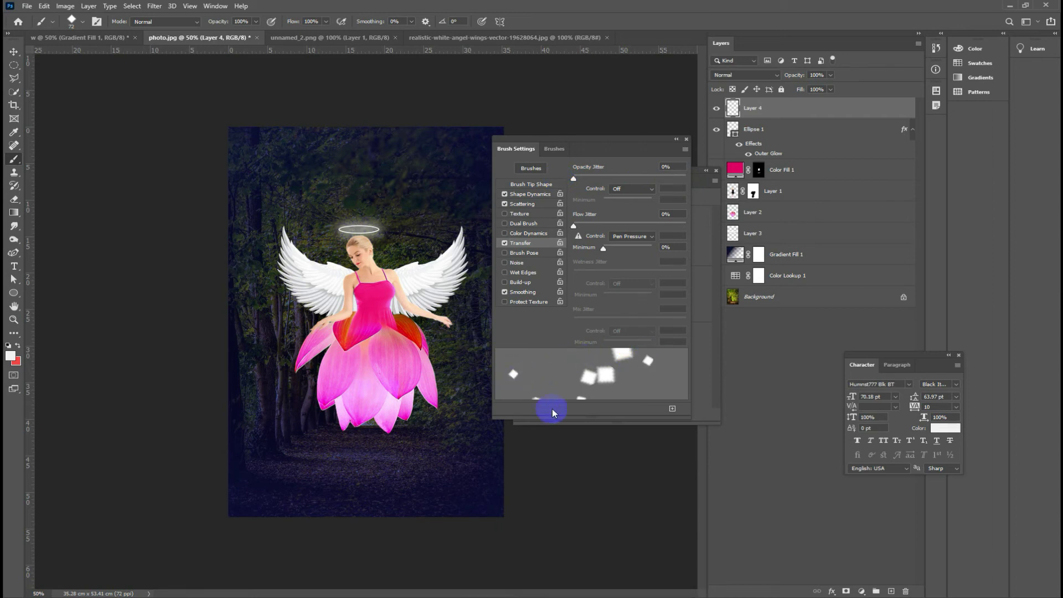
left_click(578, 184)
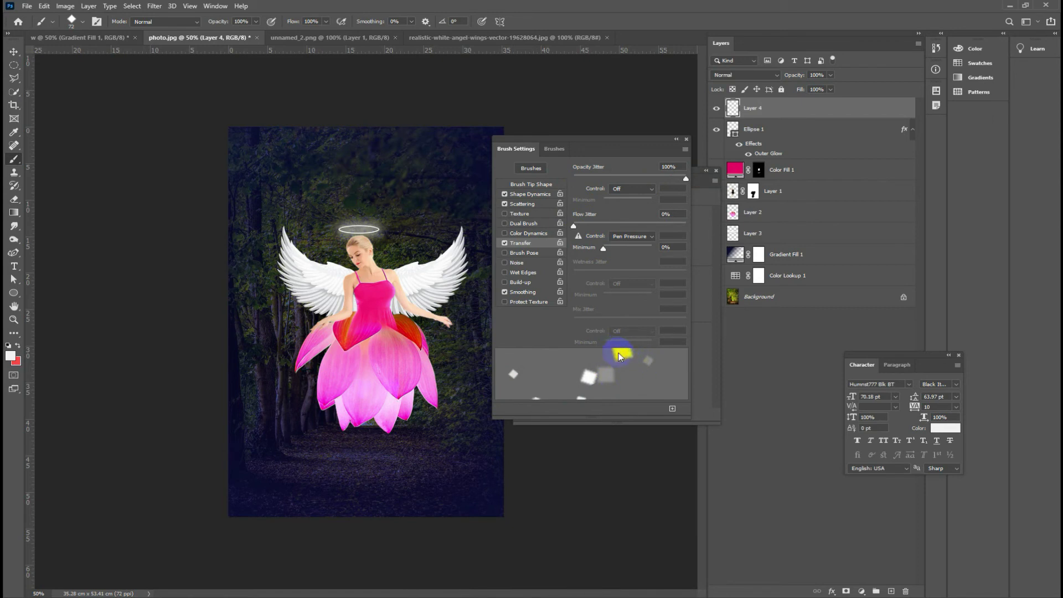
left_click(576, 233)
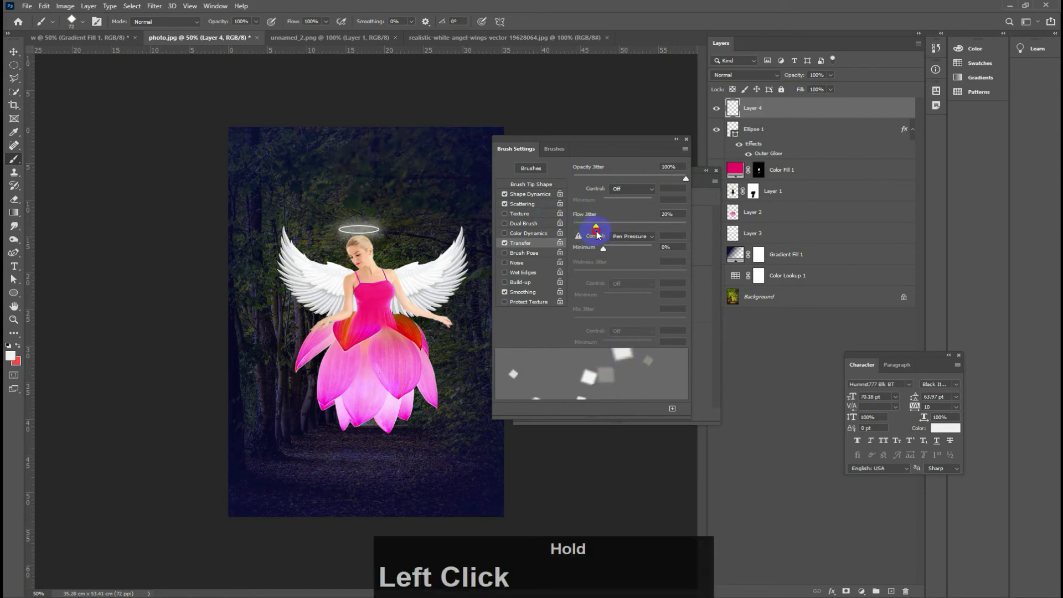
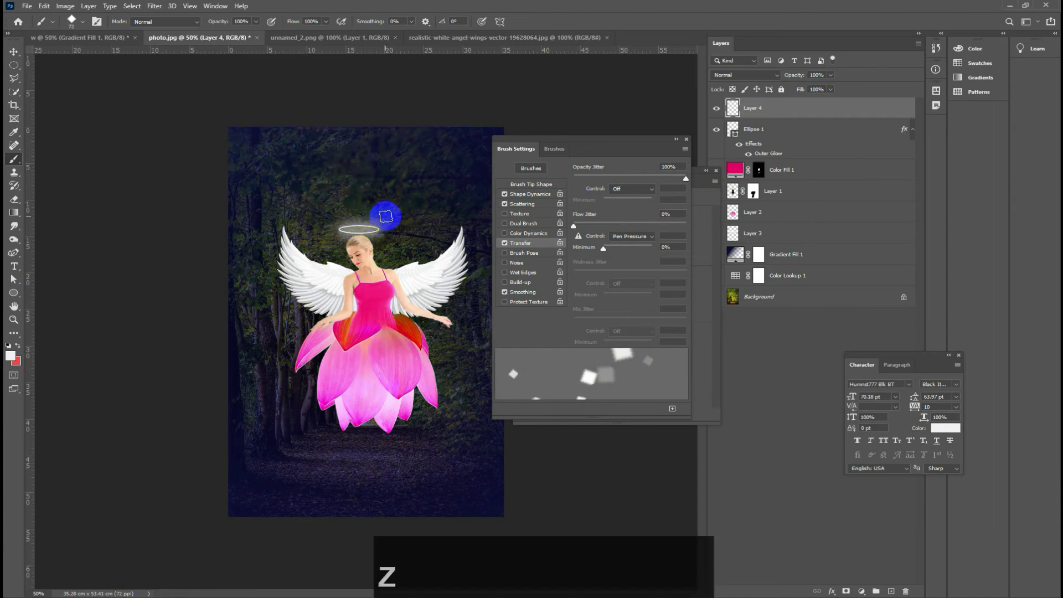
Step: Widen brush spacing to 192% and paint white square sparkles around the halo and upper-left forest
left_click(528, 188)
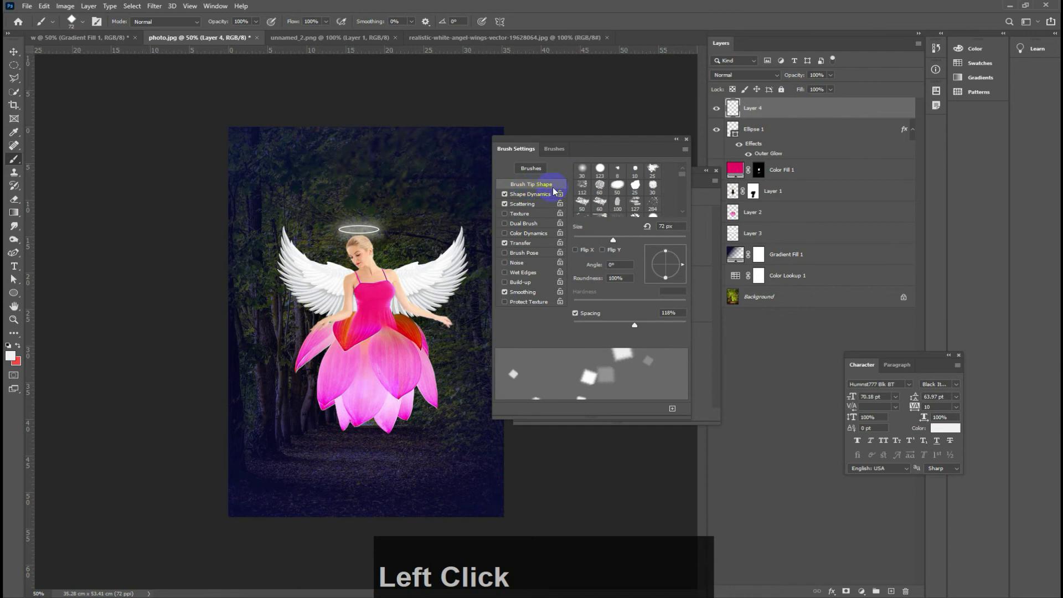
left_click(616, 244)
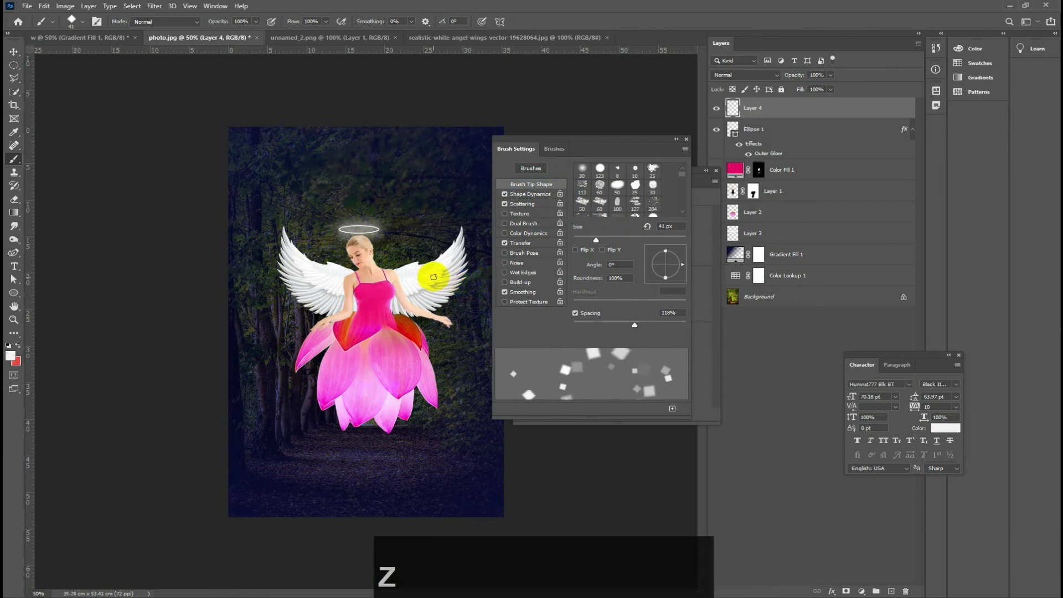
left_click(638, 329)
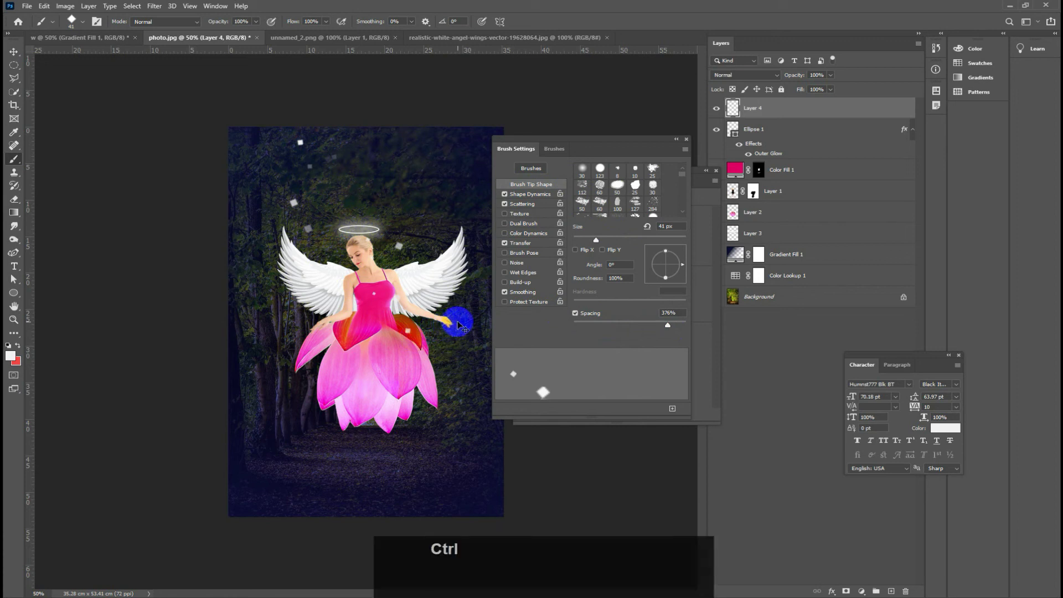
key("ctrl+z")
left_click(671, 327)
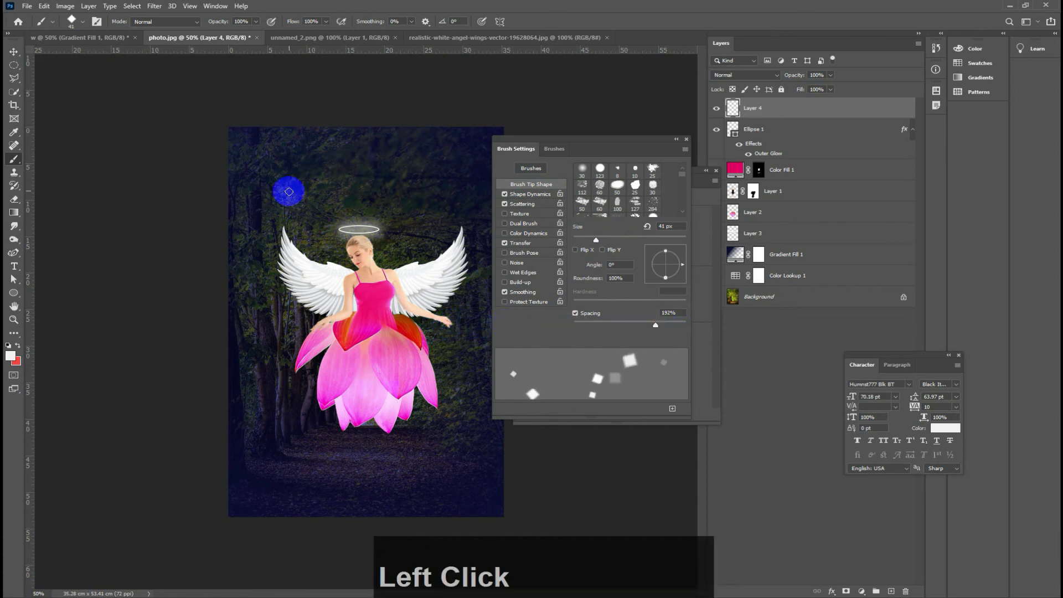
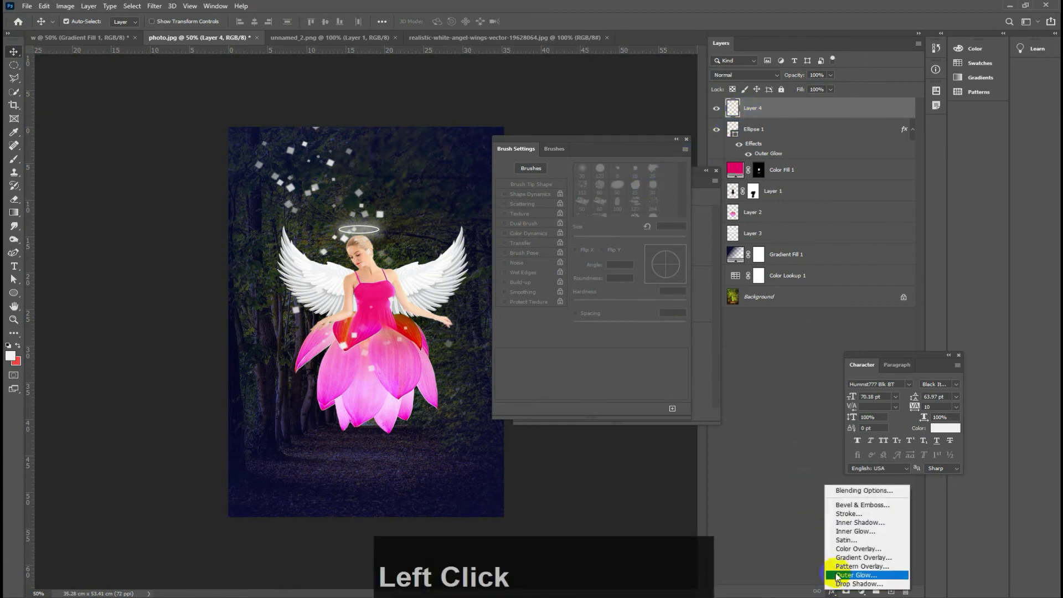
Step: Add an Outer Glow to sparkle Layer 4 and set its blend mode to Overlay
left_click(857, 575)
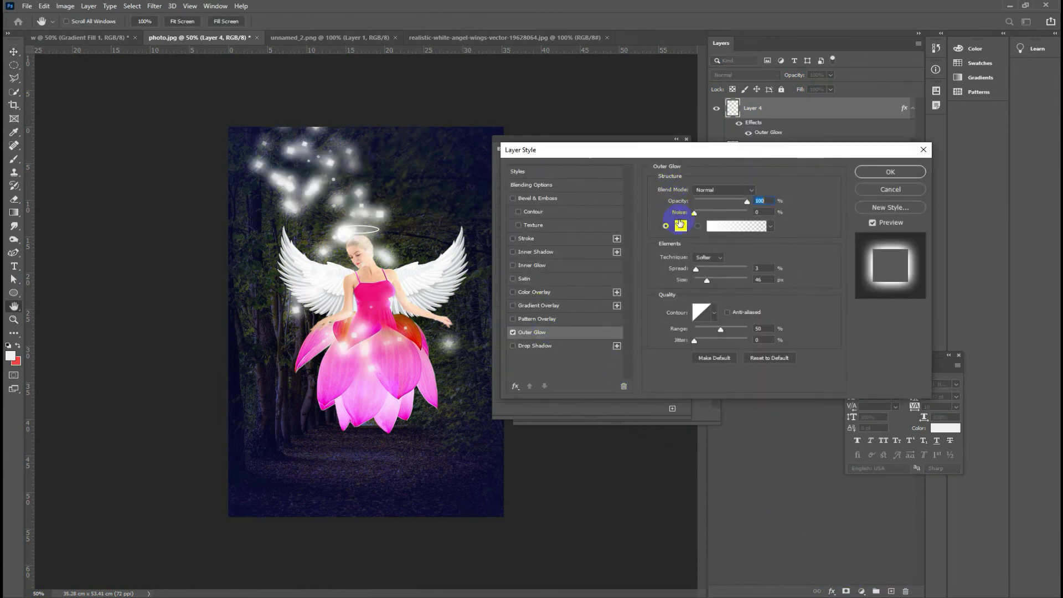
left_click(42, 22)
left_click(43, 22)
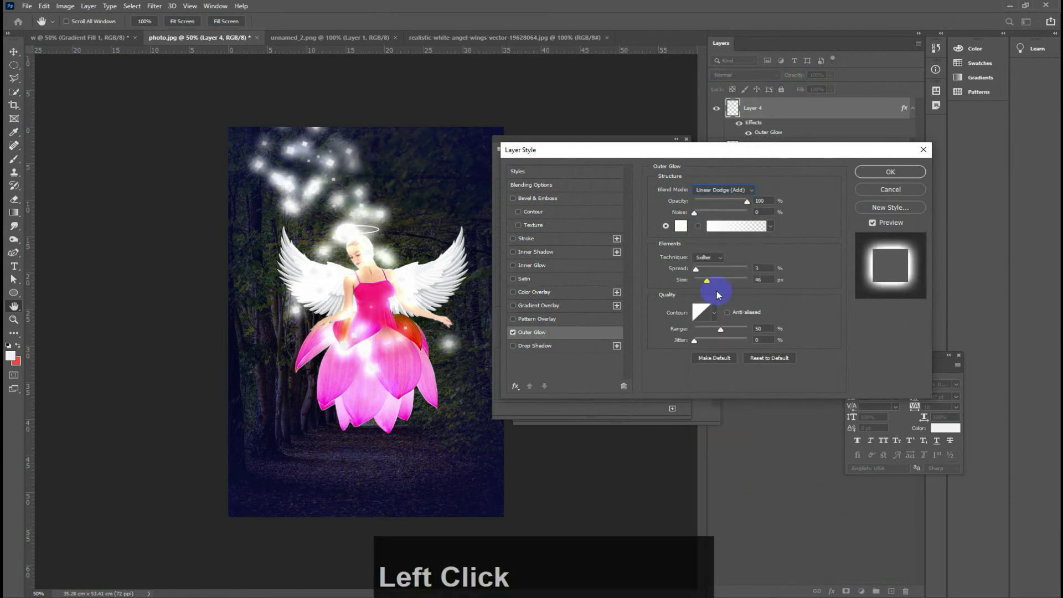
left_click(43, 22)
left_click(43, 21)
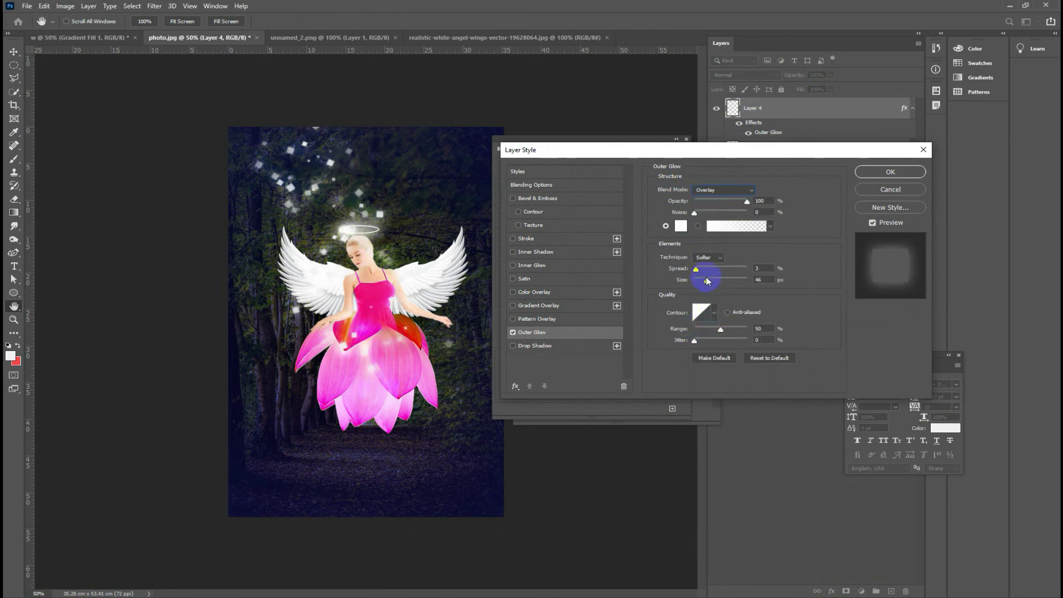
Step: Set the sparkle glow size to about 144 px and apply the layer style
left_click(43, 22)
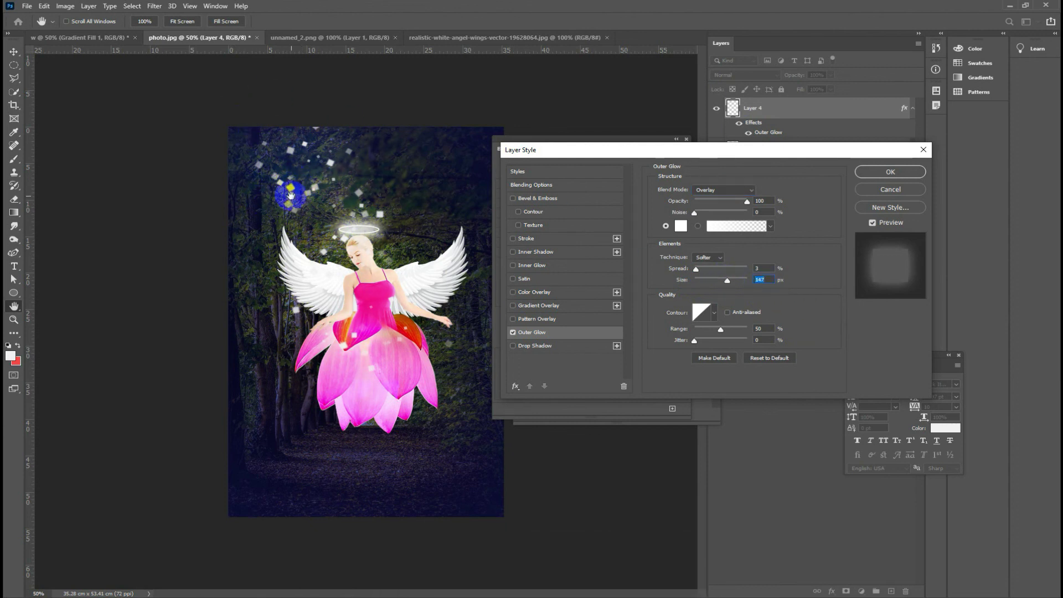
left_click(43, 22)
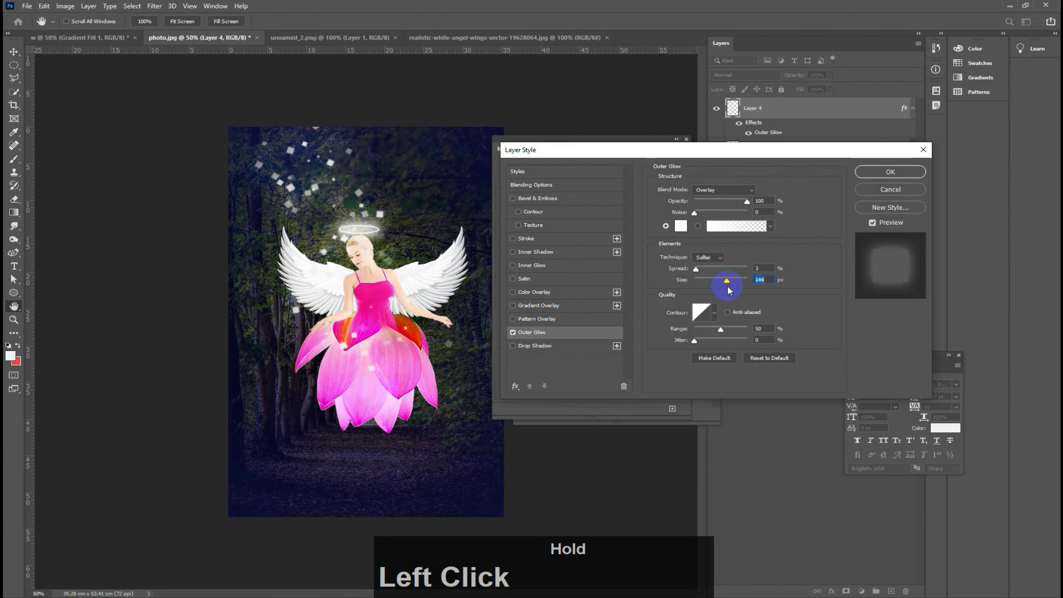
left_click(43, 21)
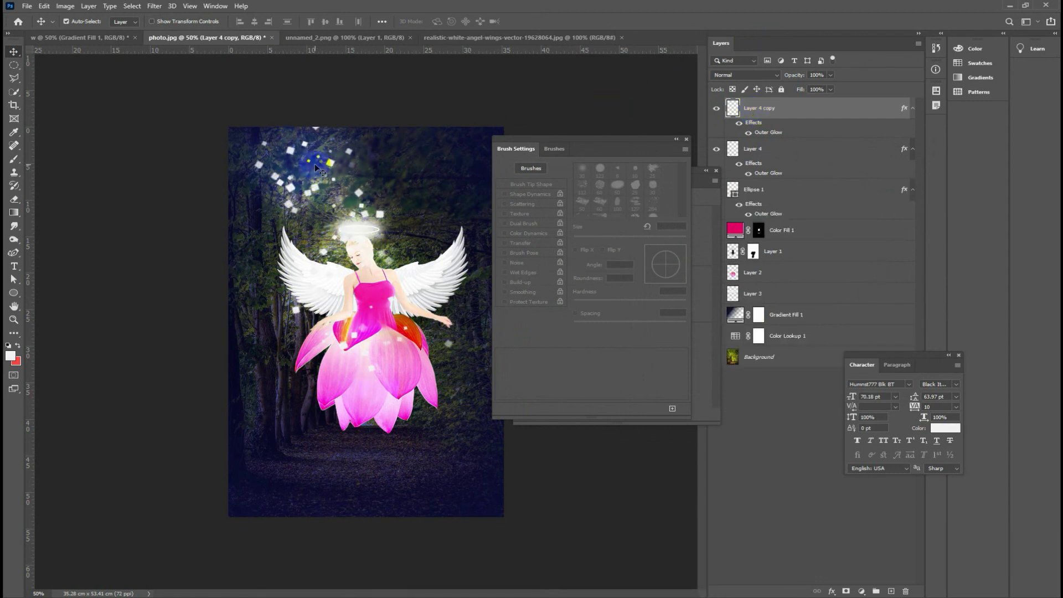
Step: Nudge the duplicated sparkle layer, undo it, and close the Brush Settings panel
left_click(316, 187)
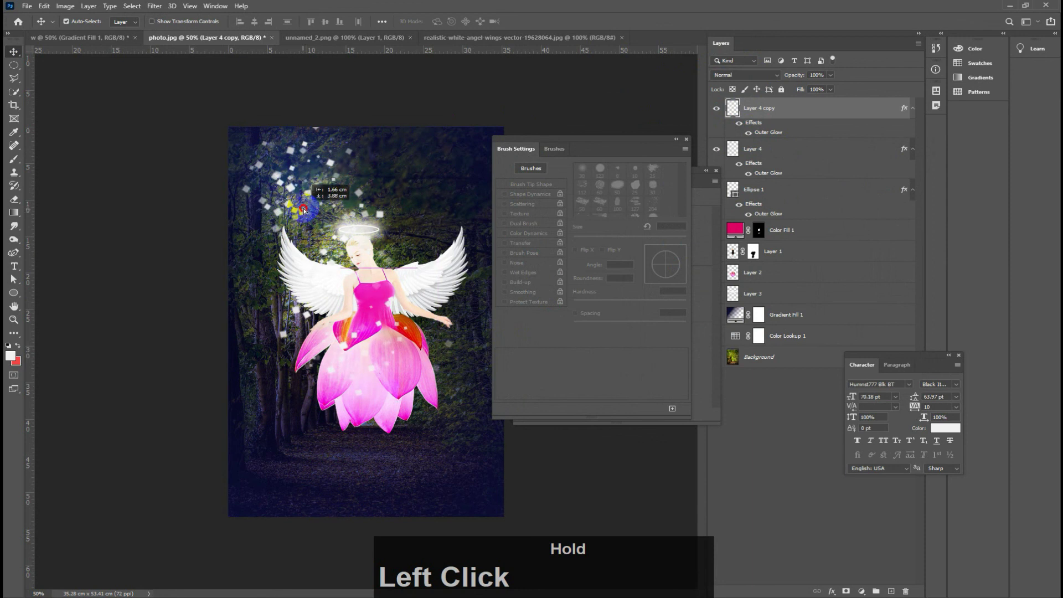
key("ctrl+z")
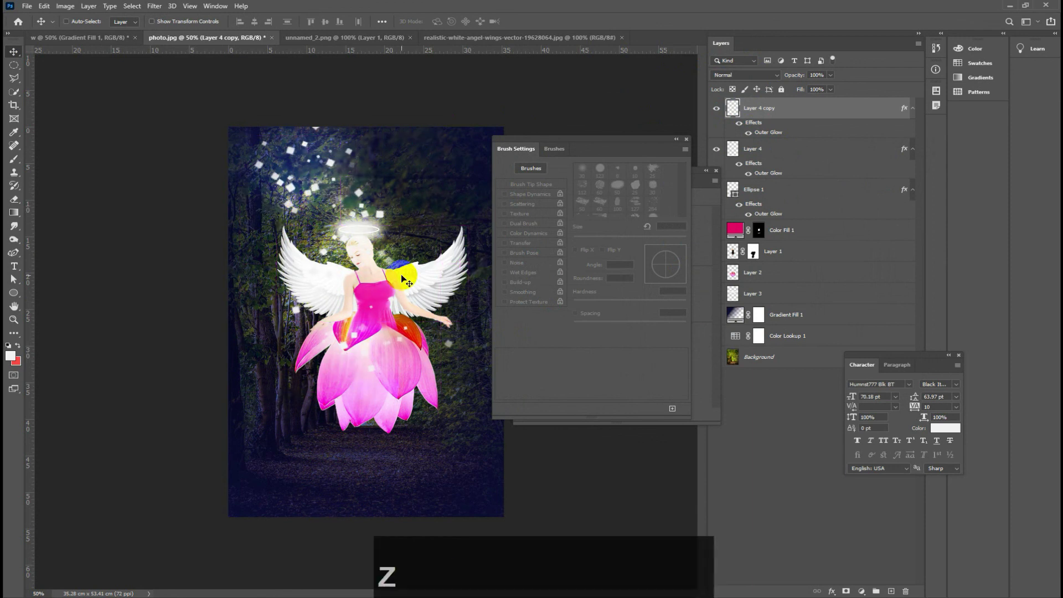
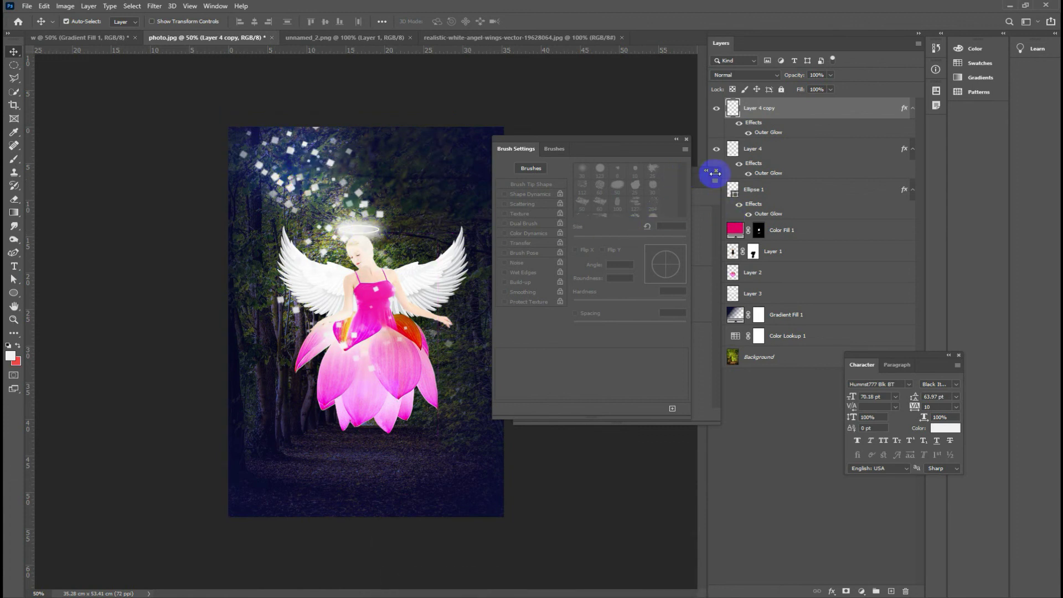
left_click(722, 175)
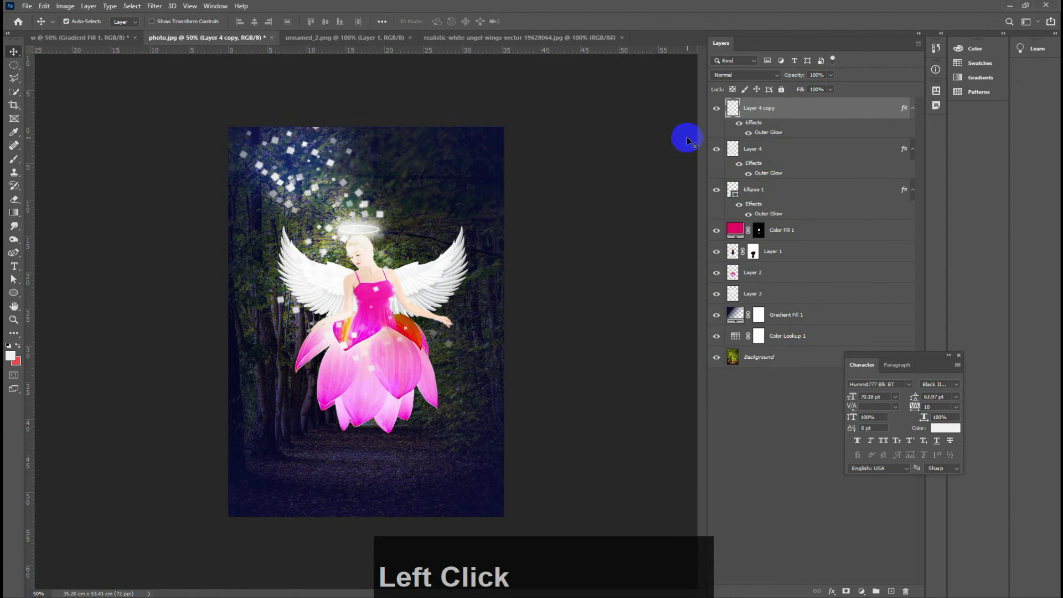
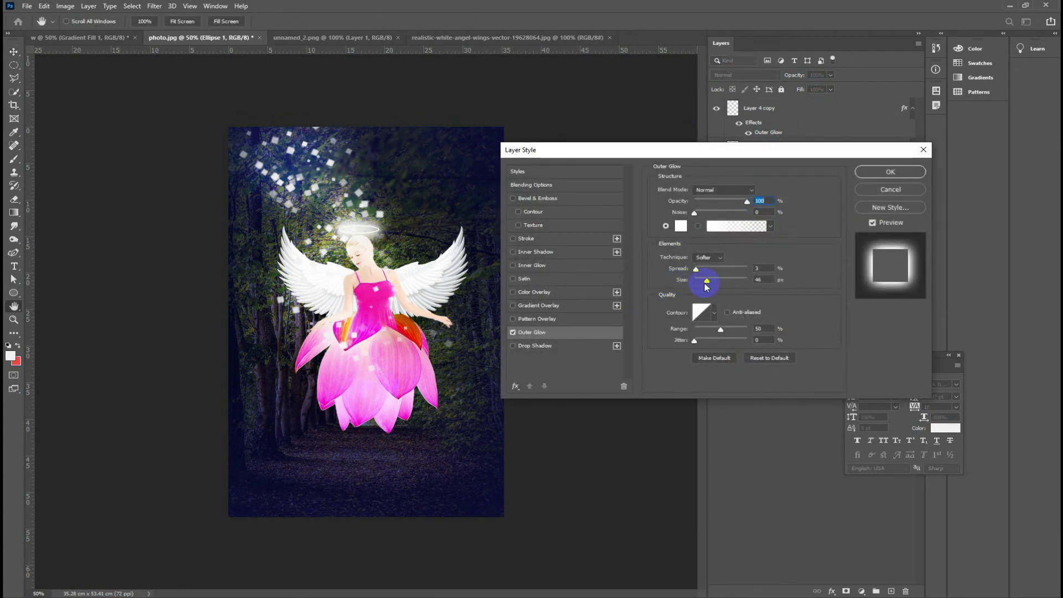
Step: Set the halo's Outer Glow blend mode to Screen after trying Overlay
left_click(708, 283)
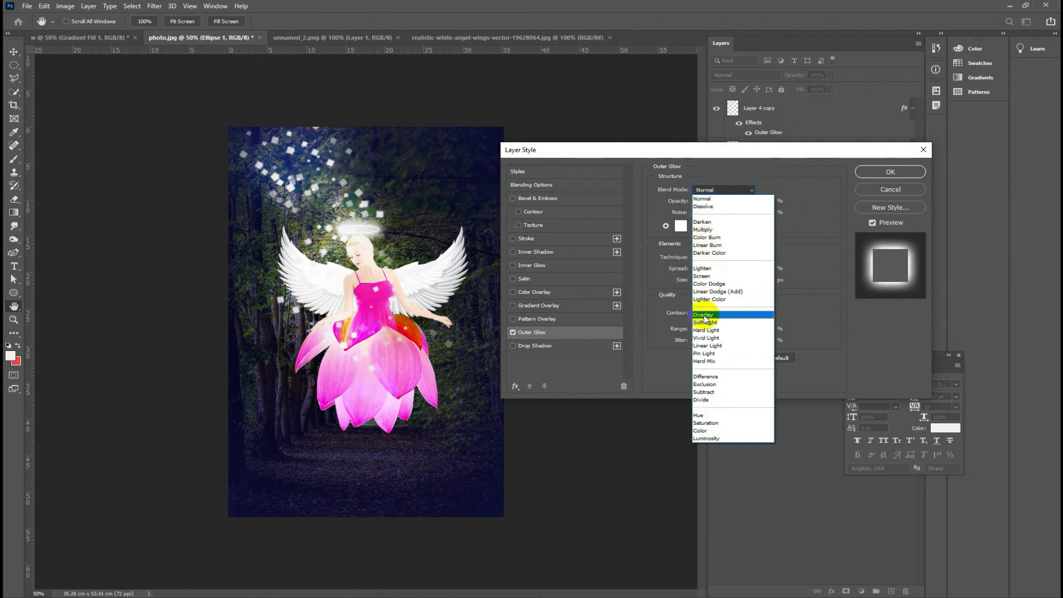
left_click(707, 318)
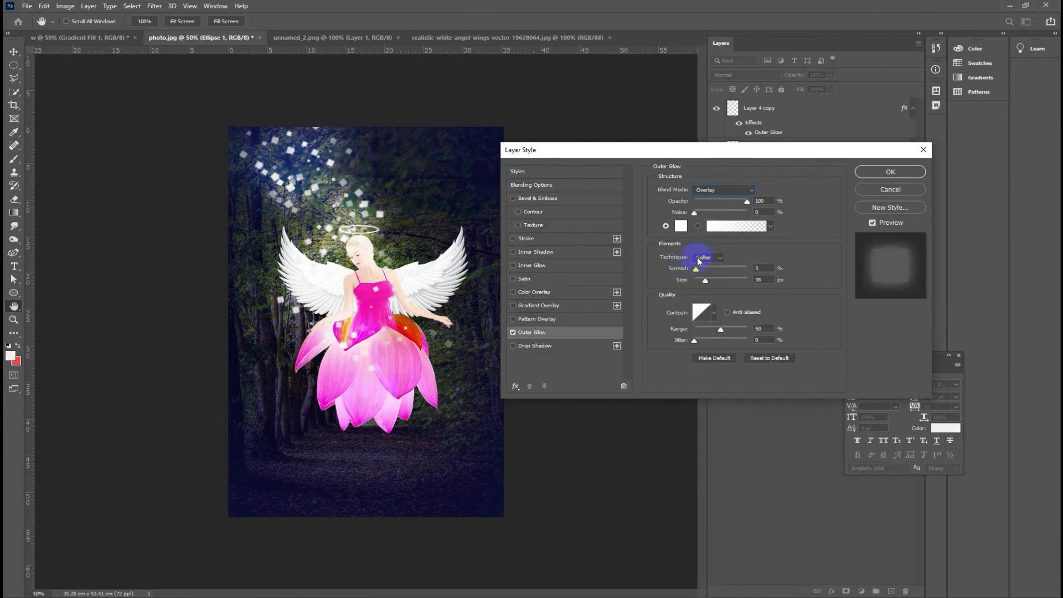
left_click(708, 286)
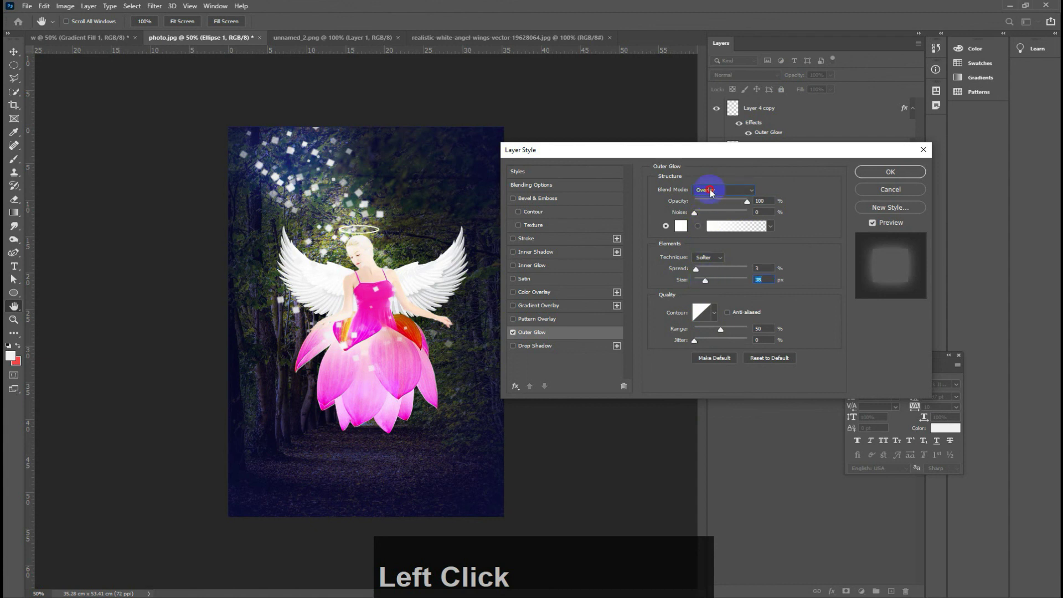
left_click(703, 277)
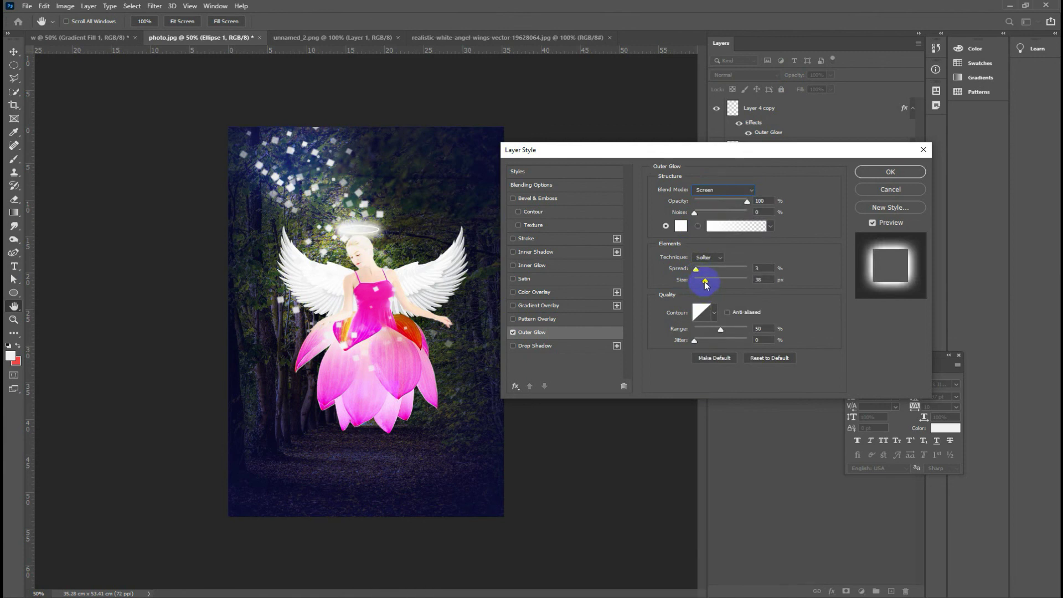
Step: Give the halo glow size 46 px and opacity 42%, and apply the changes
left_click(707, 284)
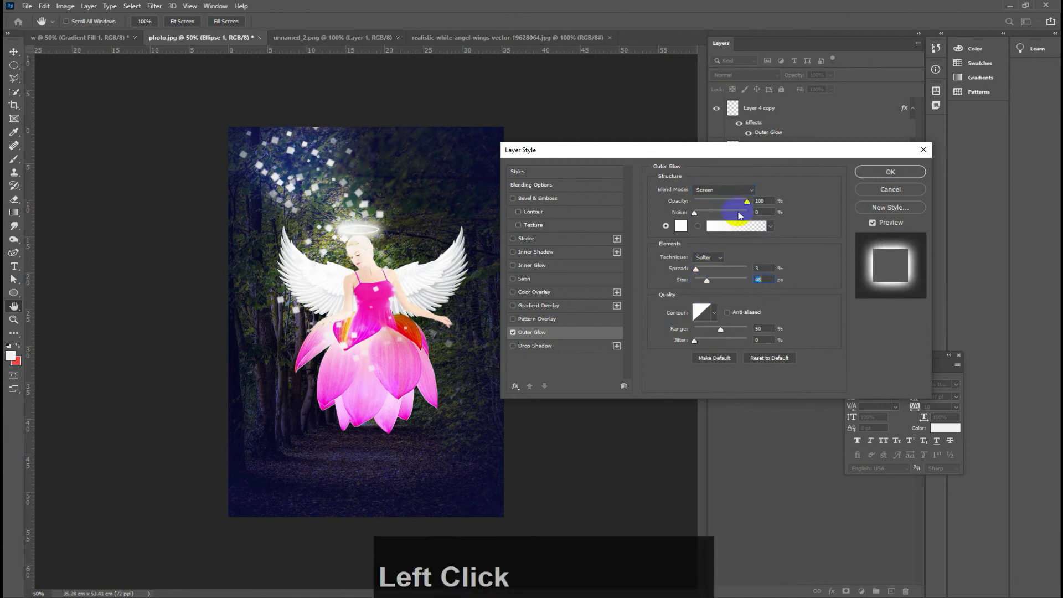
left_click(752, 205)
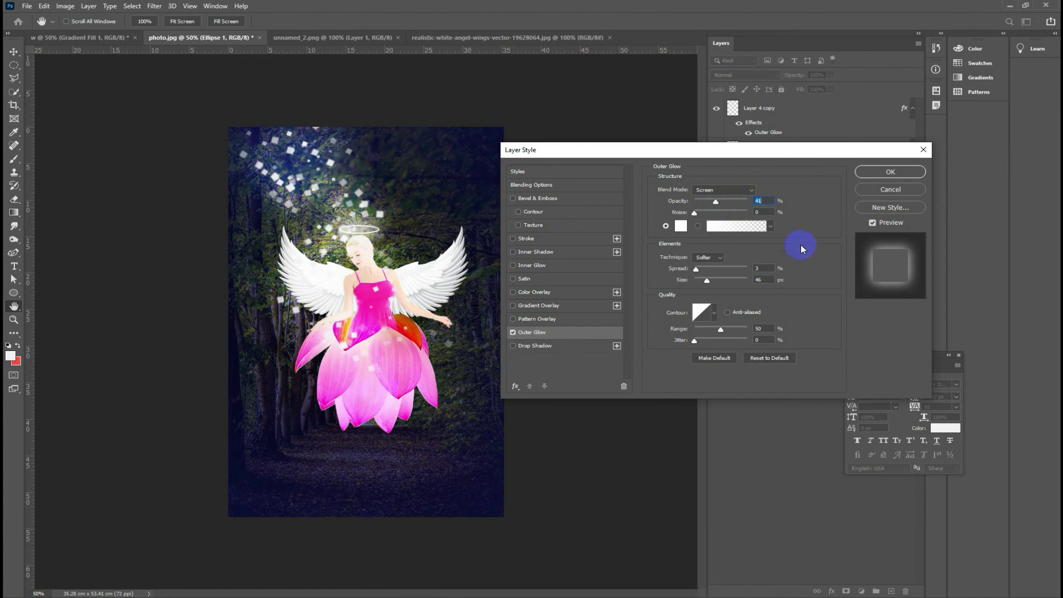
left_click(885, 173)
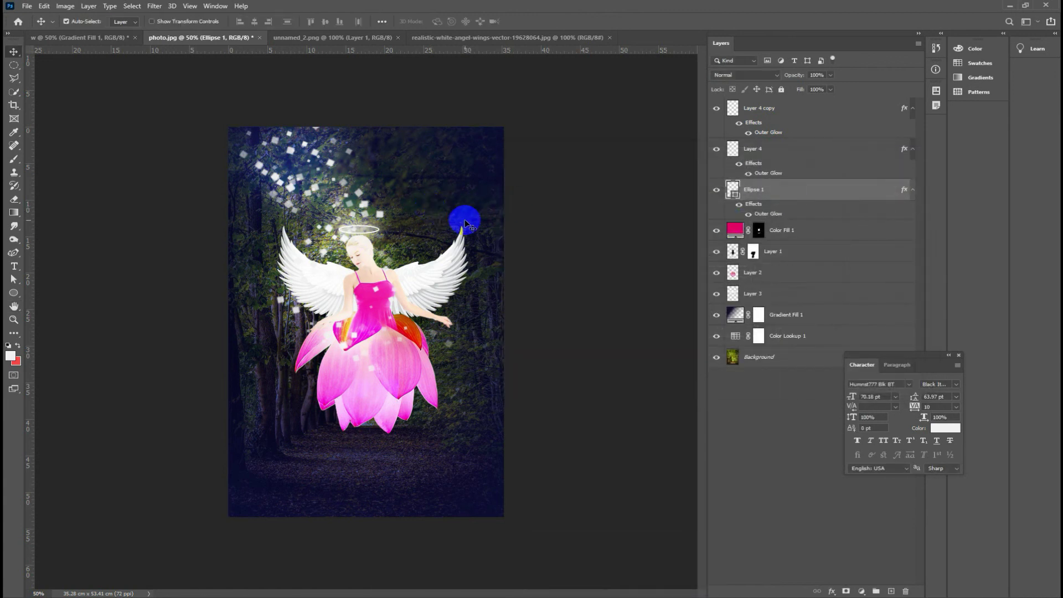
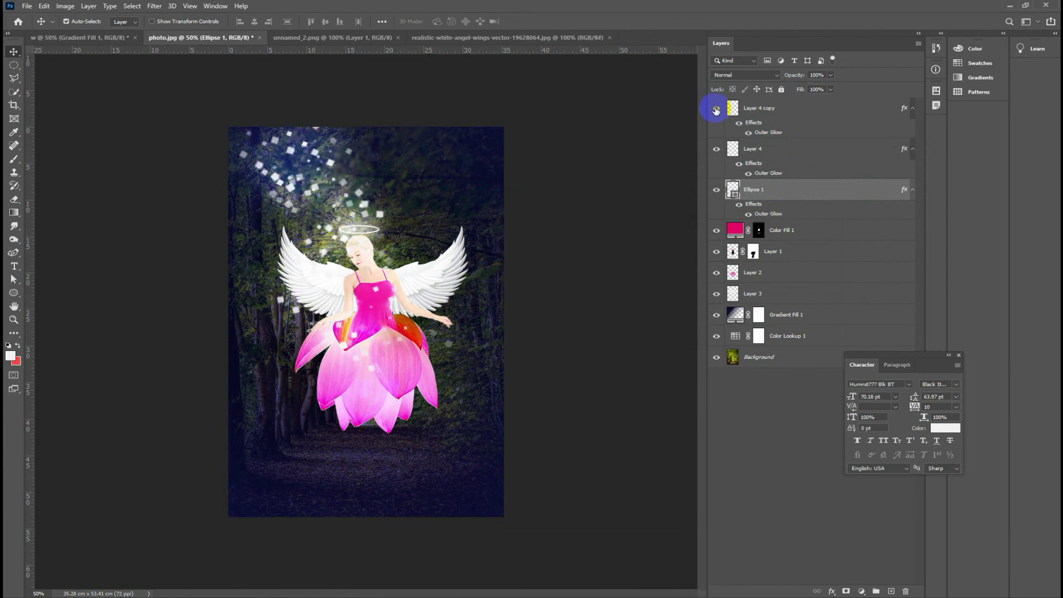
left_click(753, 137)
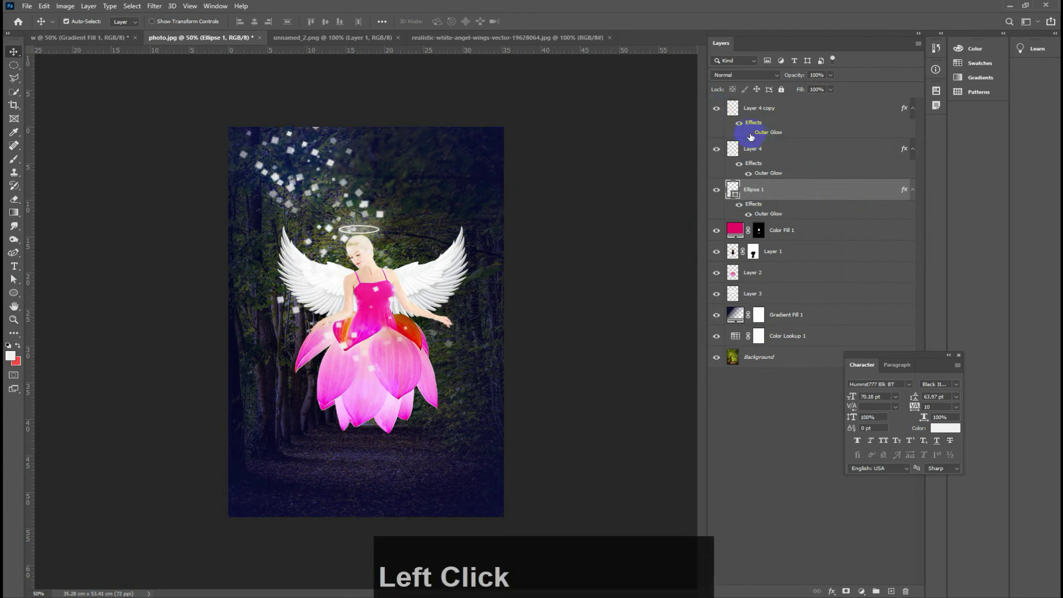
left_click(749, 139)
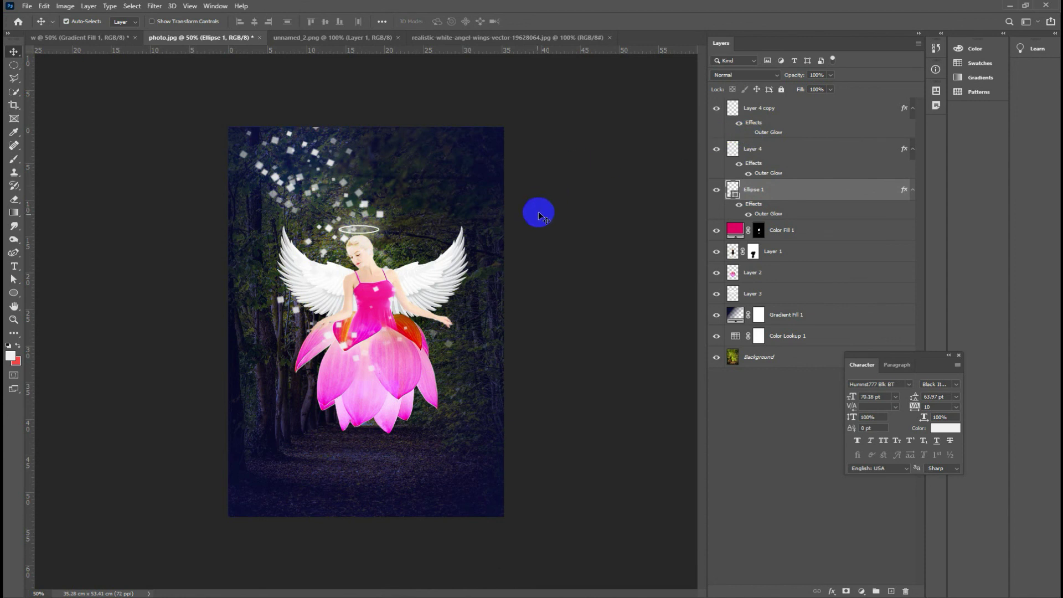
key("ctrl+-")
key("ctrl+=")
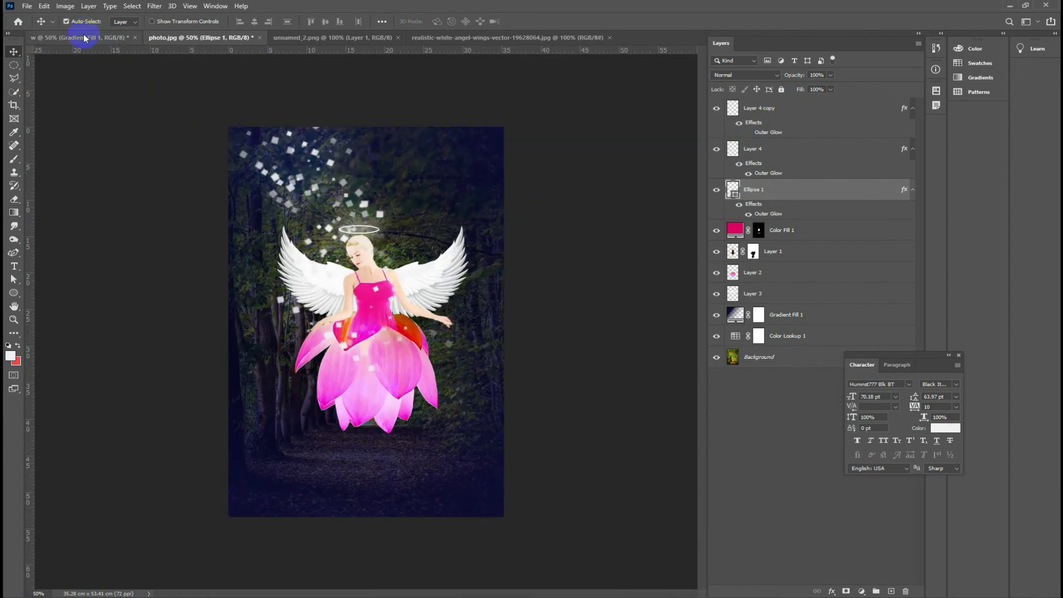
left_click(88, 39)
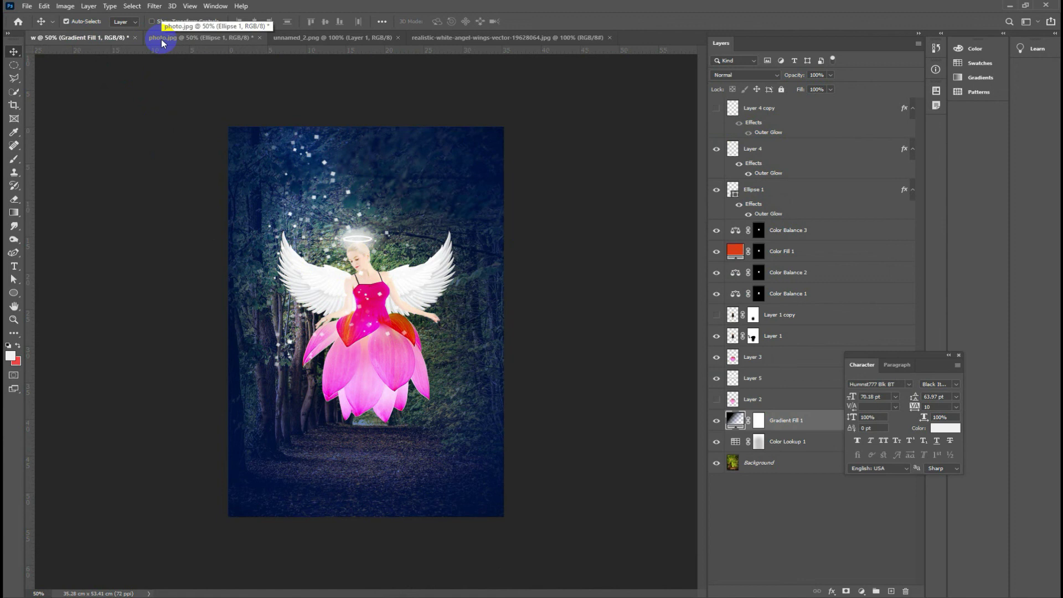
left_click(164, 42)
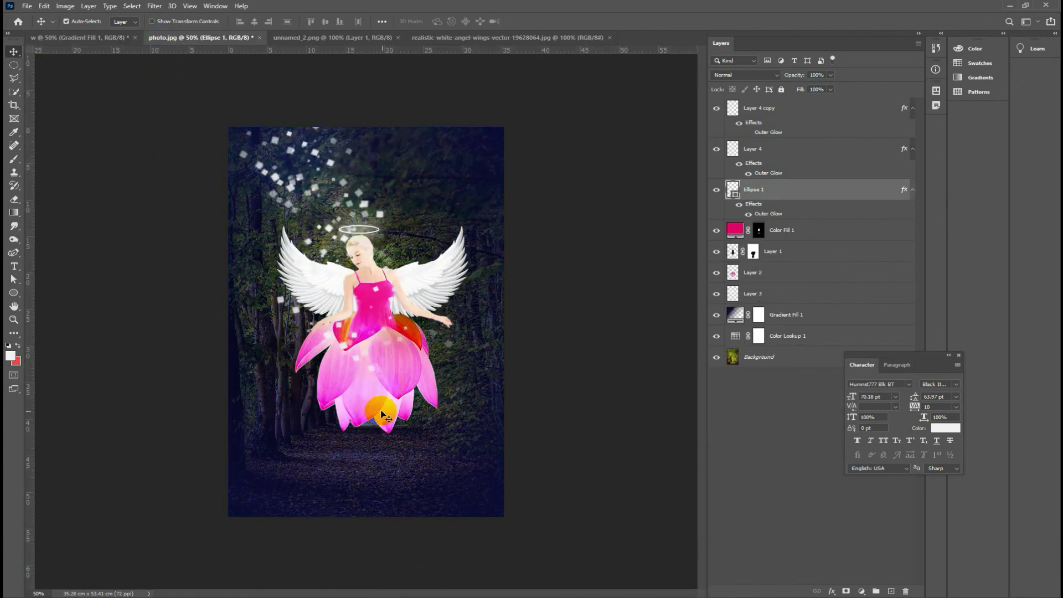